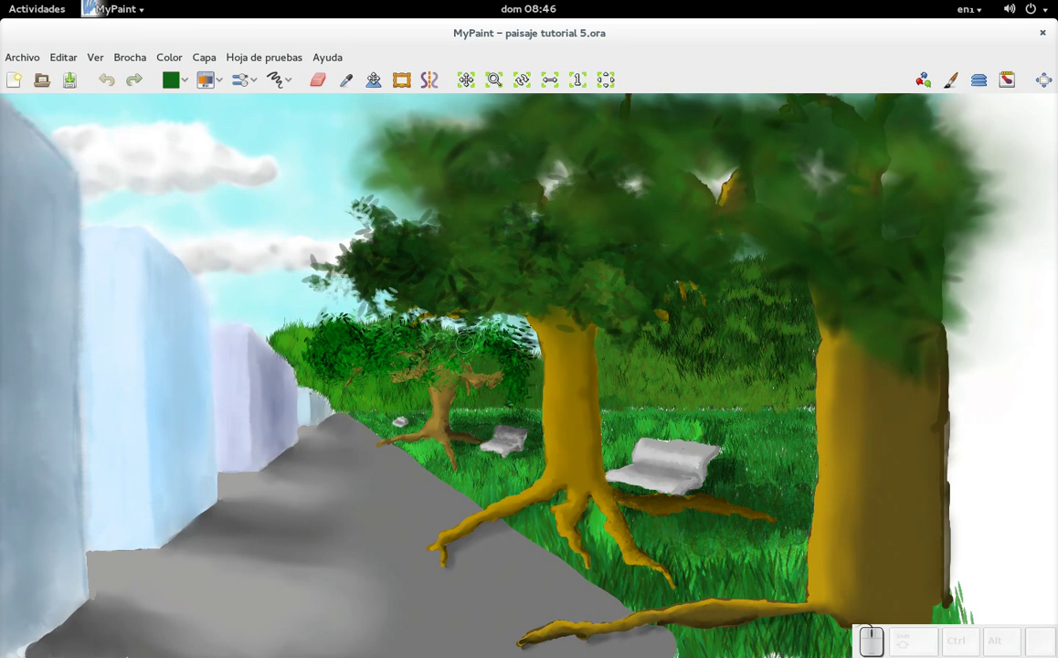
# Show the Capas panel and make the 'luz y sombra' layer active
pyautogui.press('l')
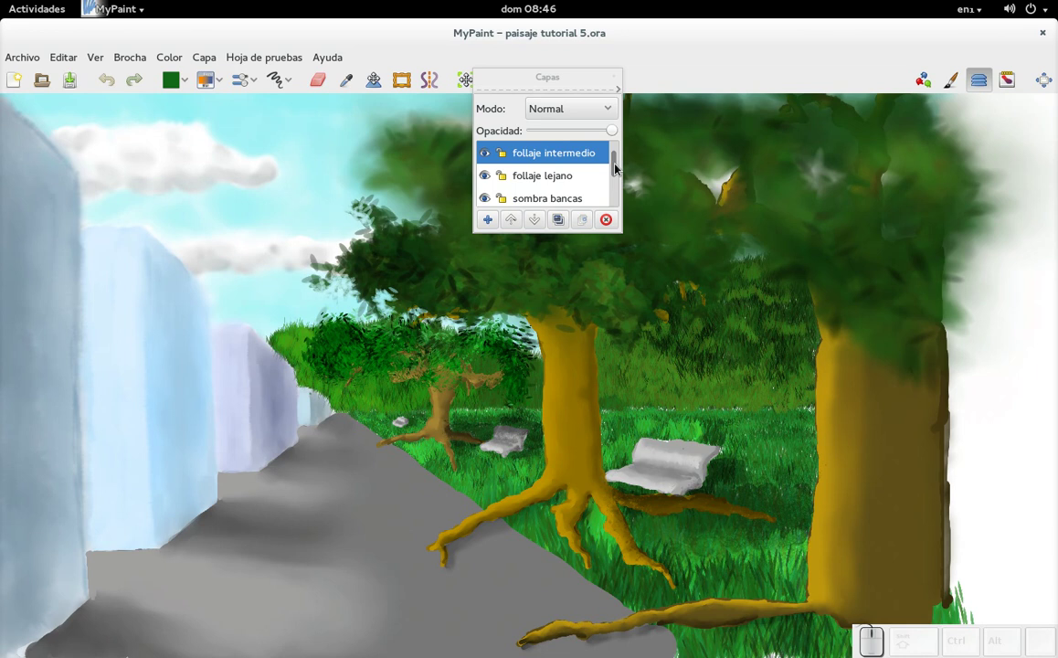
pyautogui.moveTo(618, 170); pyautogui.dragTo(583, 173)
pyautogui.click(583, 178)
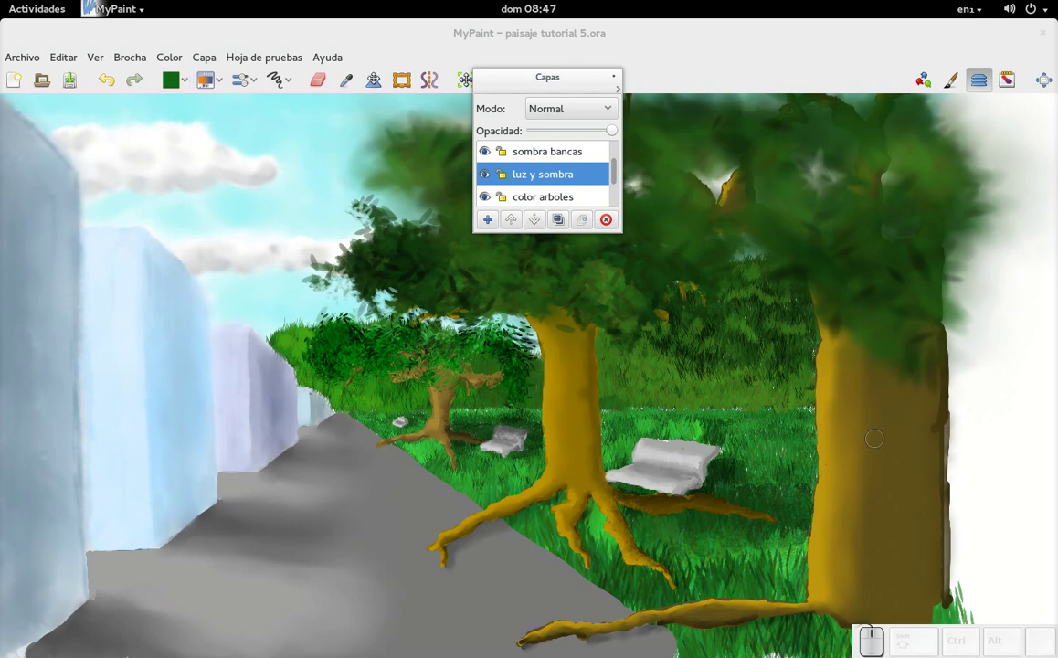
# Darken the paint colour to a deep brown and load a brush for trunk shadows
pyautogui.press('r')
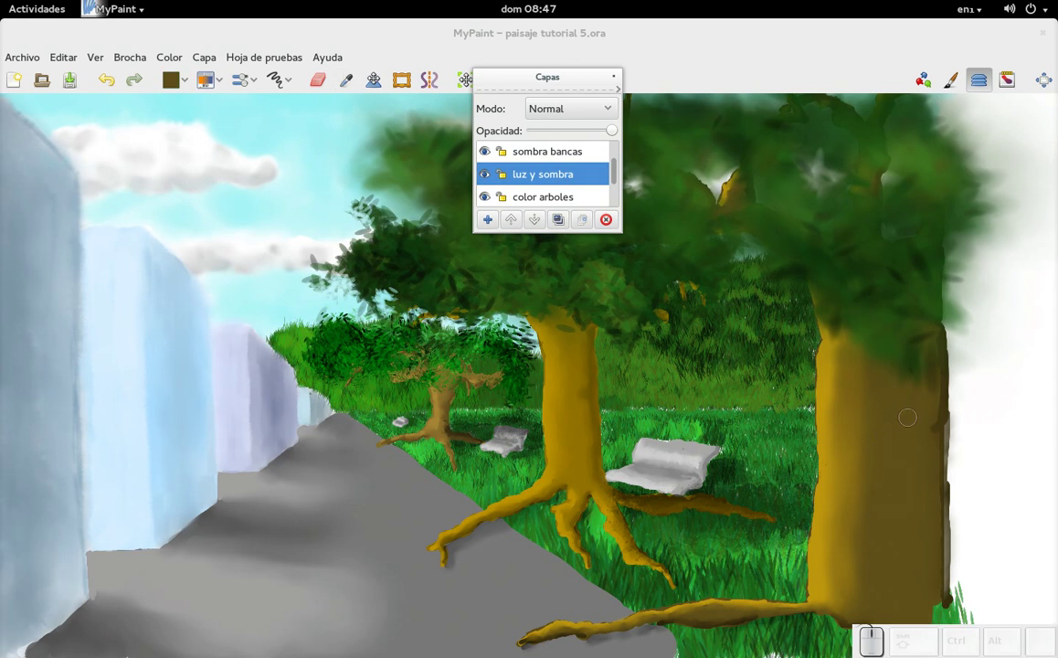
pyautogui.press('r')
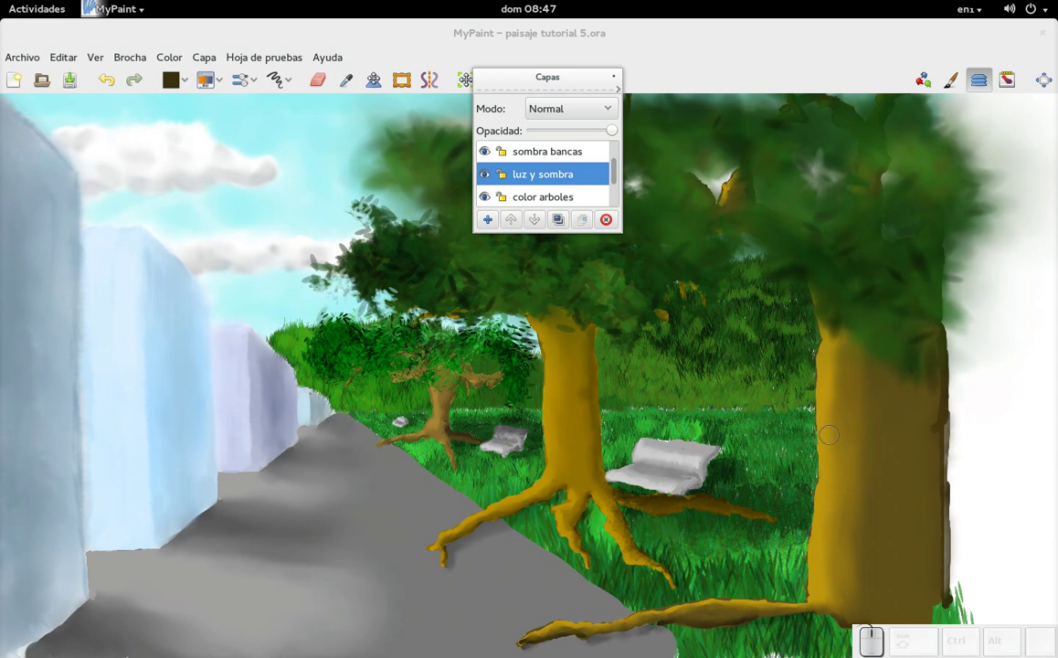
pyautogui.press('d')
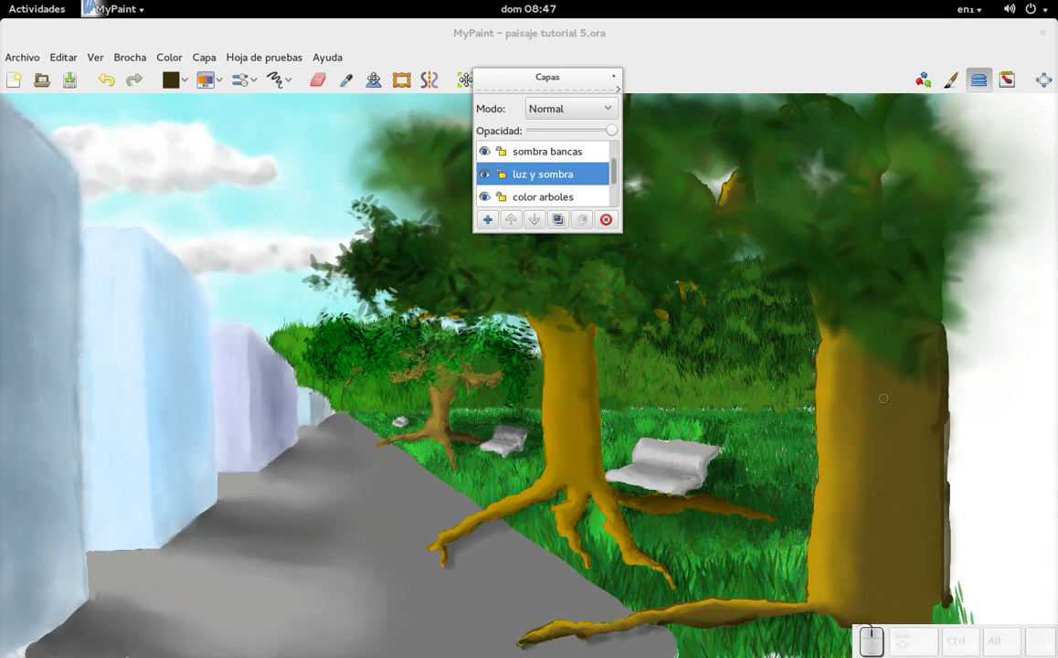
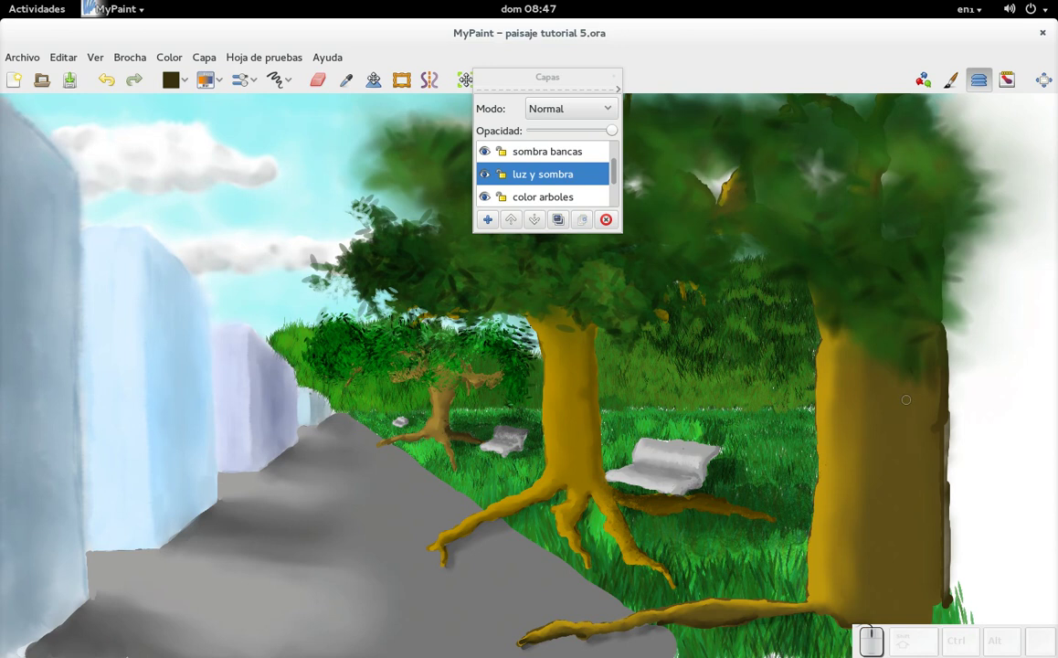
pyautogui.click(224, 85)
pyautogui.click(277, 378)
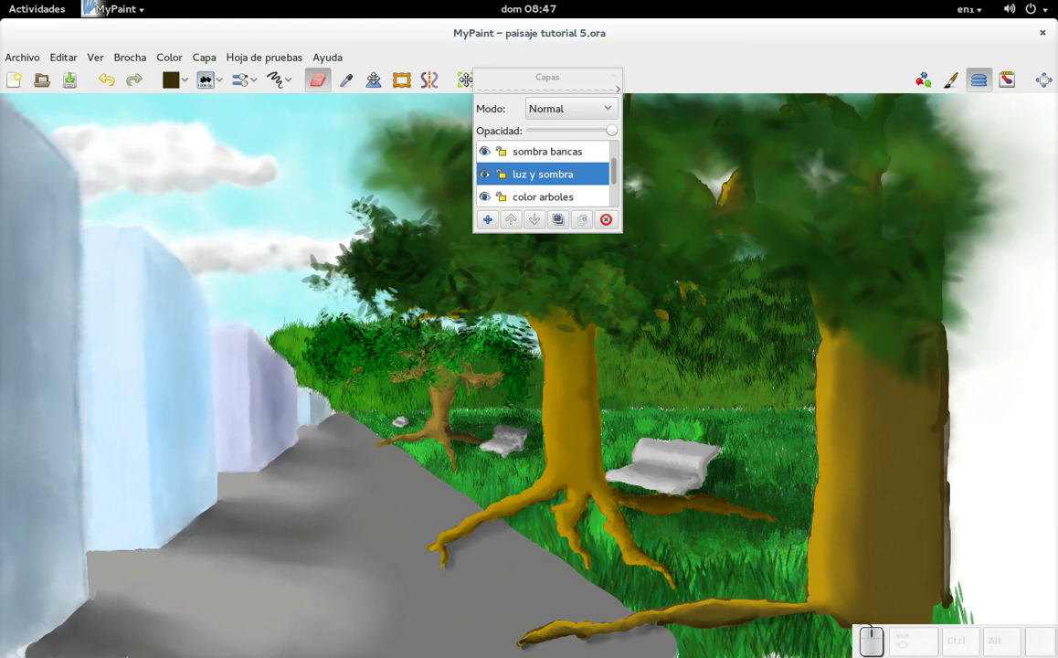
# Stroke dark brown vertical shadow streaks down the middle and right trunks
pyautogui.press('f')
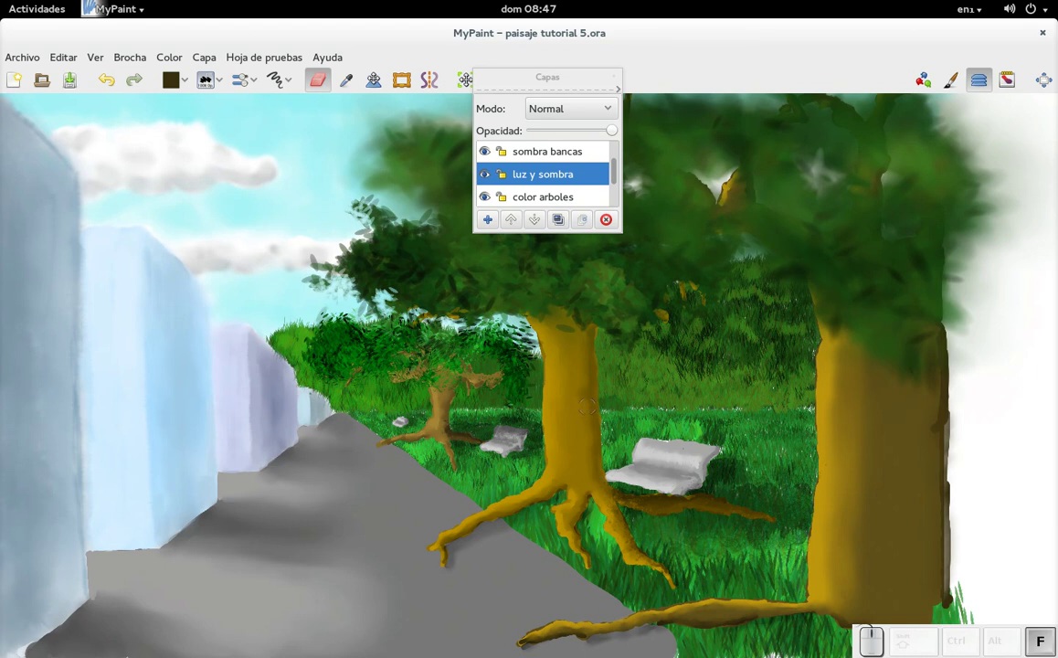
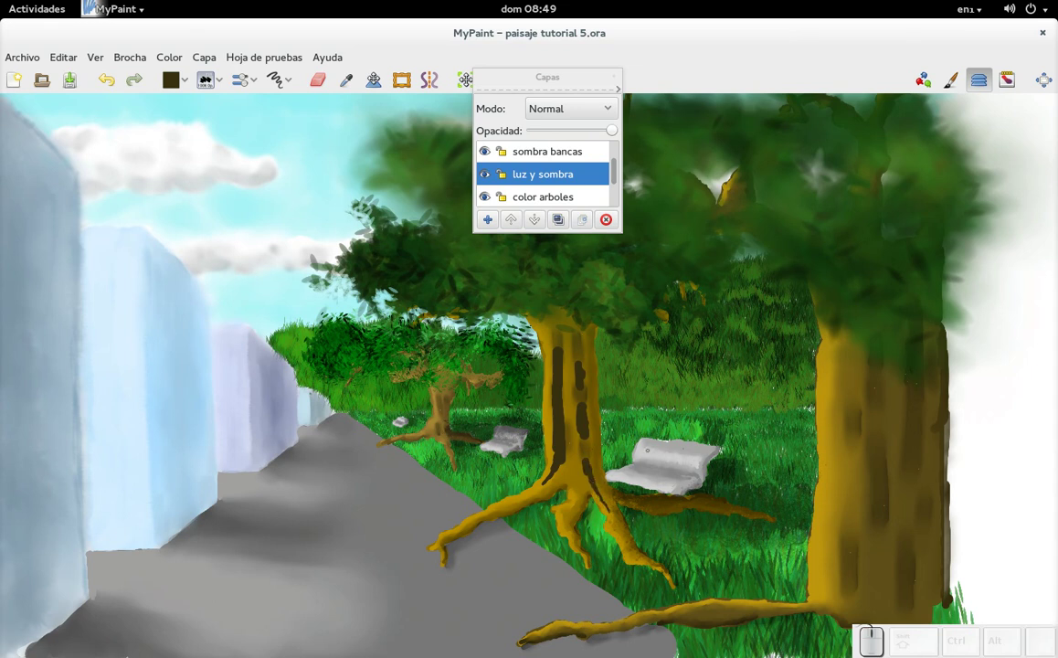
pyautogui.press('f')
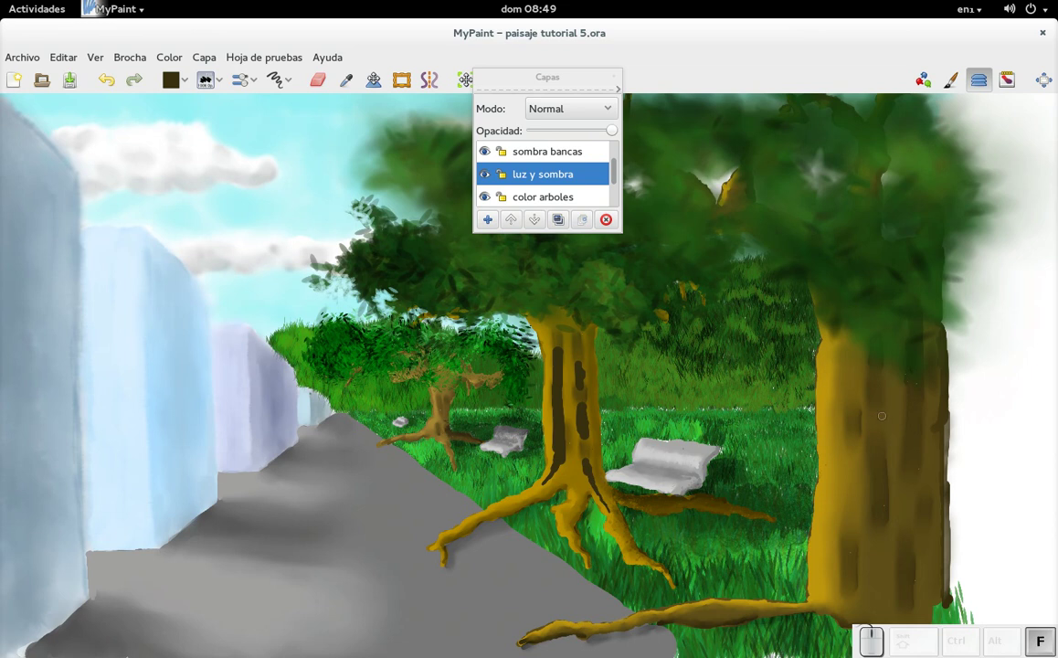
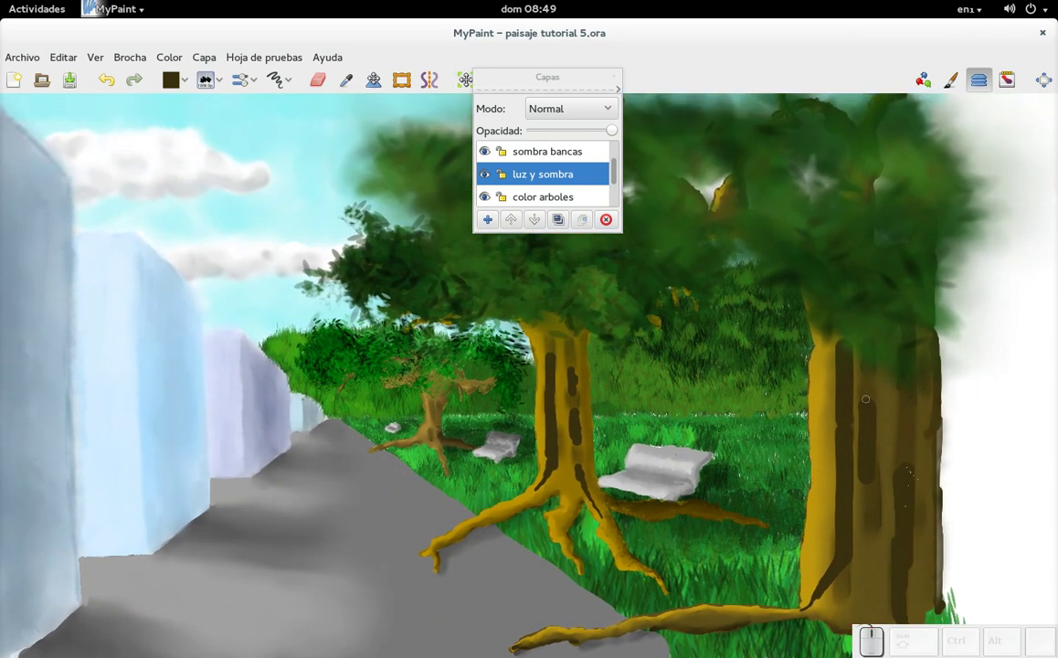
# Load a smudge brush and soften the trunk streaks into smooth bark shading
pyautogui.press('d')
pyautogui.click(226, 87)
pyautogui.click(272, 377)
pyautogui.press('f')
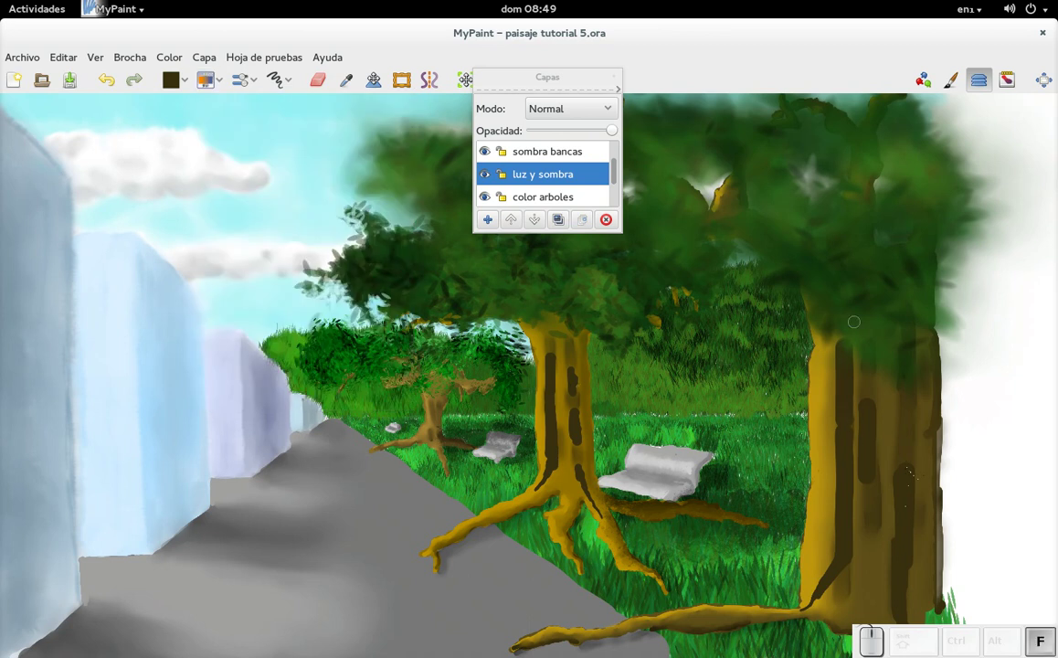
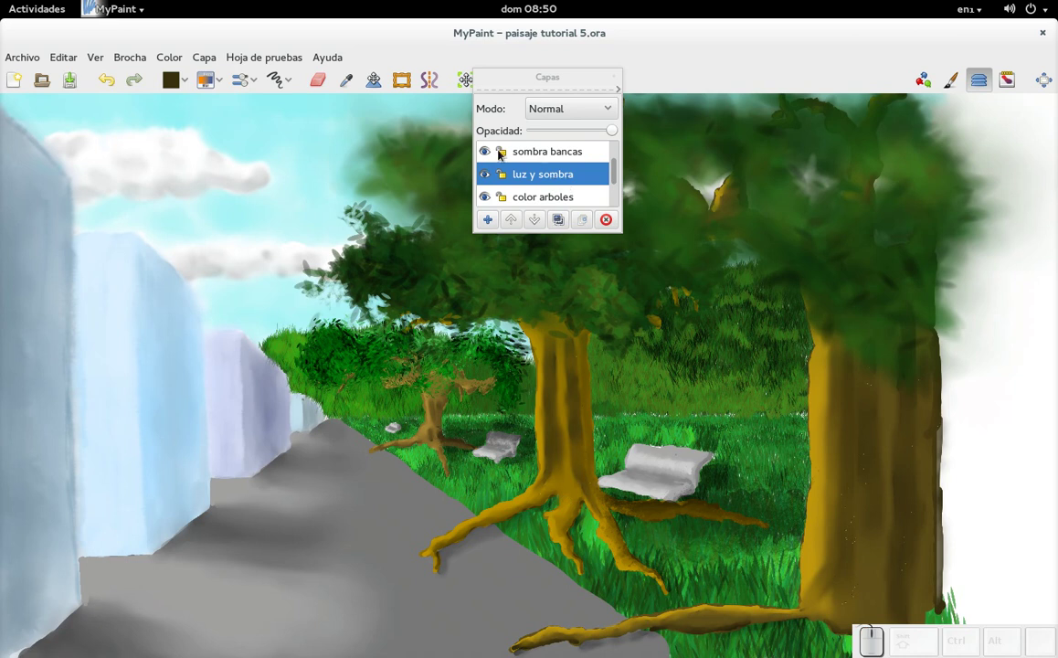
# Switch brushes and paint a small dark brown knot on the central trunk
pyautogui.click(212, 82)
pyautogui.click(275, 365)
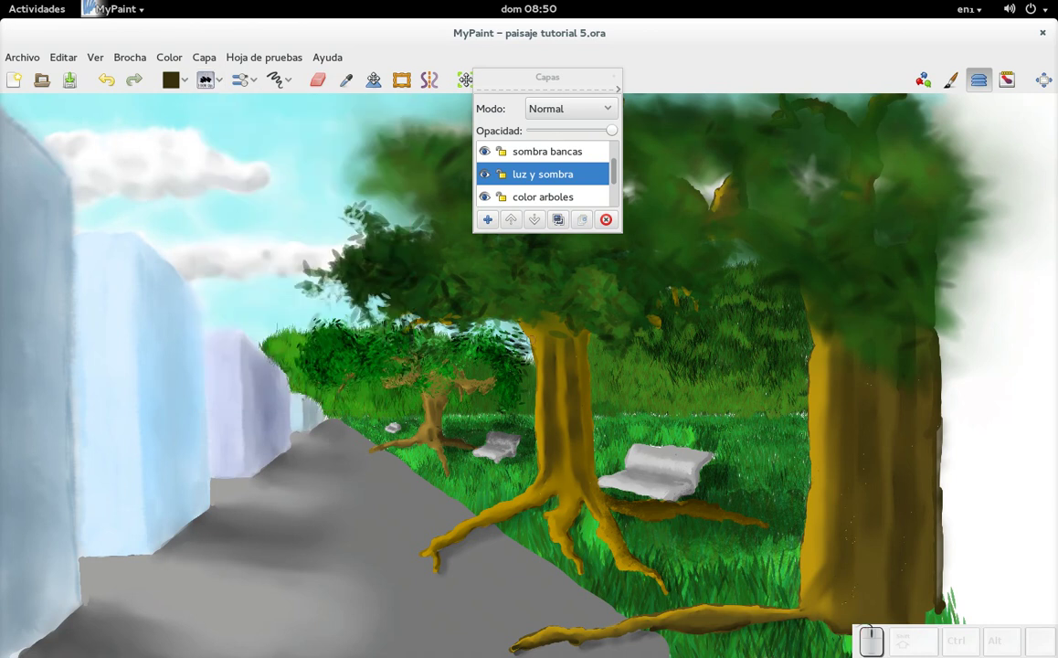
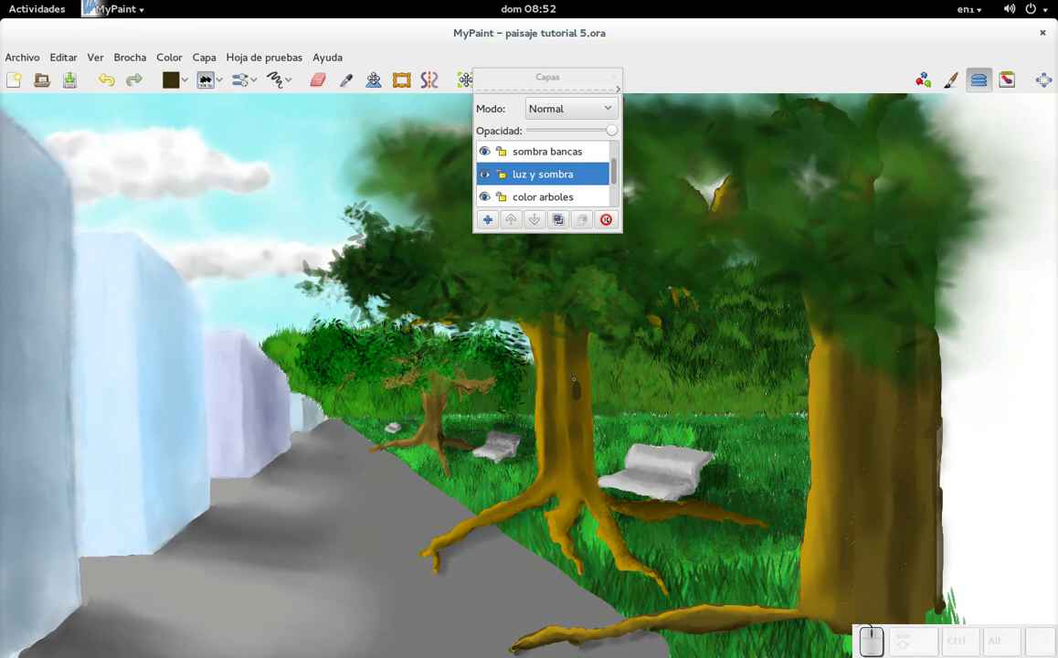
pyautogui.press('d')
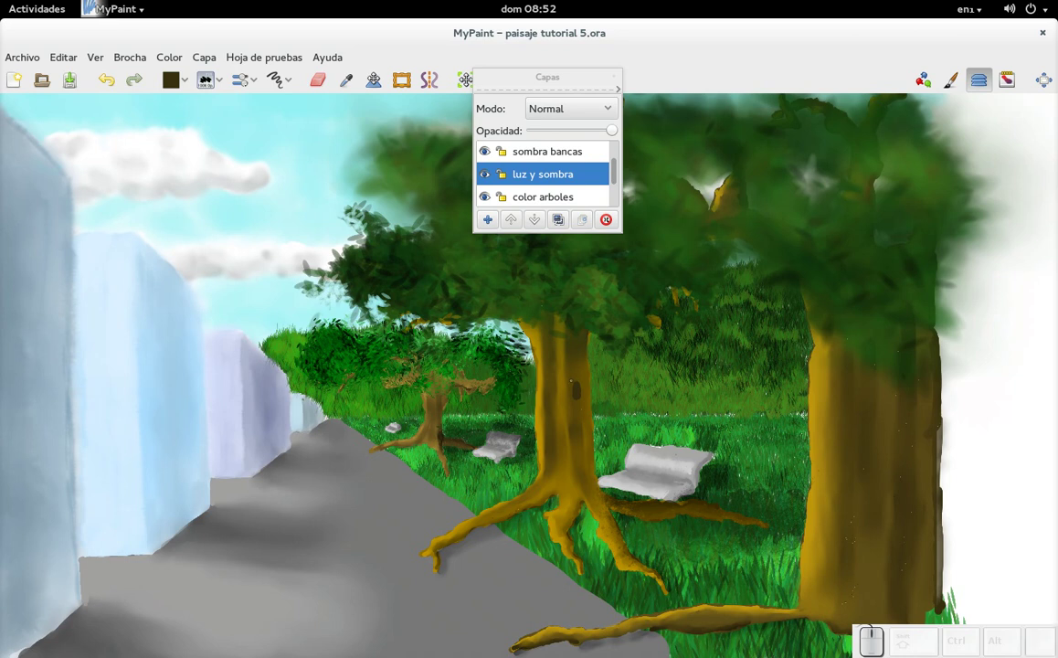
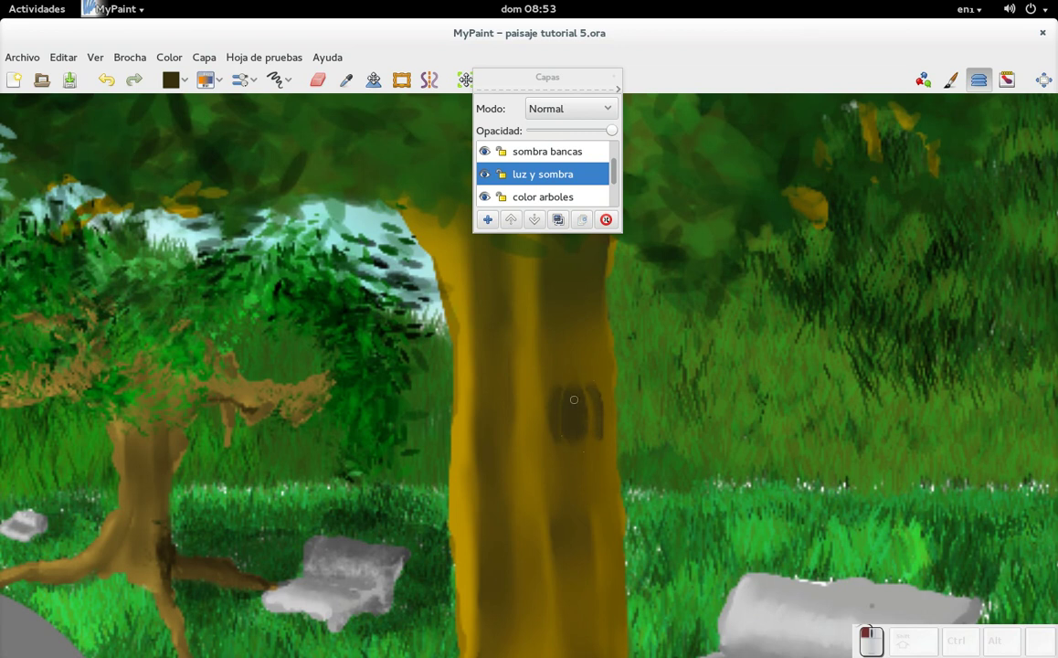
# Choose a golden ochre from the colour triangle and dismiss the chooser
pyautogui.click(187, 87)
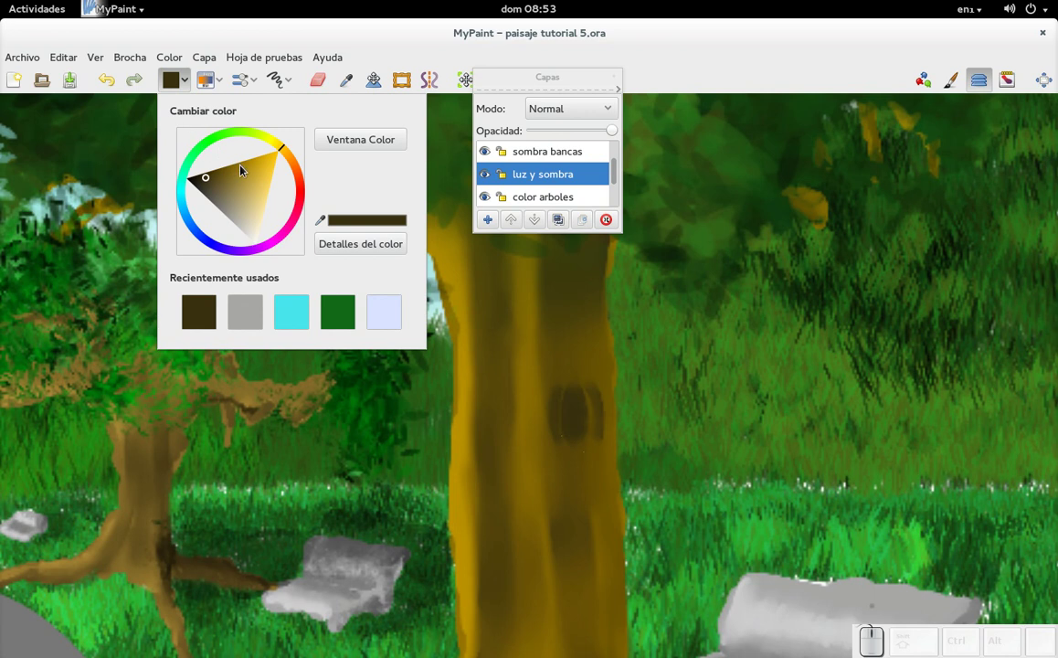
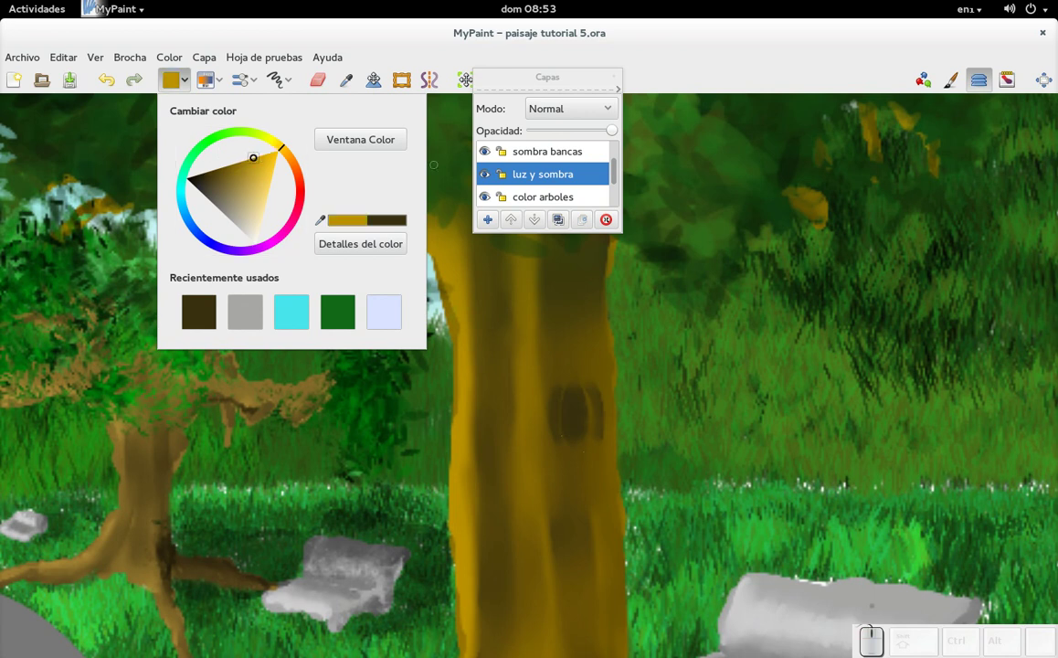
pyautogui.press('d')
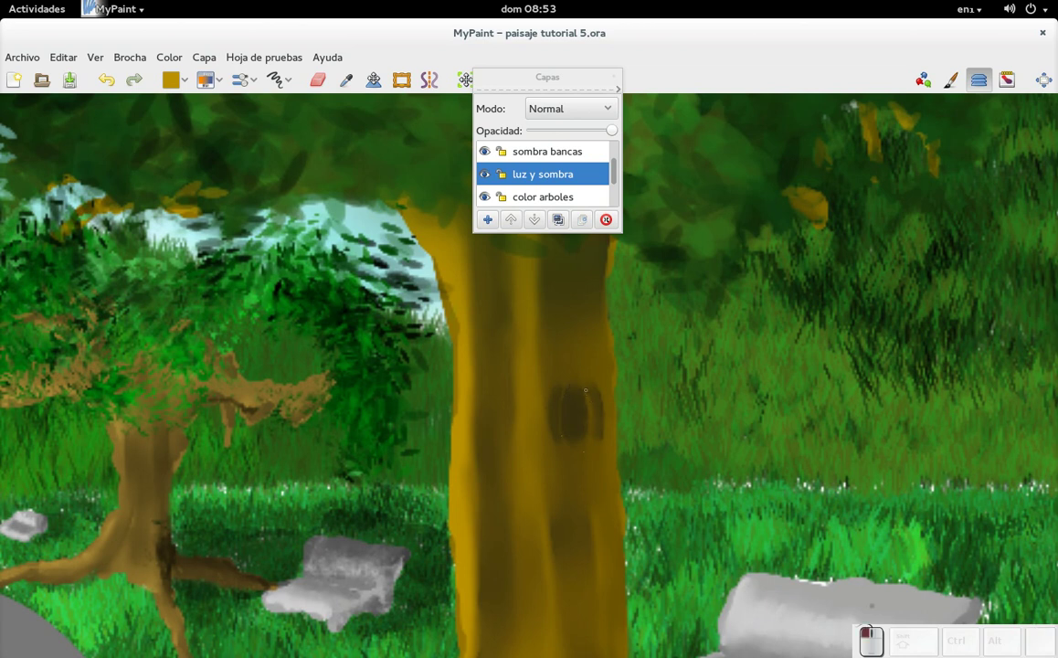
# Bring up the brush list to rim the dark knot with ochre strokes
pyautogui.click(229, 85)
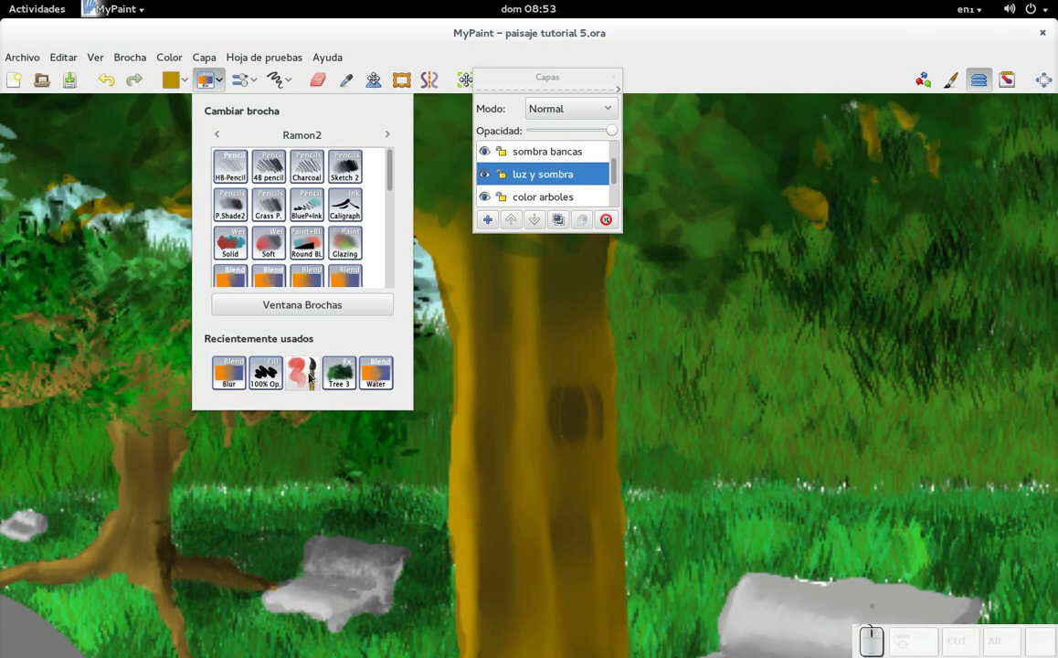
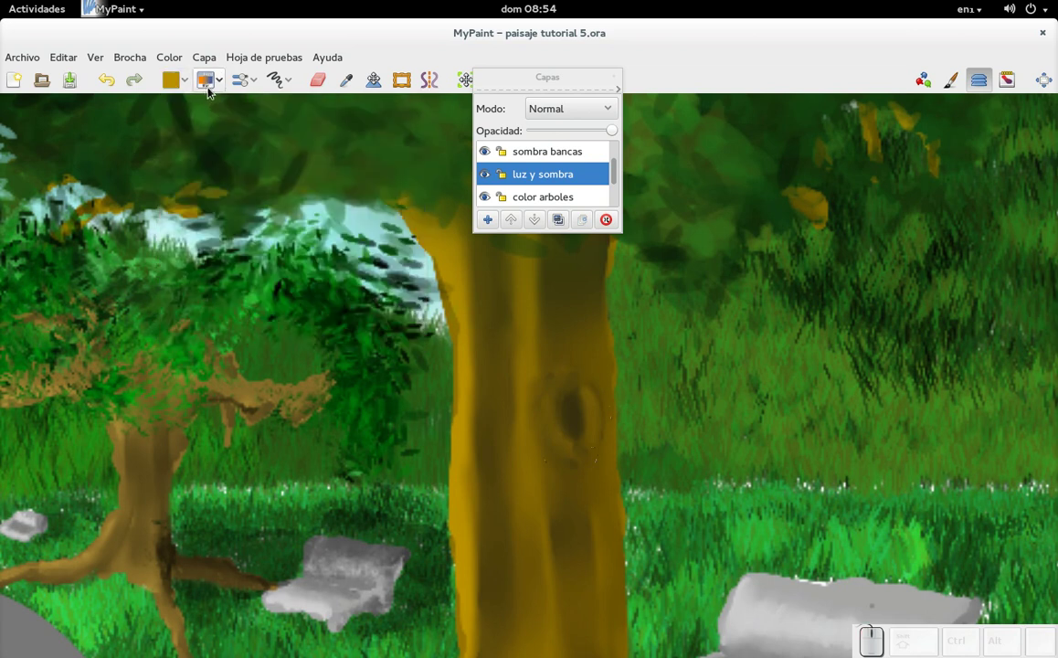
# Load a detailing brush and shade the knot's edges so it reads as a hollow
pyautogui.click(267, 378)
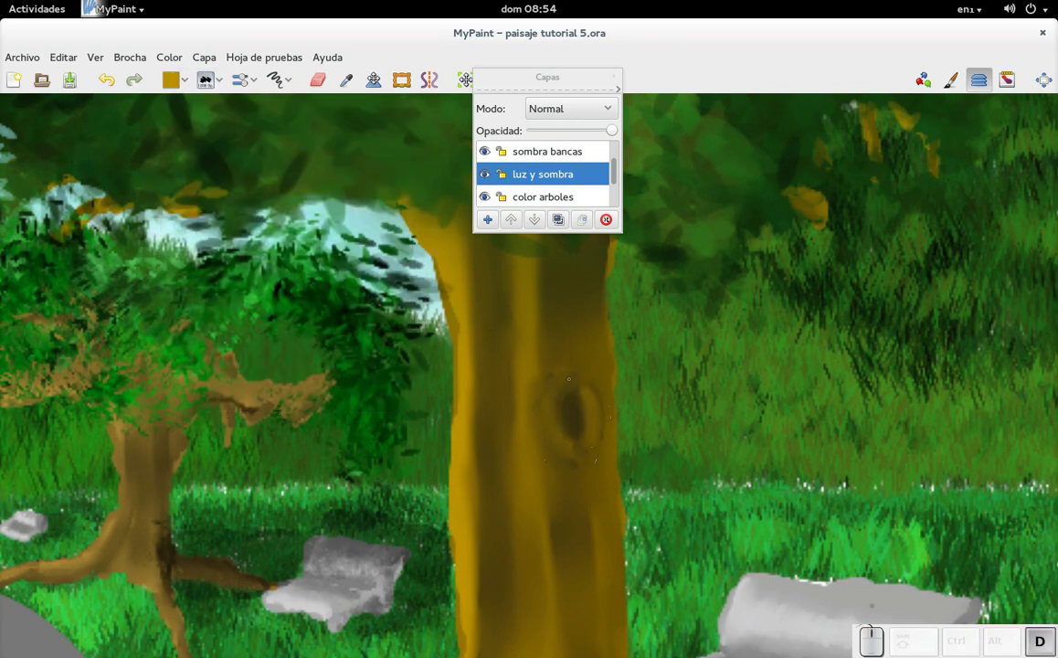
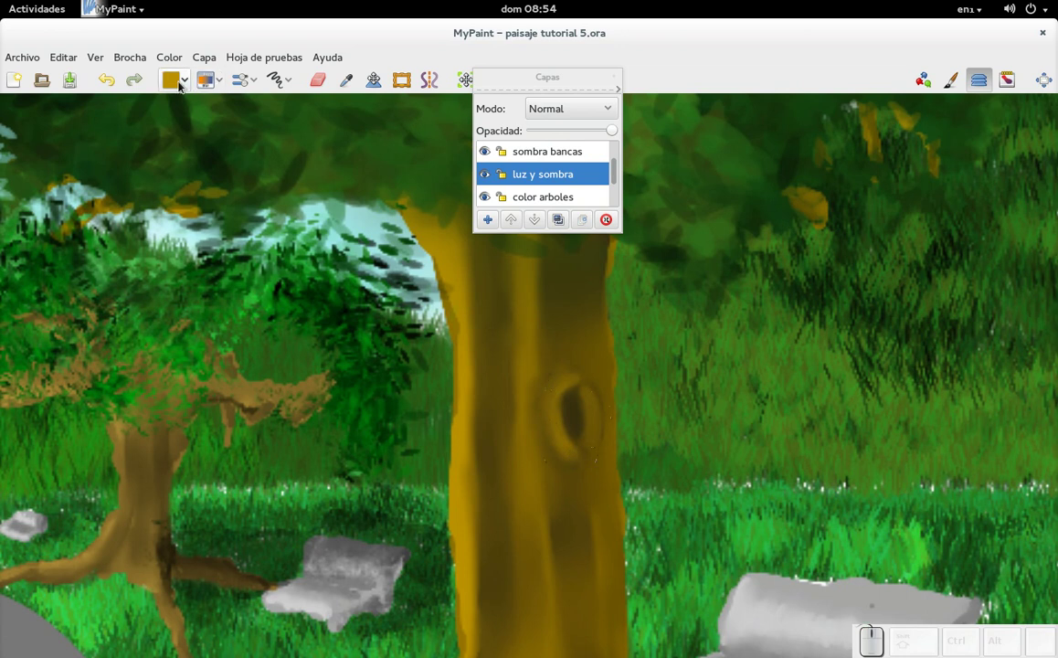
pyautogui.click(190, 98)
pyautogui.click(251, 325)
pyautogui.click(226, 92)
pyautogui.click(268, 375)
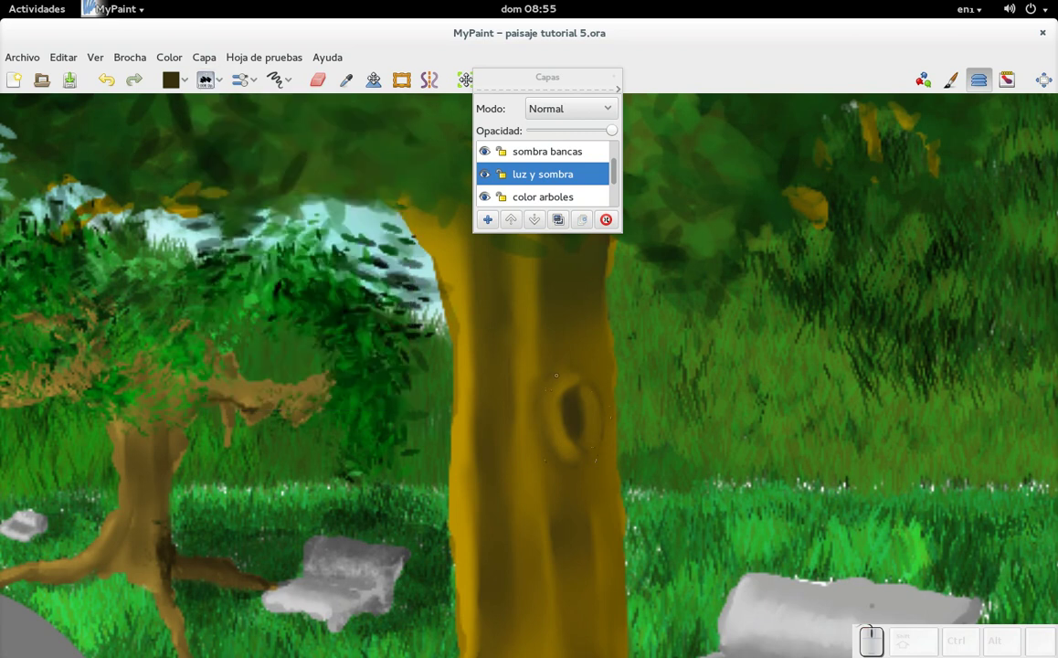
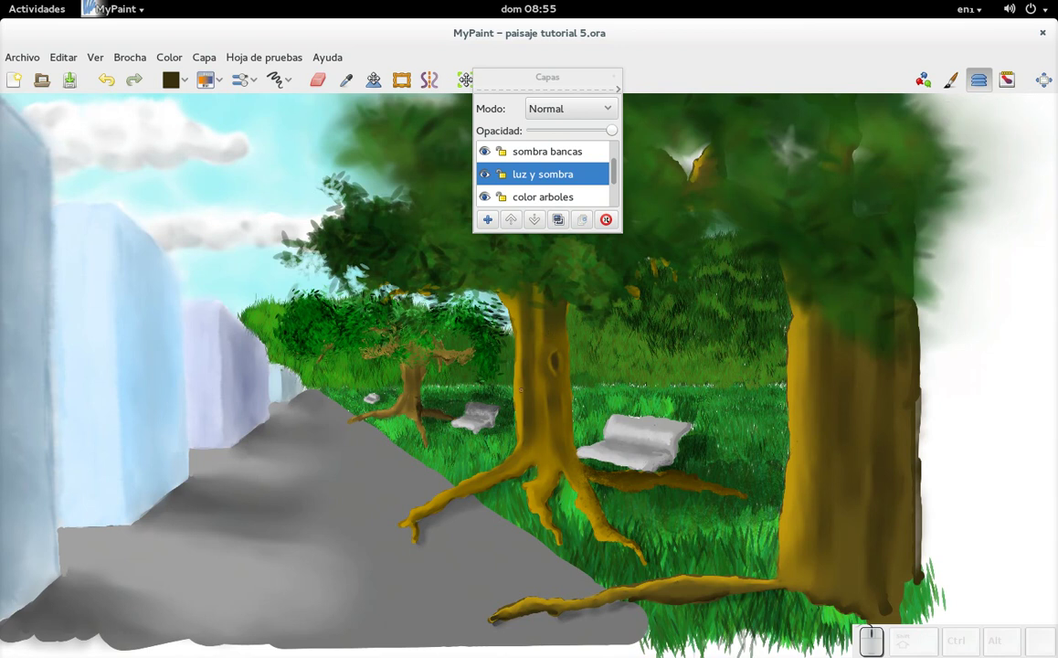
pyautogui.press('f')
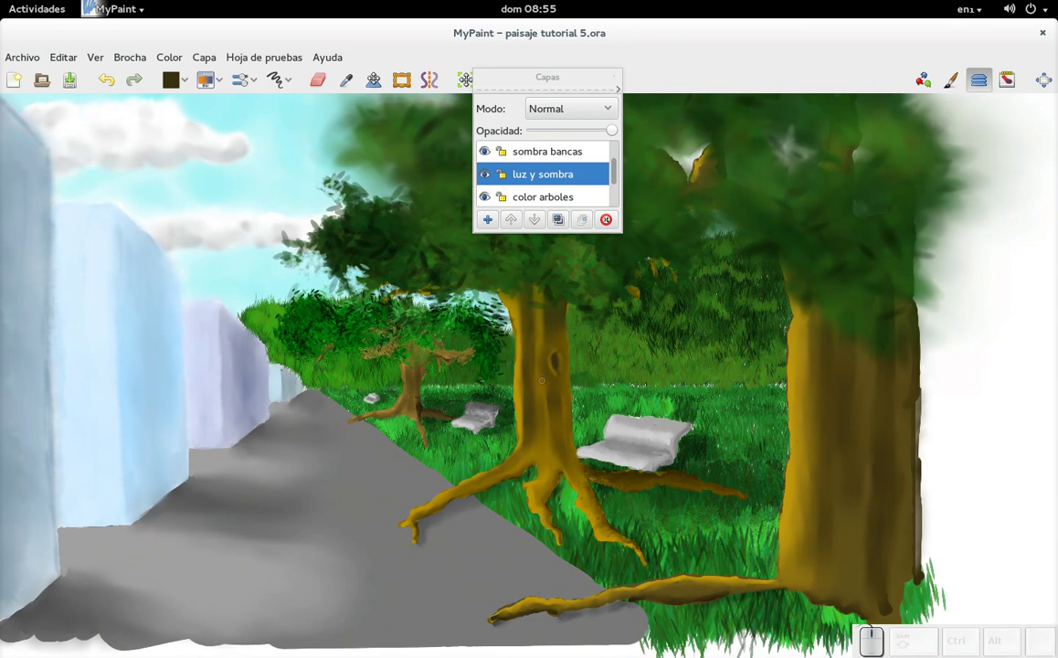
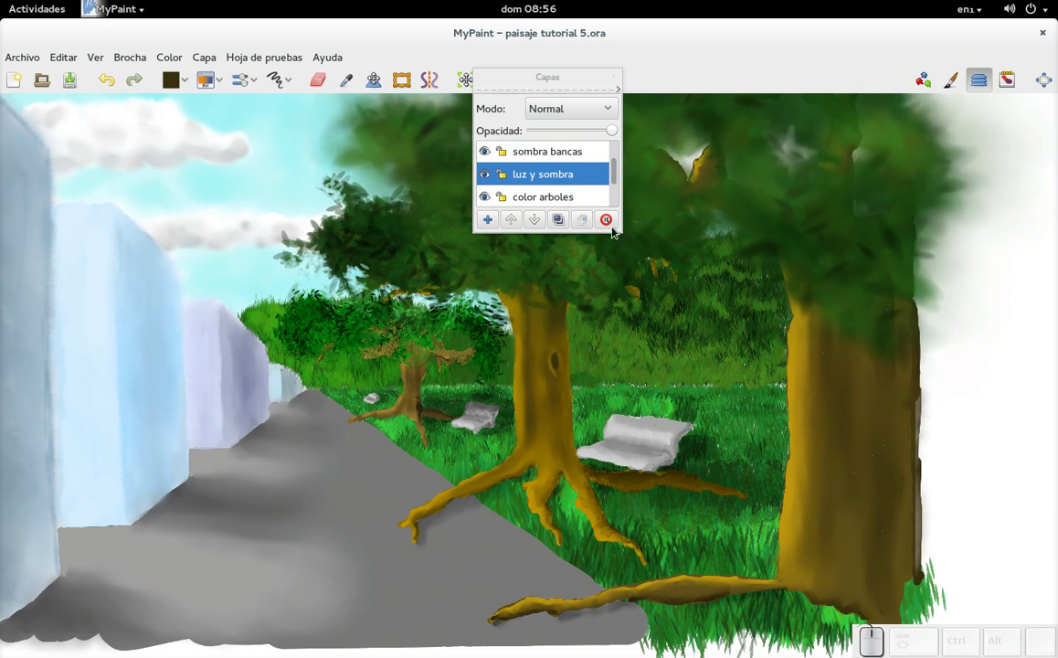
# Streak the right trunk with a dark ink brush, then soften with the Blur blend brush
pyautogui.click(210, 91)
pyautogui.click(273, 384)
pyautogui.press('f')
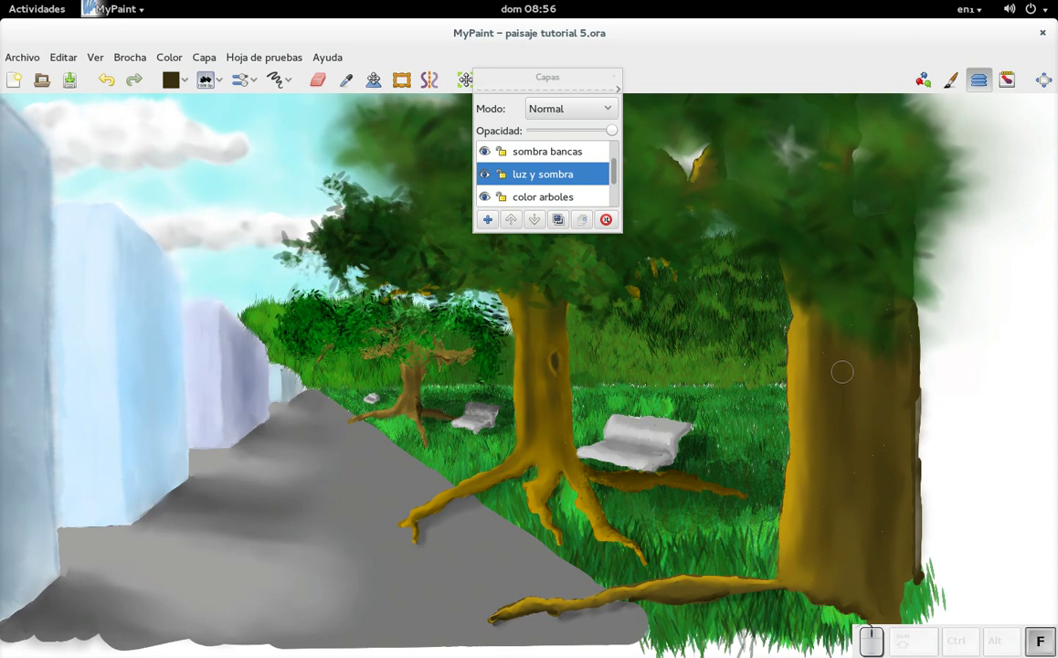
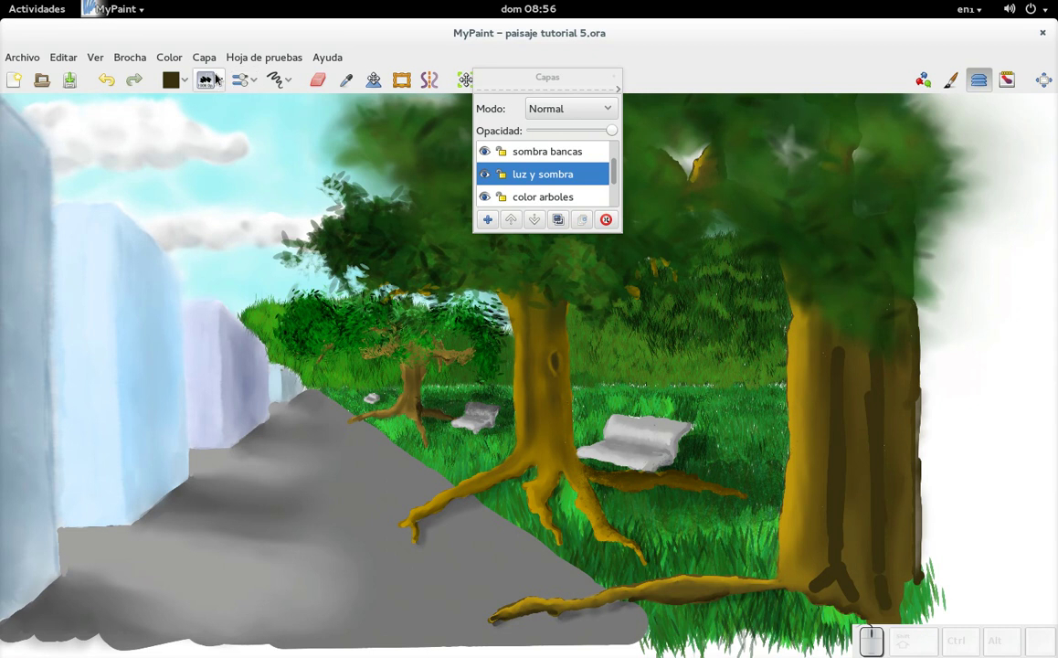
pyautogui.click(226, 85)
pyautogui.click(273, 374)
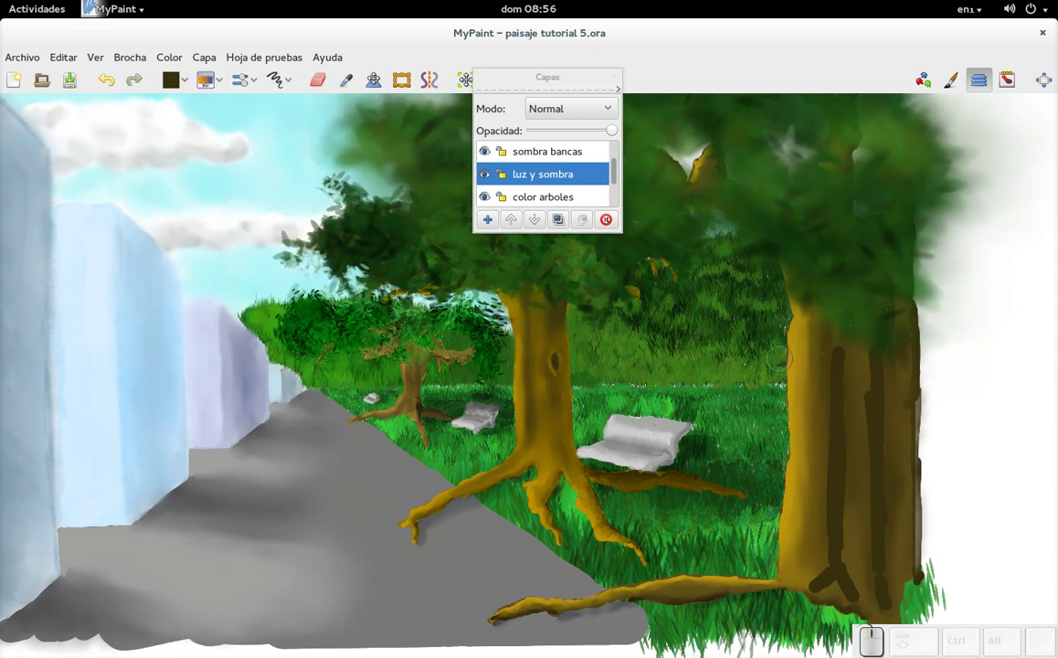
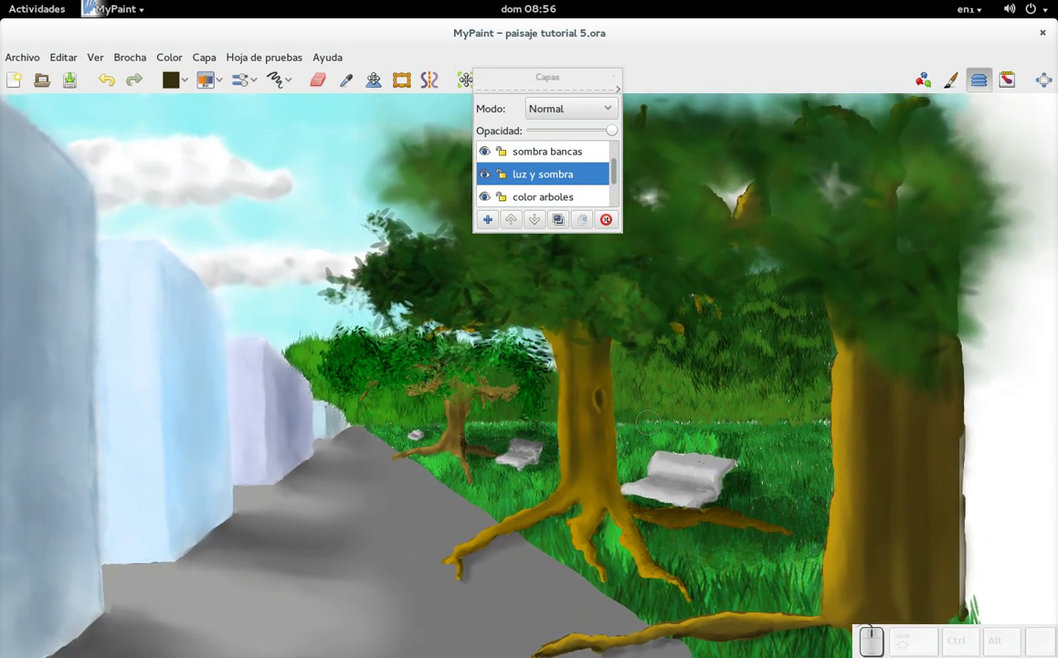
pyautogui.press('d')
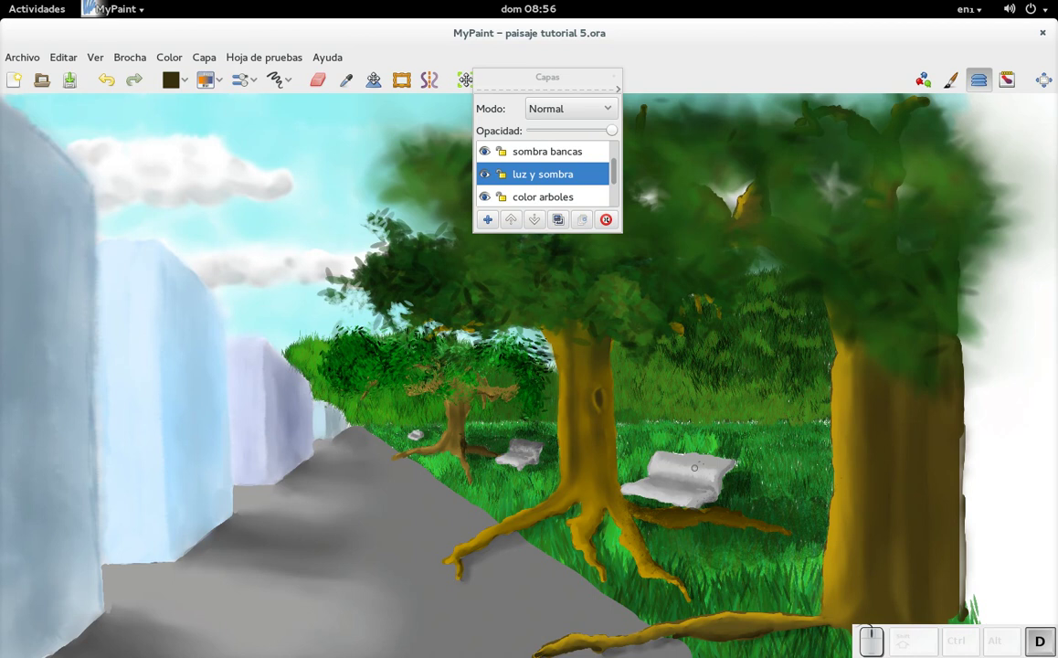
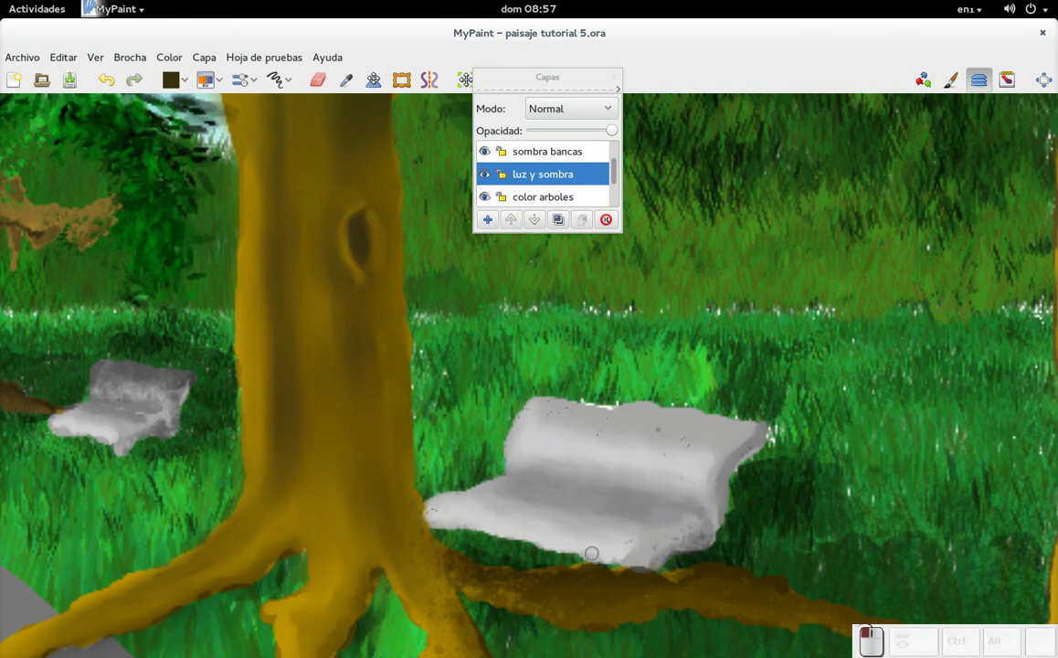
pyautogui.click(223, 88)
pyautogui.click(225, 134)
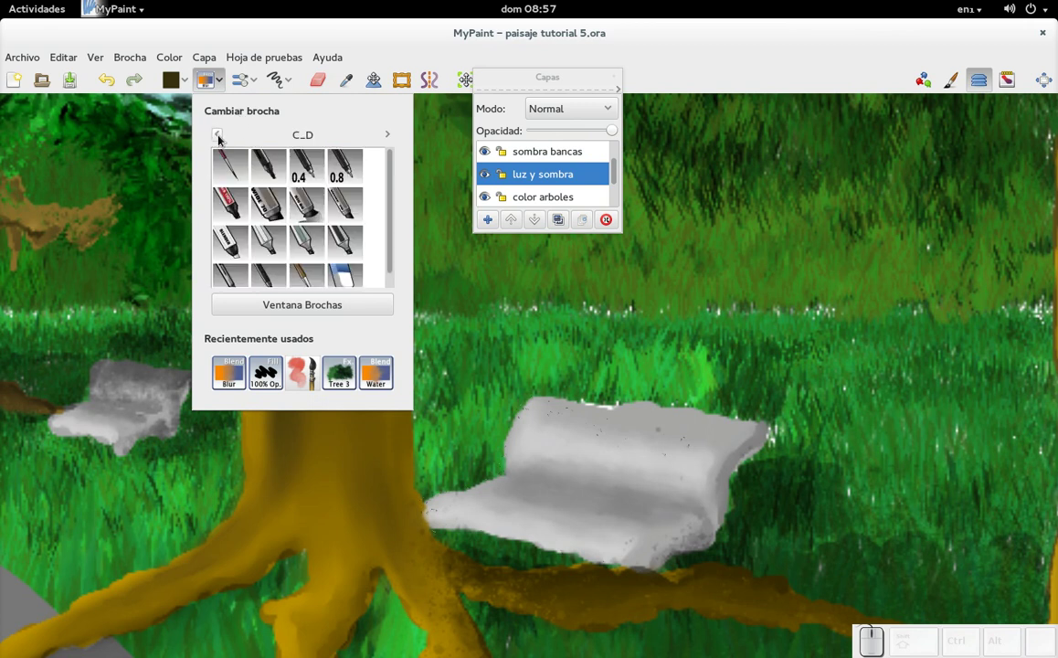
pyautogui.click(224, 141)
pyautogui.click(223, 140)
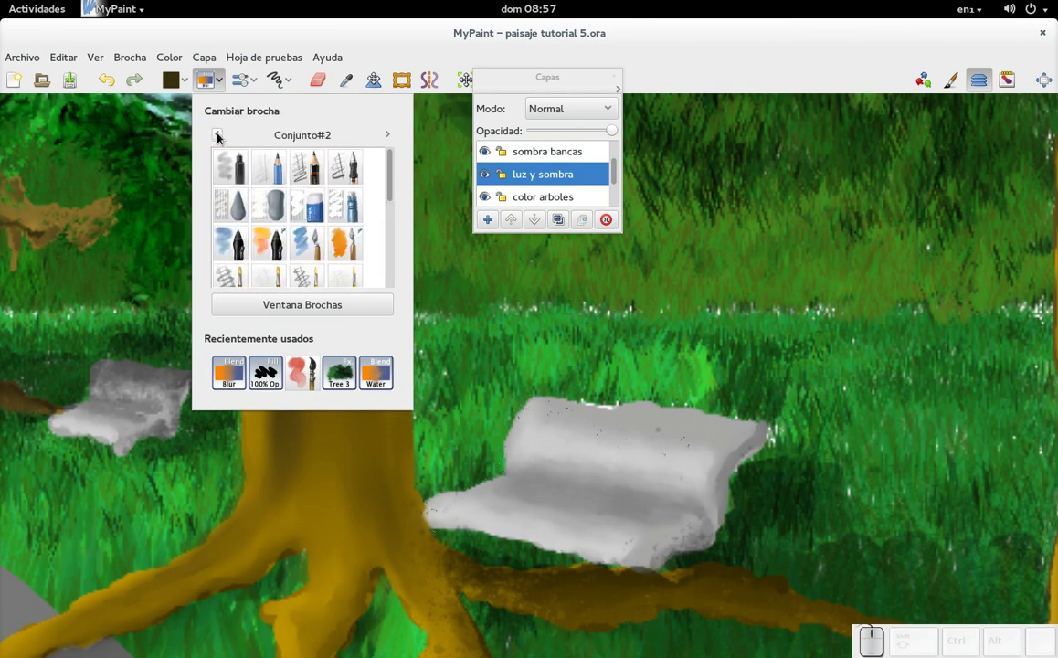
pyautogui.moveTo(398, 186); pyautogui.dragTo(272, 206)
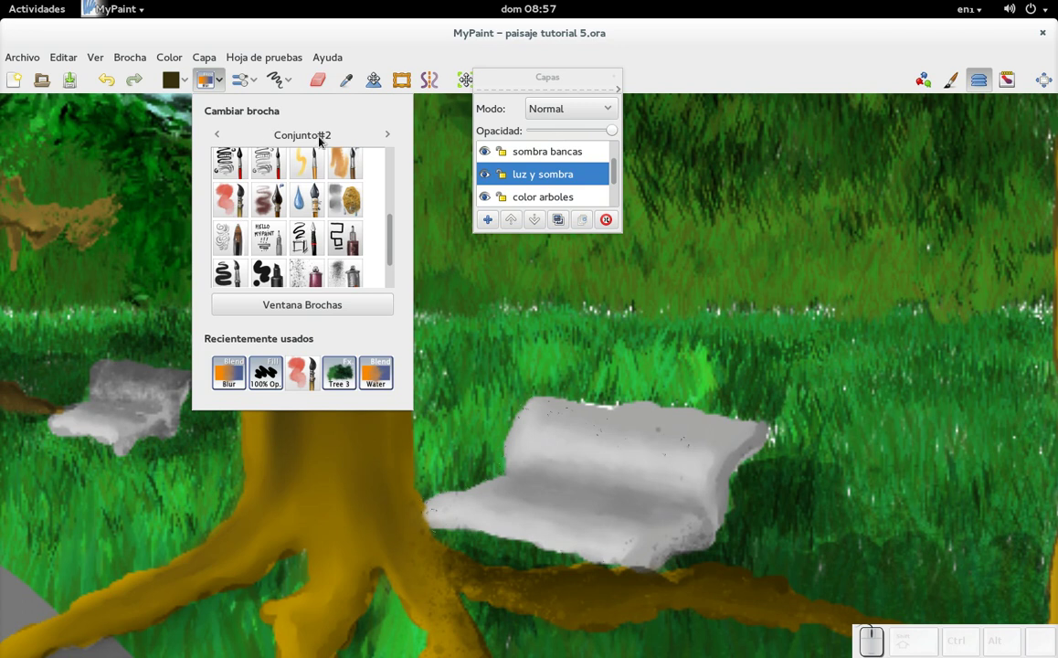
pyautogui.doubleClick(396, 140)
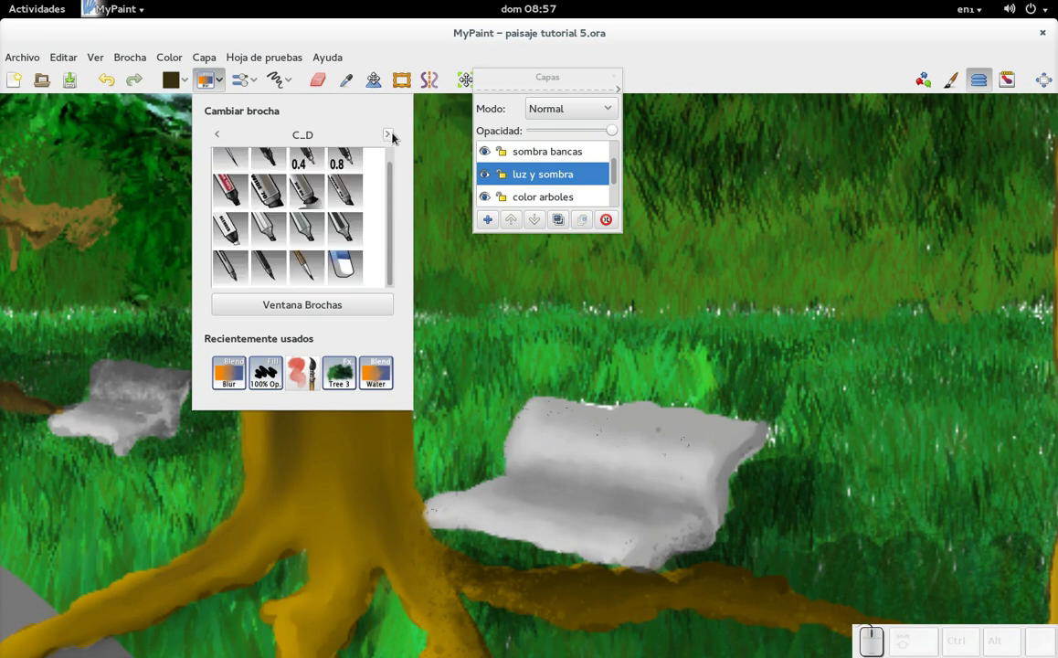
pyautogui.click(225, 142)
pyautogui.click(223, 142)
pyautogui.click(224, 139)
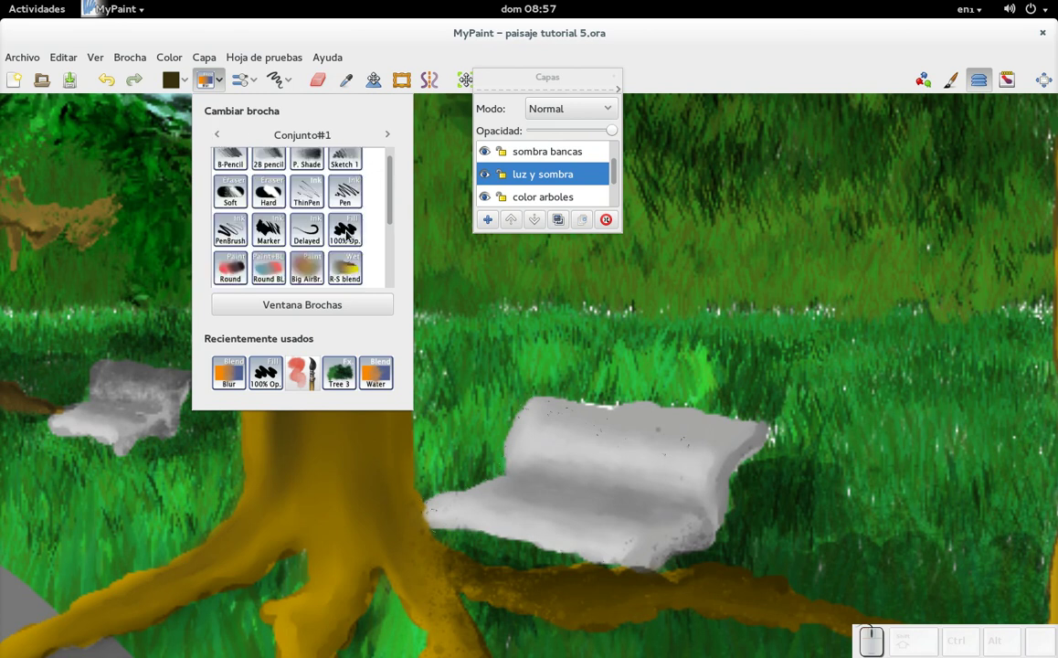
pyautogui.moveTo(393, 201); pyautogui.dragTo(391, 171)
pyautogui.click(401, 178)
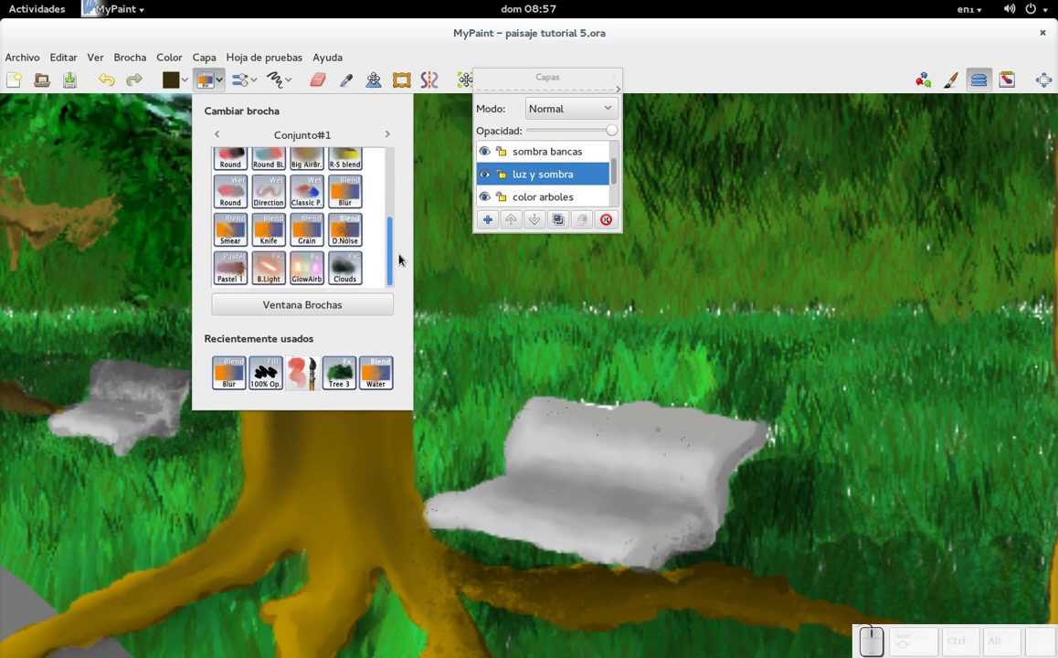
pyautogui.click(398, 261)
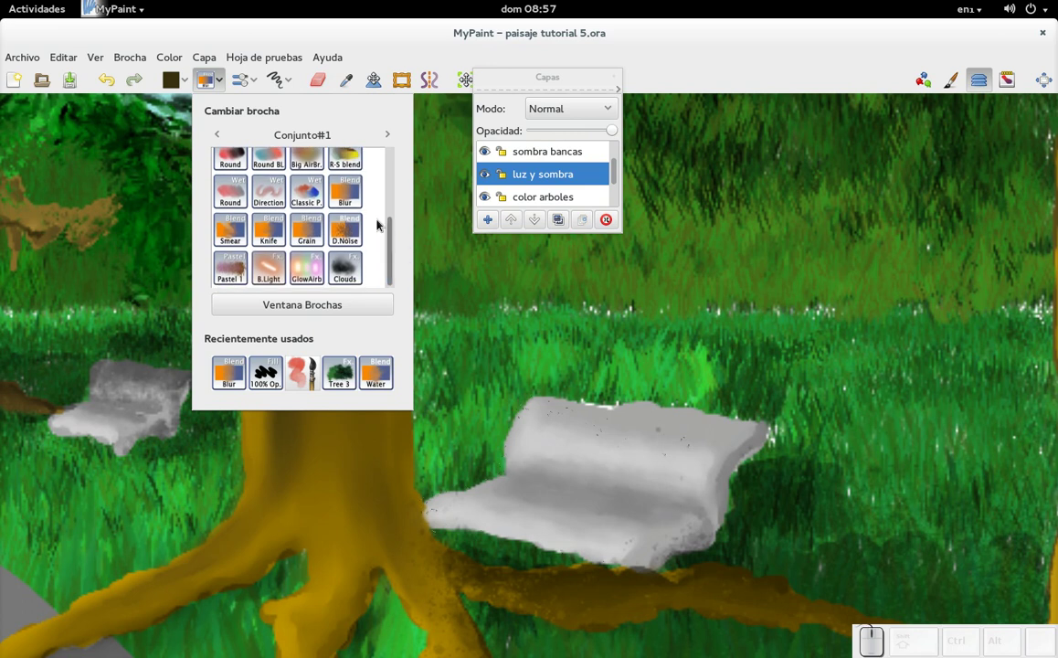
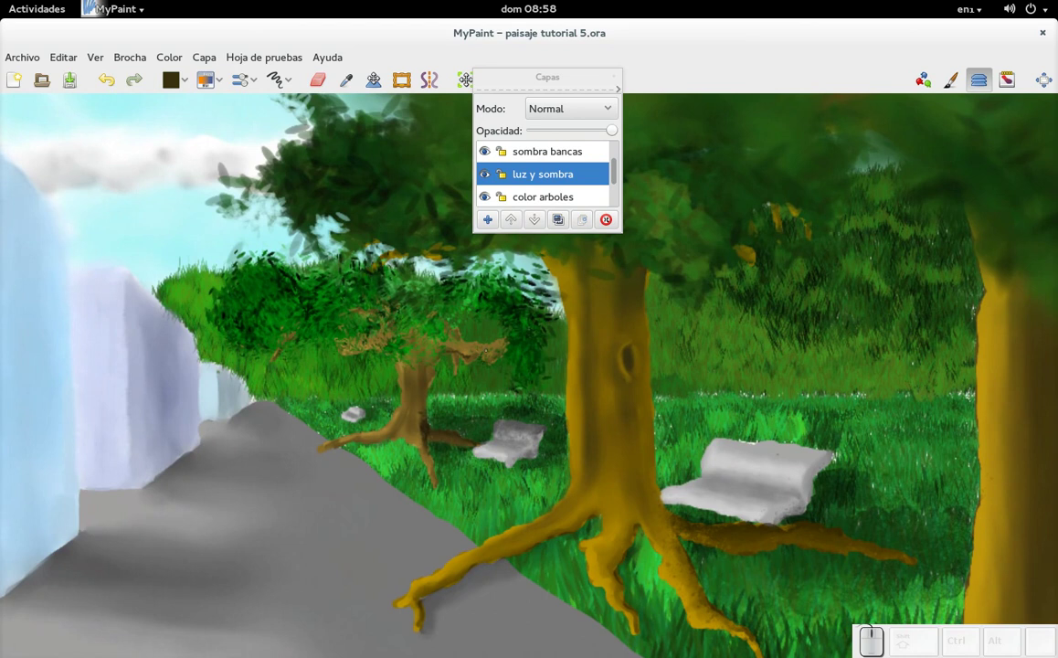
# Zoom to fit, unhide the 'lapiz' sketch layer and drop its Opacidad to about 50%
pyautogui.press('KP_Subtract')
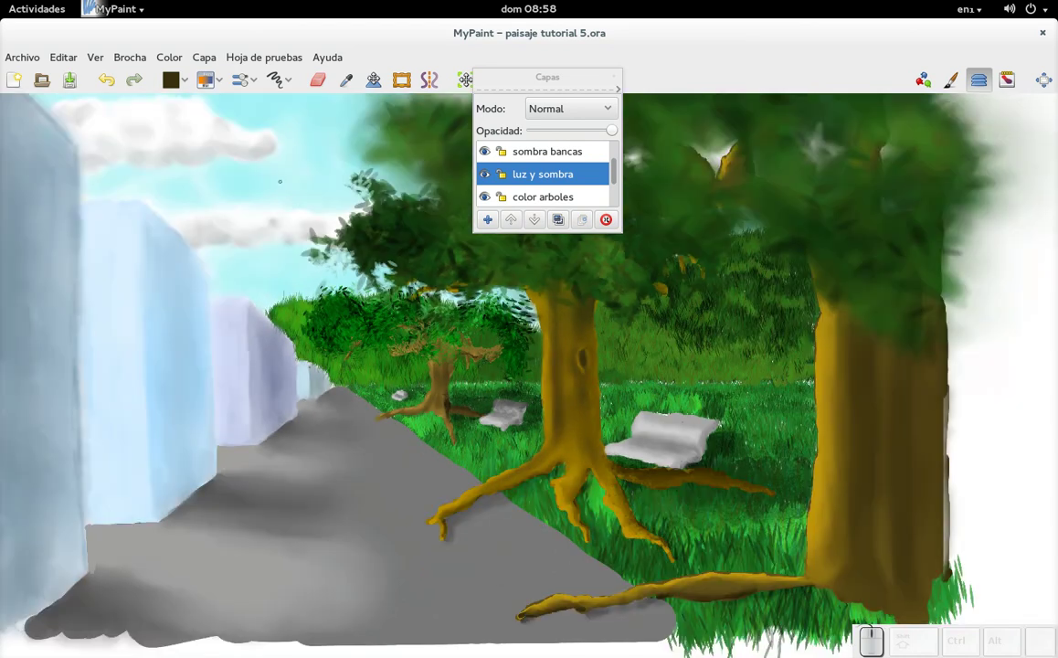
pyautogui.click(623, 173)
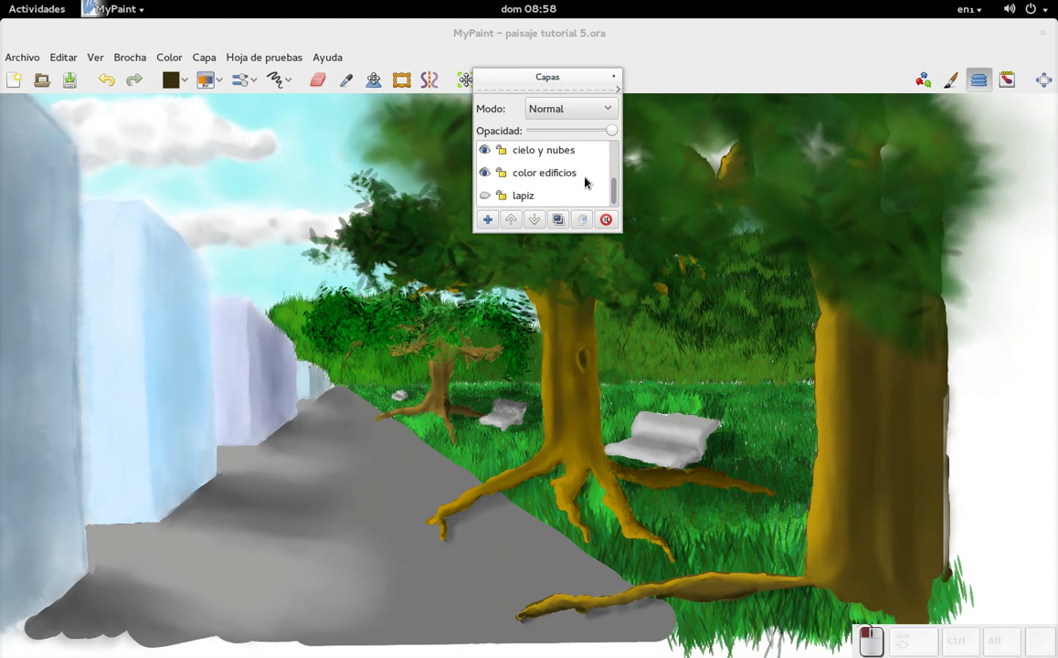
pyautogui.click(490, 202)
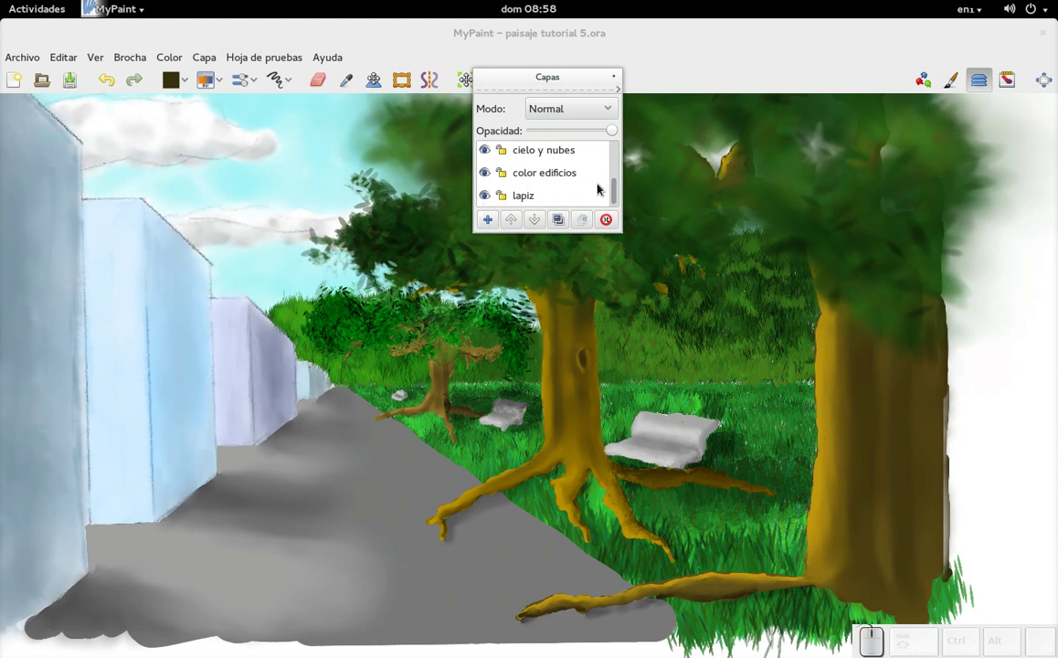
pyautogui.moveTo(536, 203); pyautogui.dragTo(552, 140)
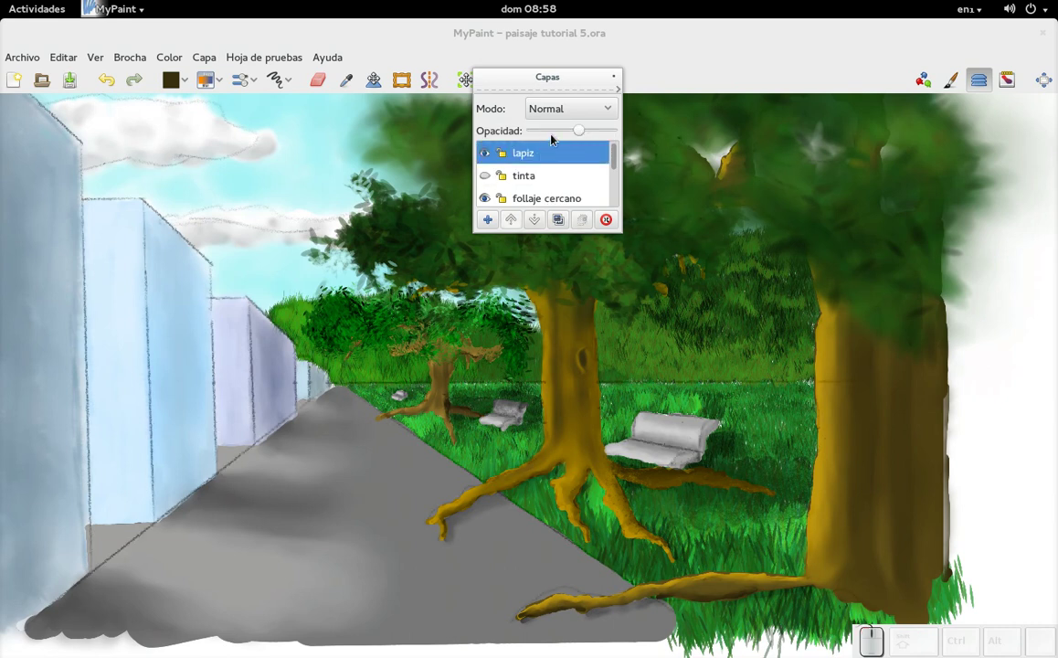
# Choose the 2B pencil brush from the top of Conjunto#1 and scroll the layer list down
pyautogui.click(616, 166)
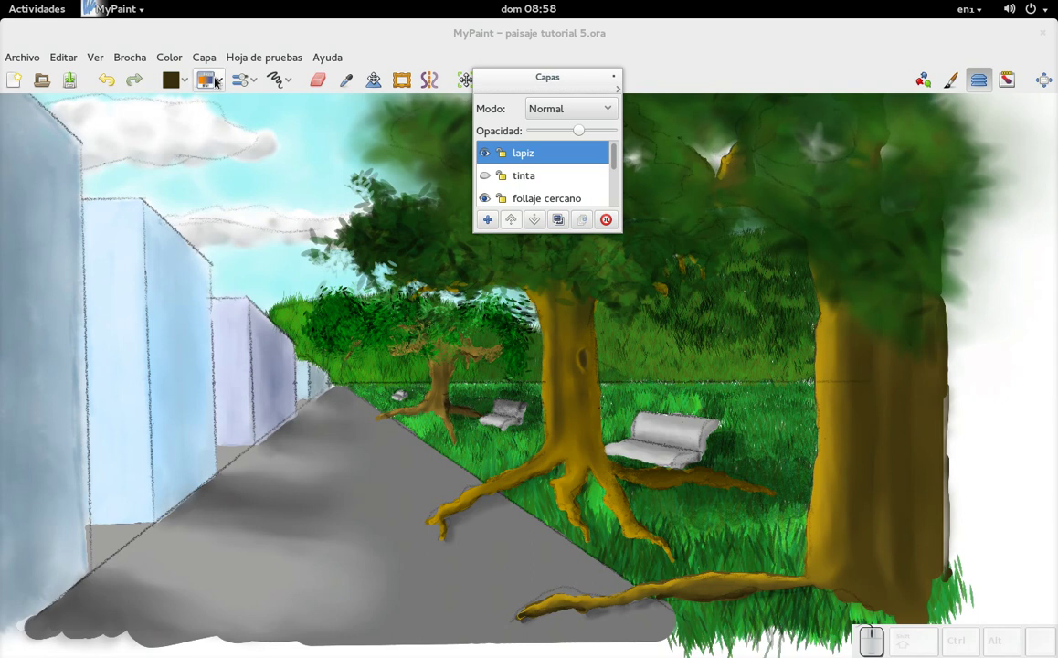
pyautogui.click(220, 91)
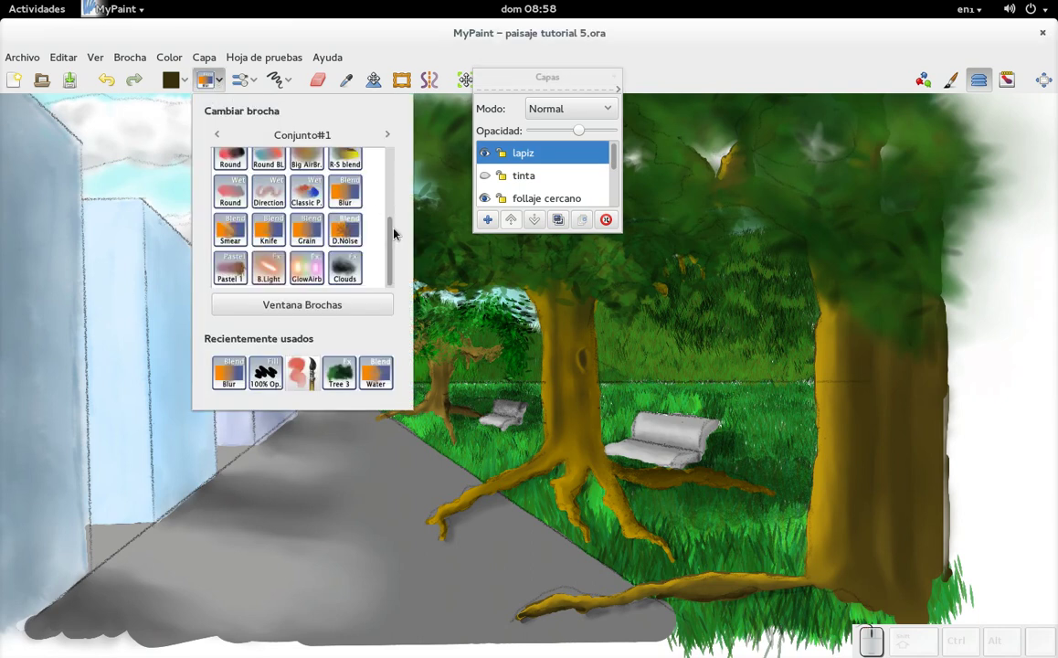
pyautogui.click(394, 239)
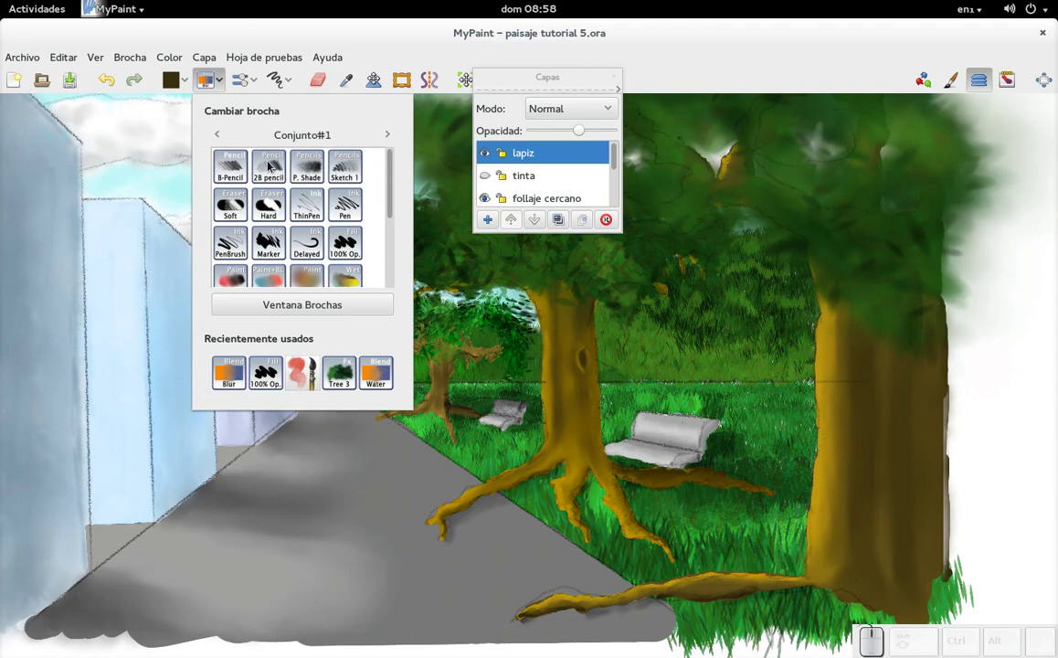
pyautogui.click(273, 181)
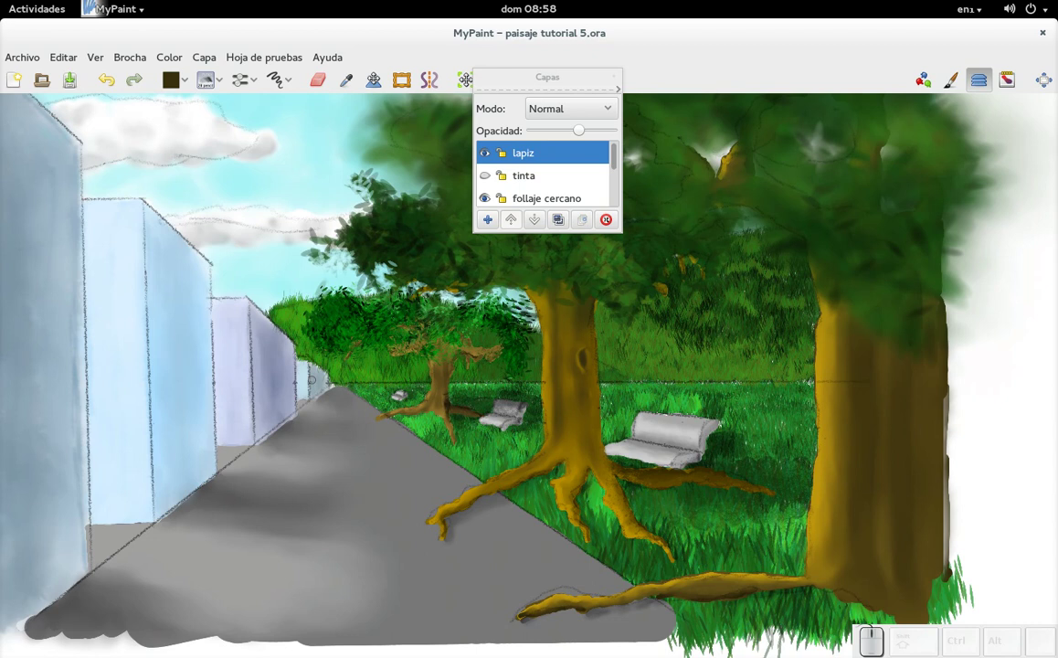
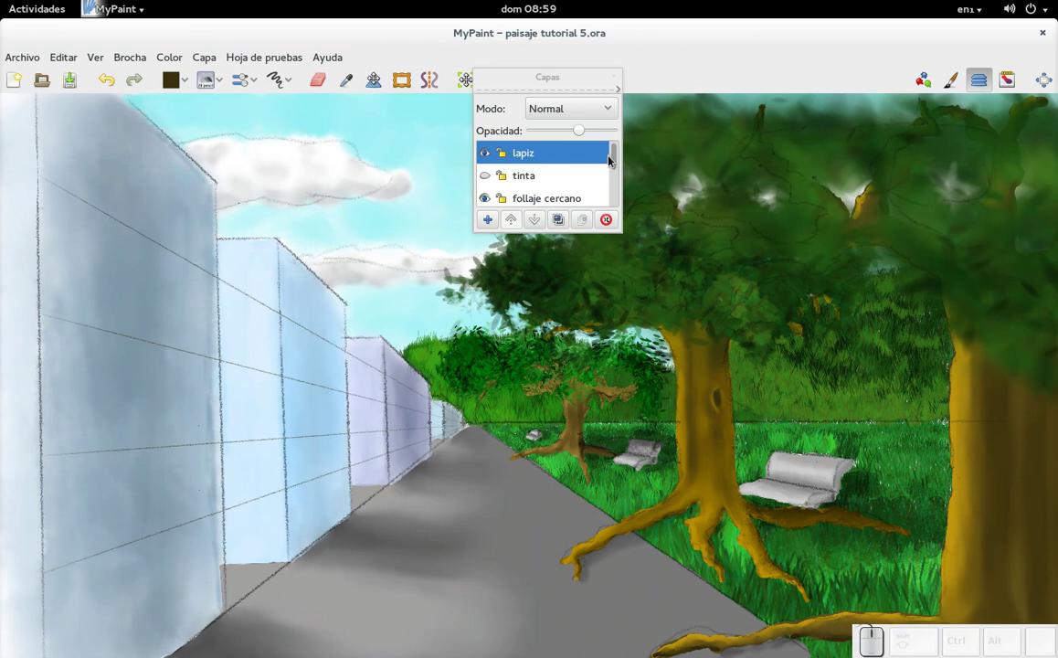
pyautogui.moveTo(623, 168); pyautogui.dragTo(574, 195)
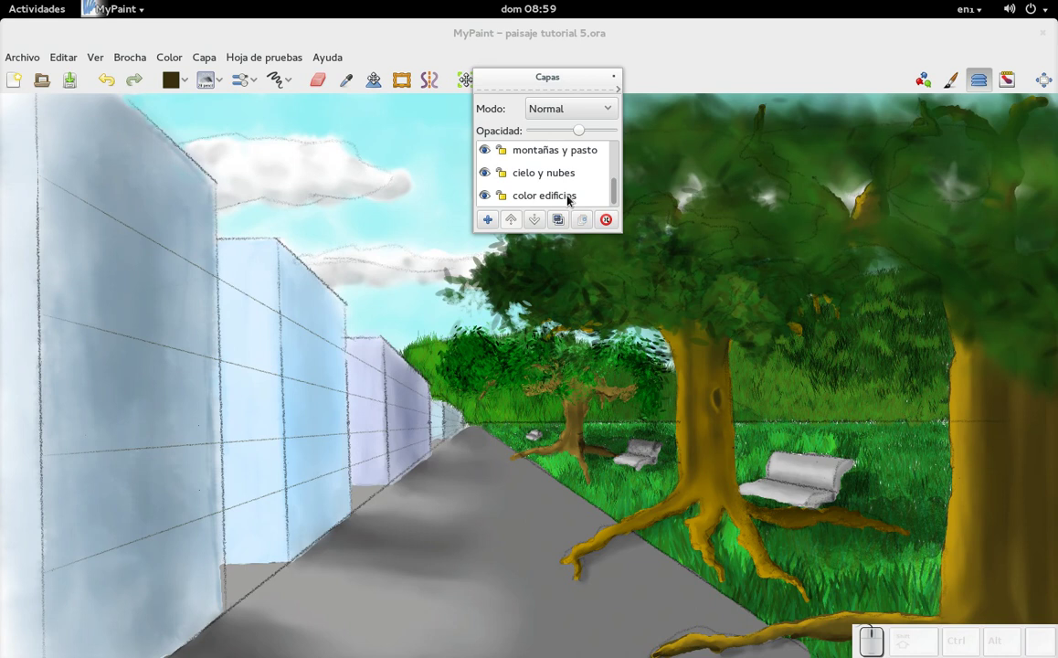
# Activate the 'color edificios' layer and load a paint brush from the brush list
pyautogui.click(574, 201)
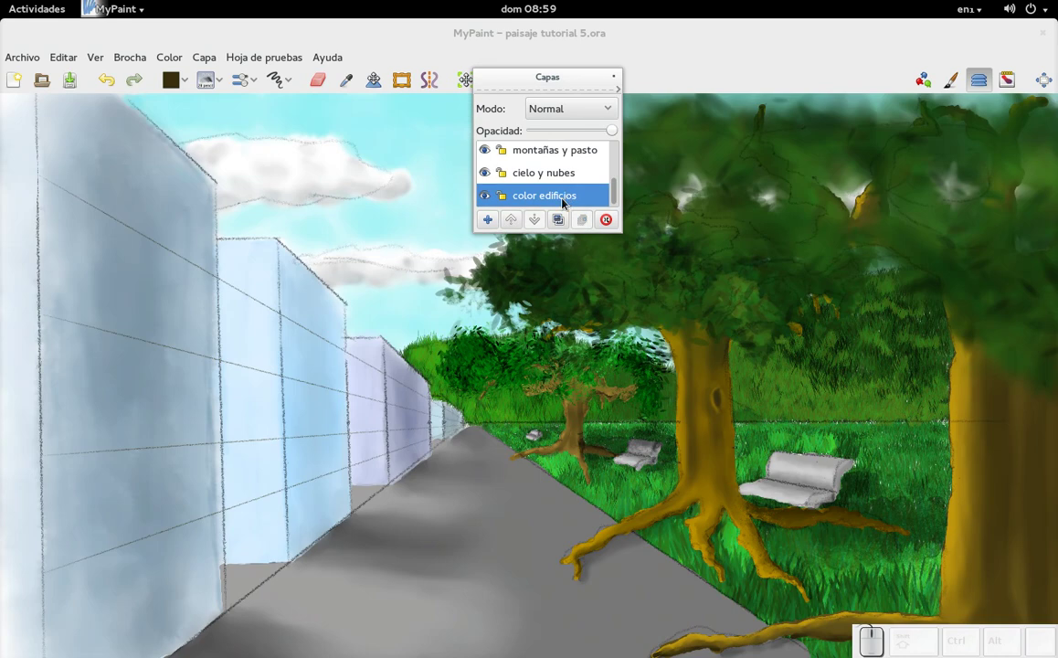
pyautogui.click(168, 94)
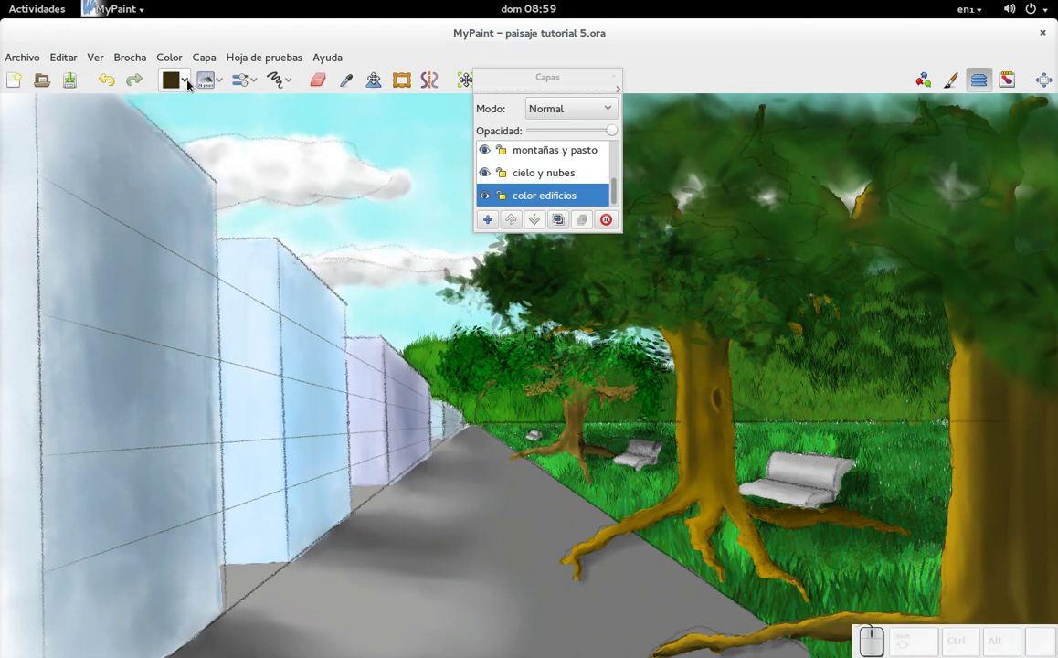
pyautogui.click(224, 91)
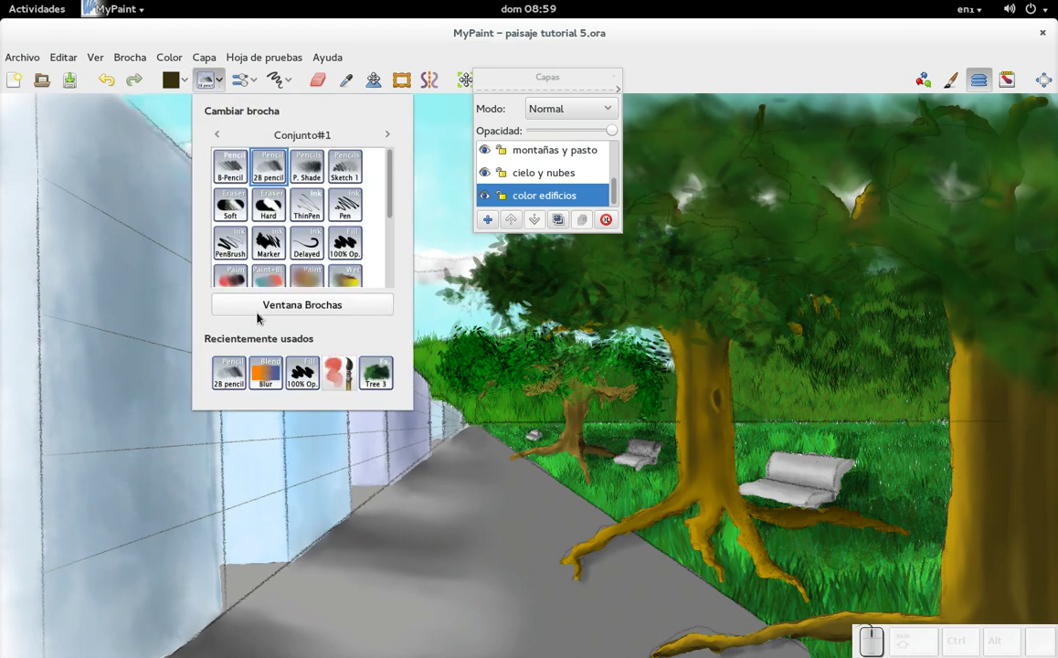
pyautogui.click(347, 382)
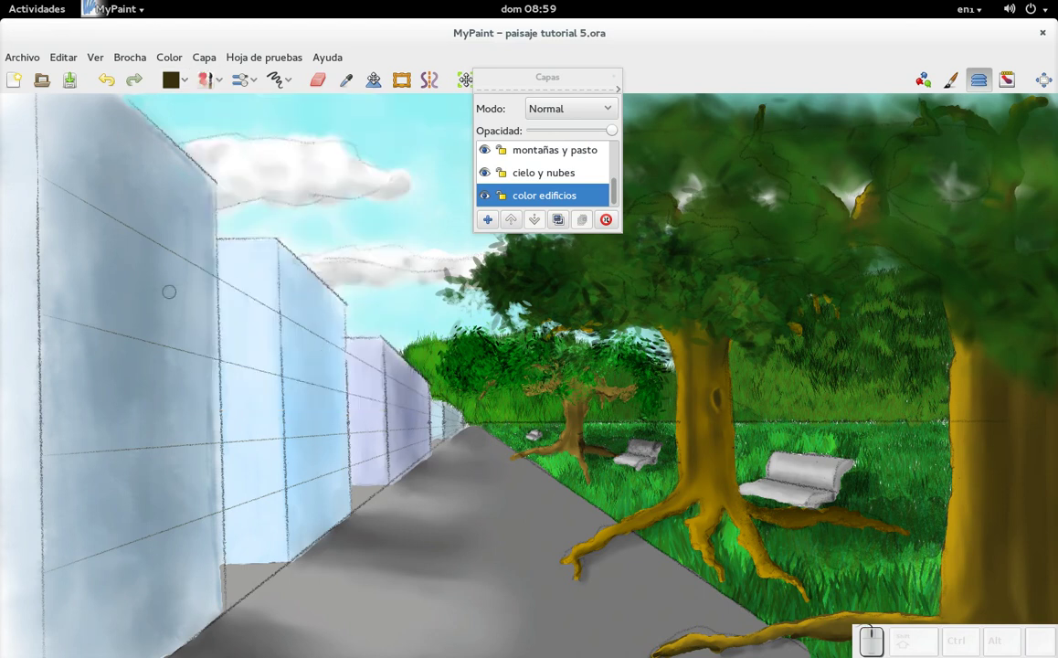
pyautogui.press('d')
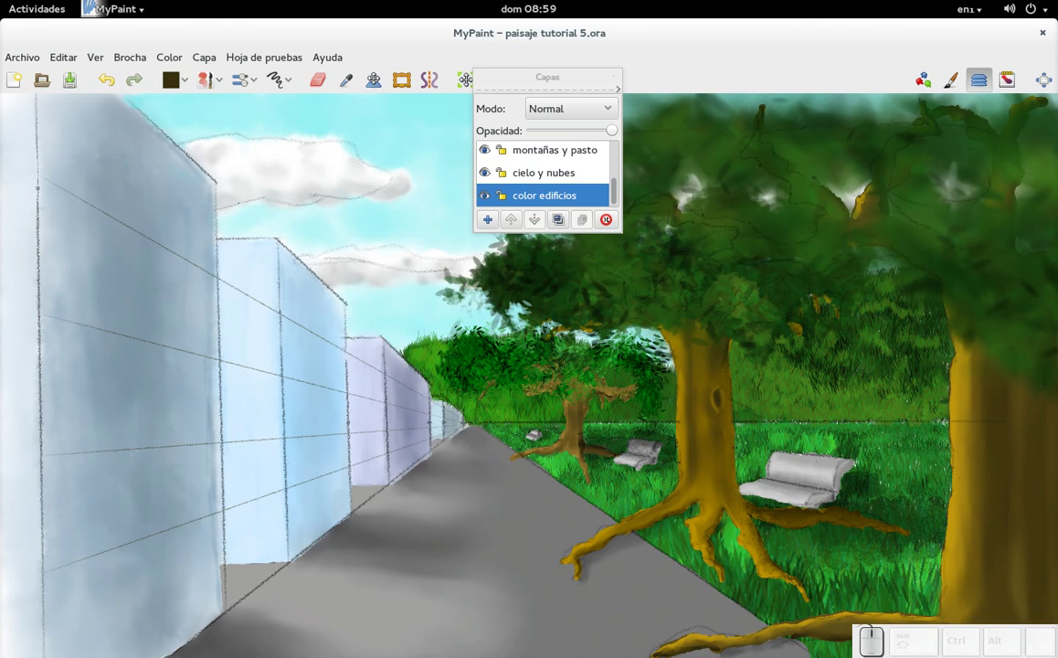
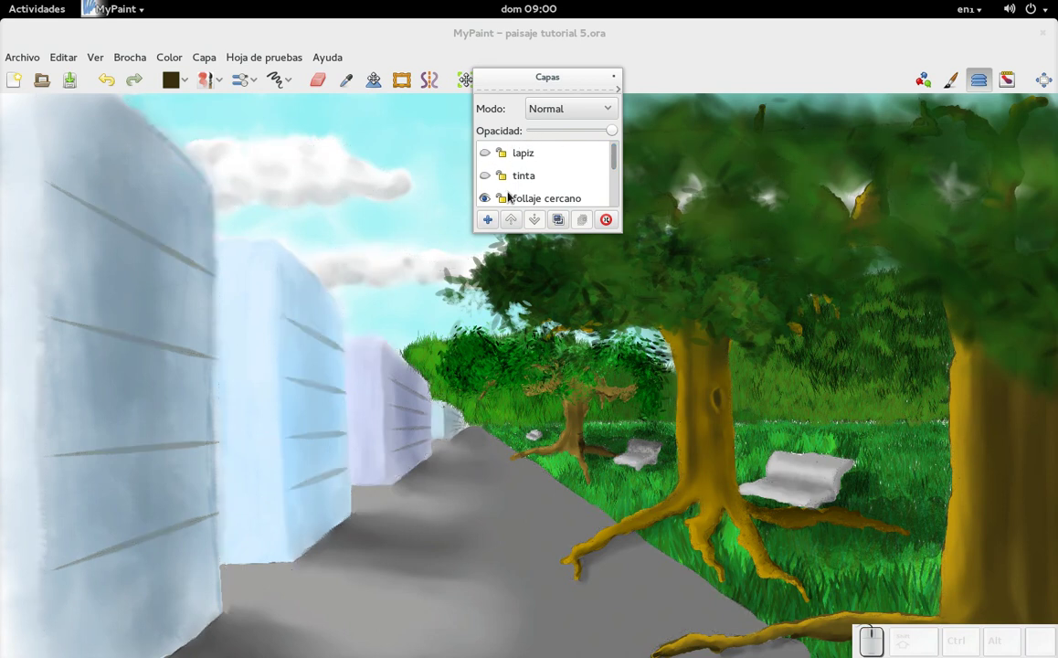
pyautogui.moveTo(620, 169); pyautogui.dragTo(534, 189)
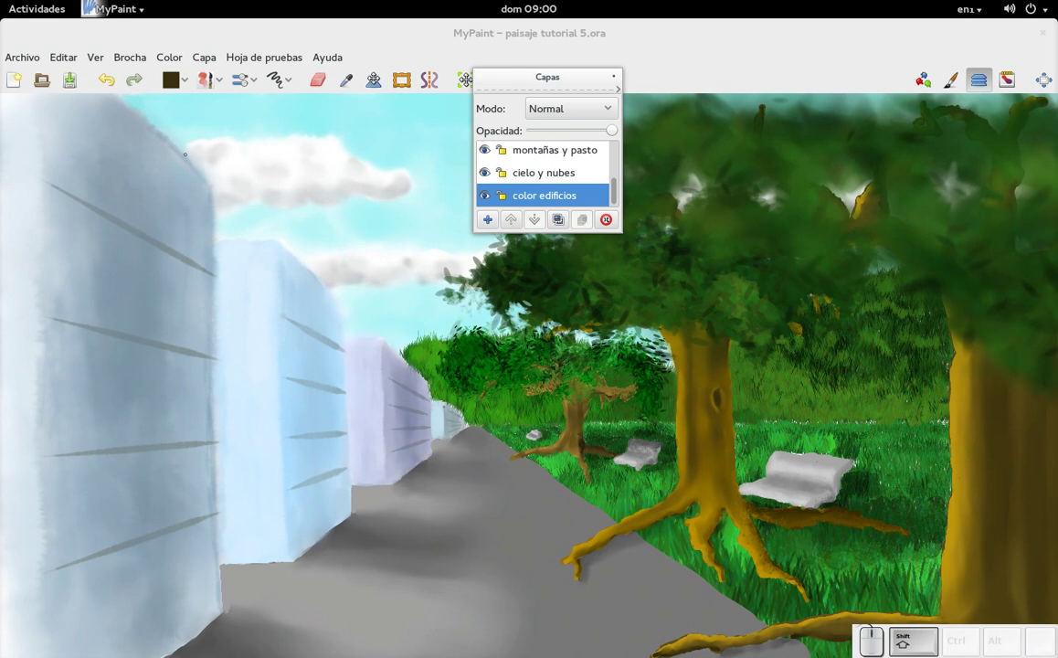
pyautogui.press('d')
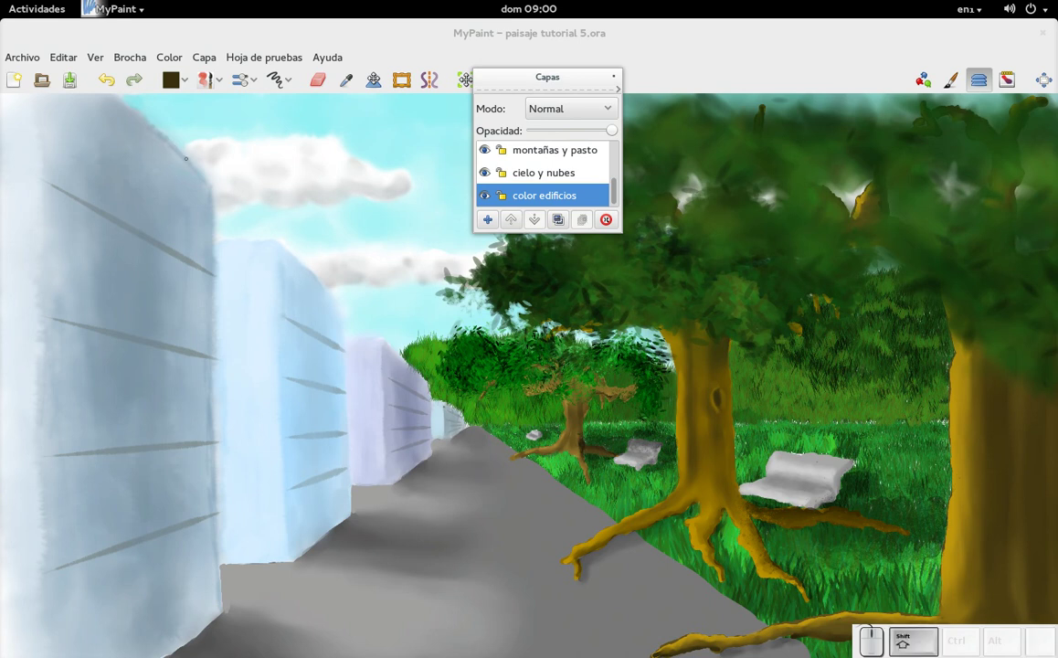
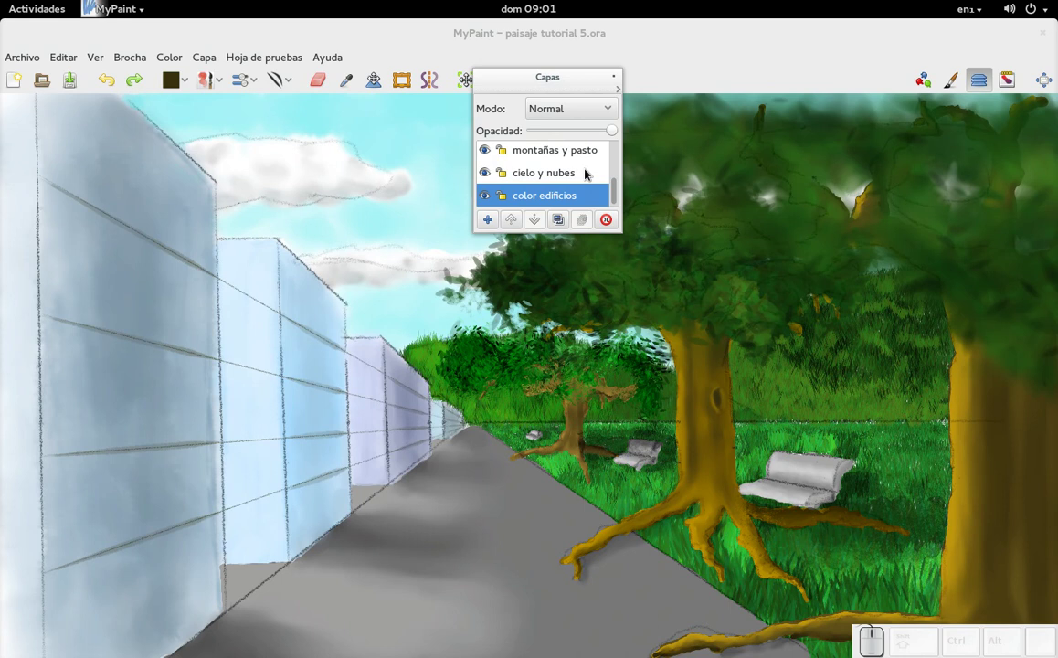
pyautogui.click(620, 195)
pyautogui.click(490, 155)
pyautogui.click(619, 165)
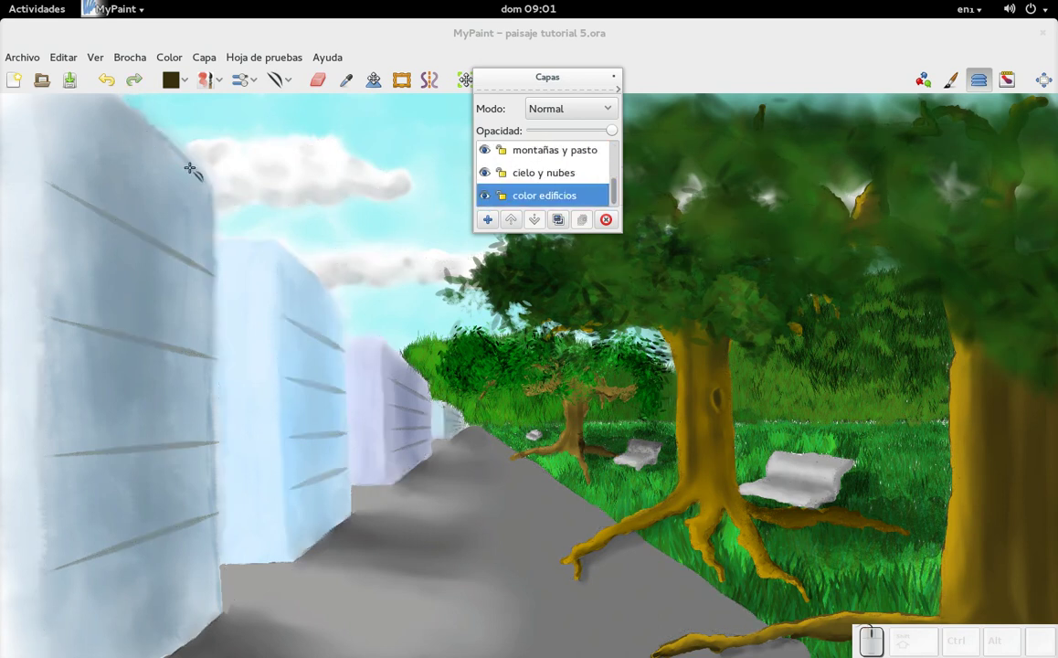
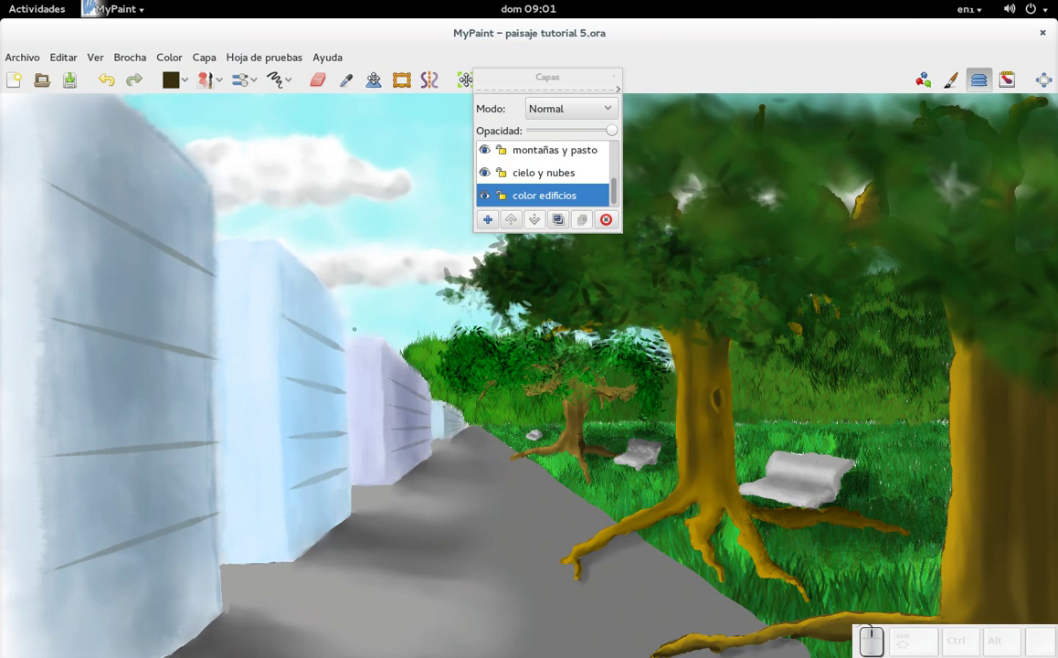
pyautogui.click(563, 182)
pyautogui.click(564, 201)
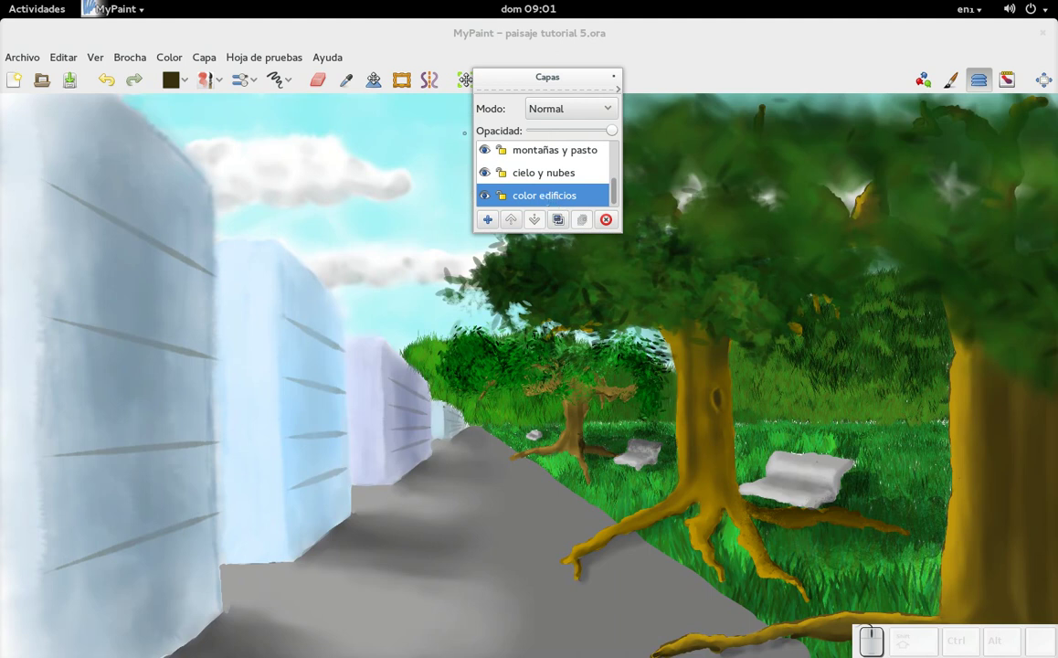
pyautogui.click(187, 89)
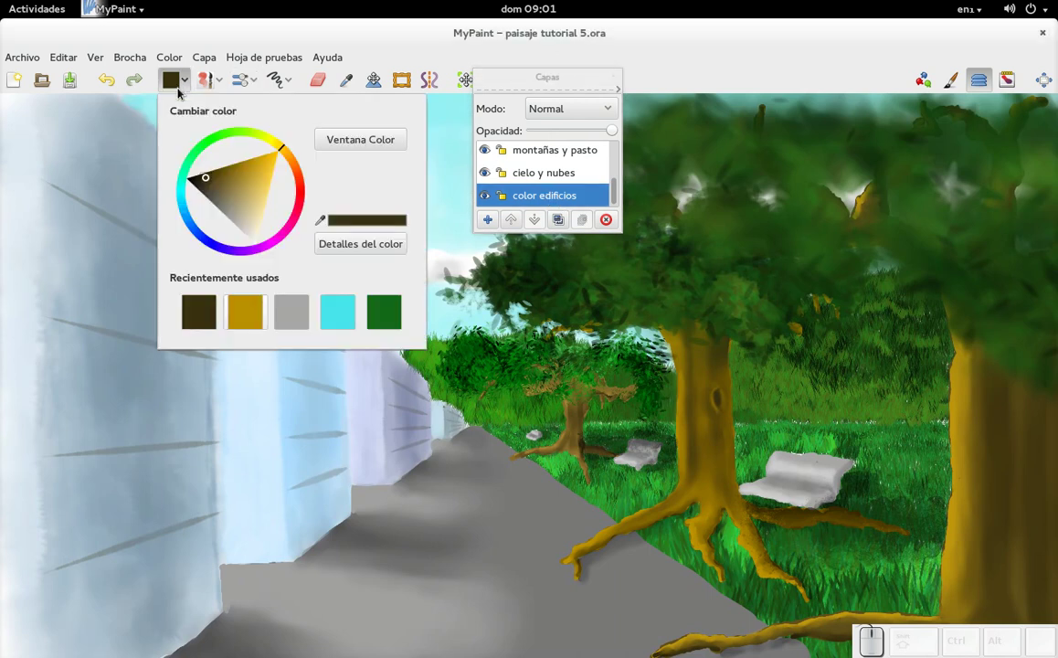
pyautogui.click(188, 89)
pyautogui.click(215, 88)
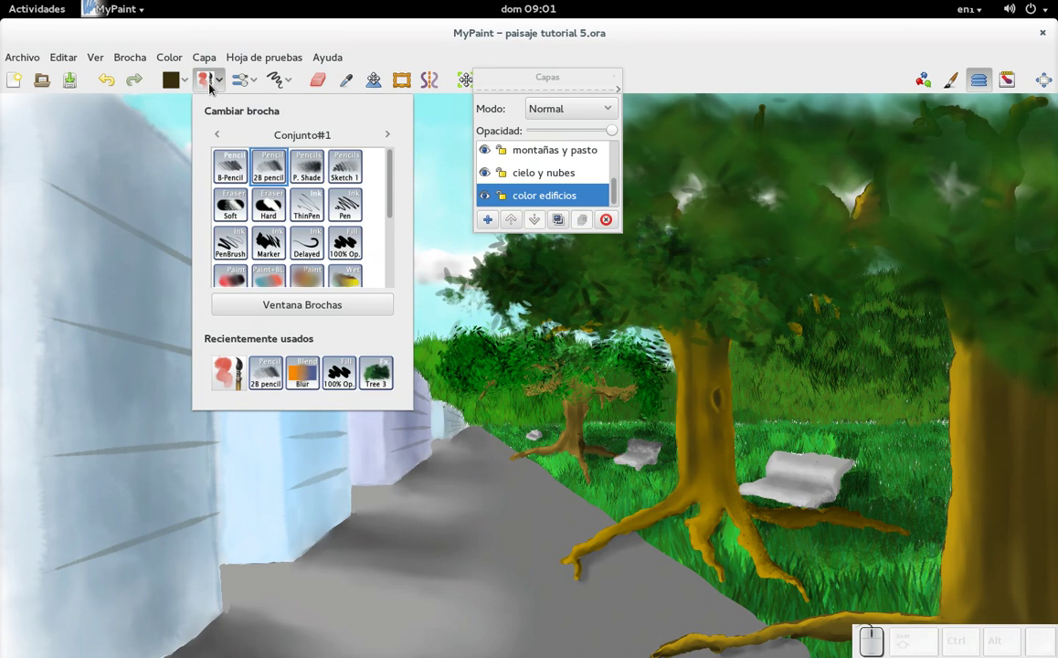
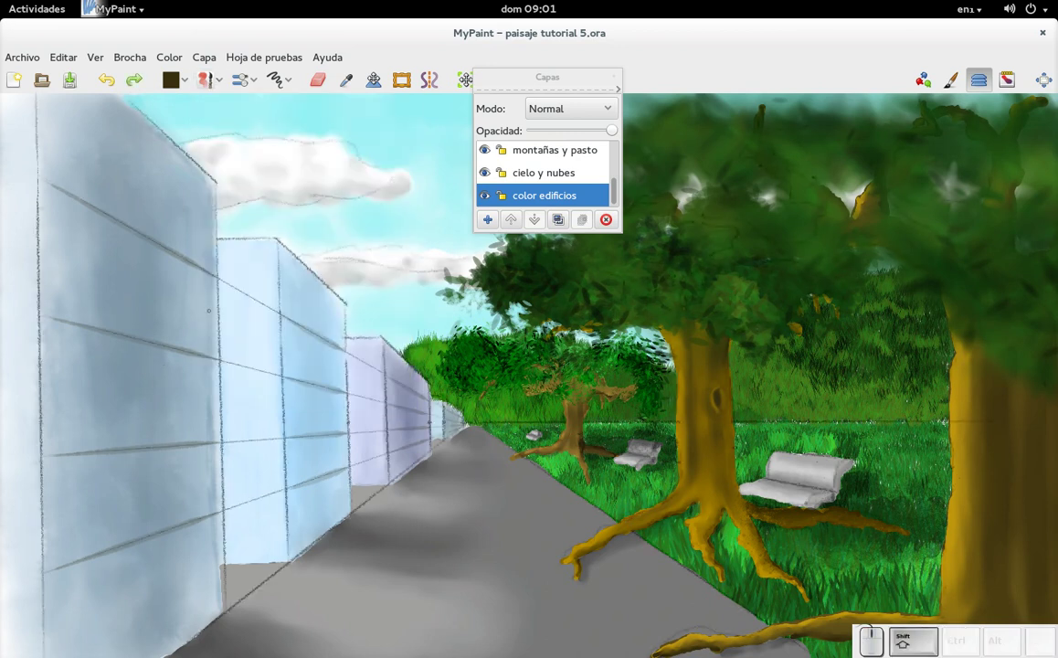
pyautogui.click(621, 186)
pyautogui.click(488, 155)
pyautogui.click(617, 155)
pyautogui.click(530, 202)
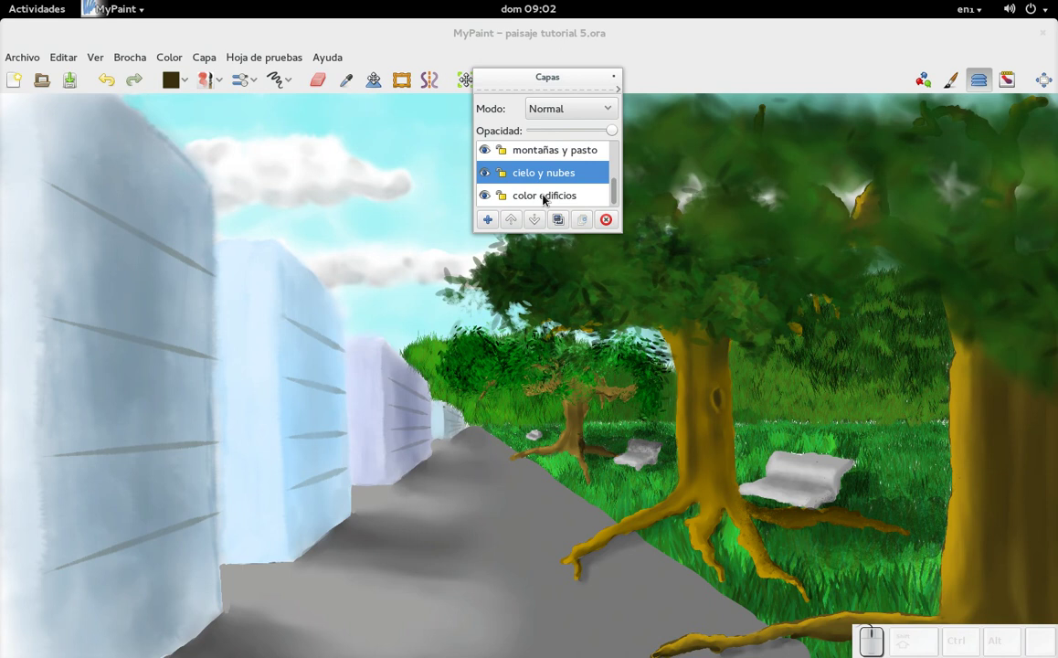
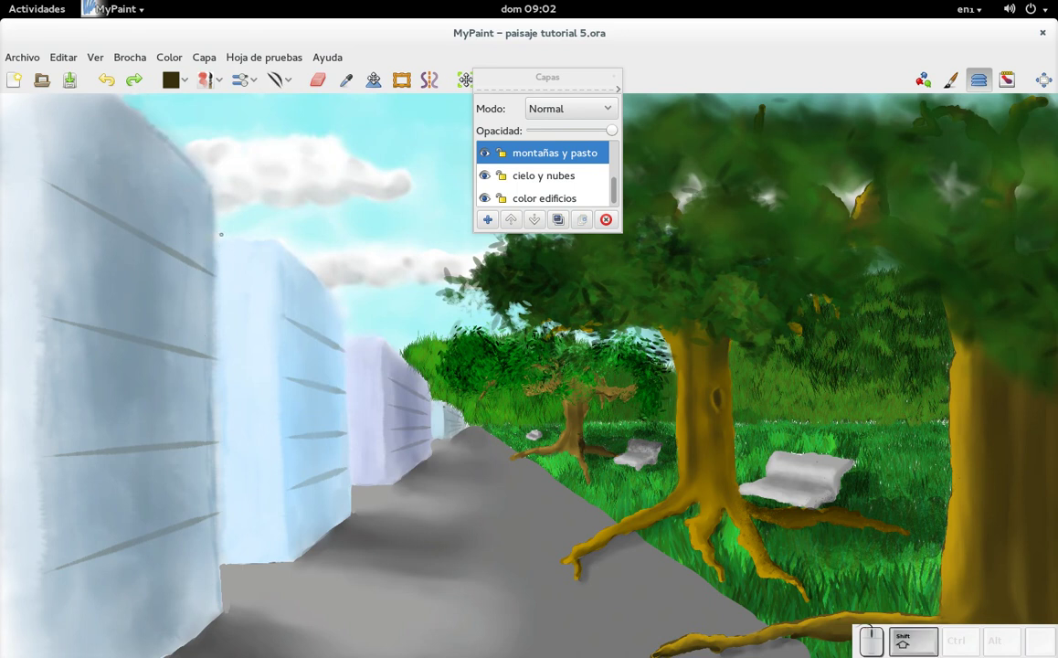
pyautogui.press('ctrl+z')
pyautogui.moveTo(617, 185); pyautogui.dragTo(519, 136)
pyautogui.click(488, 154)
pyautogui.click(619, 161)
pyautogui.click(571, 188)
pyautogui.click(572, 206)
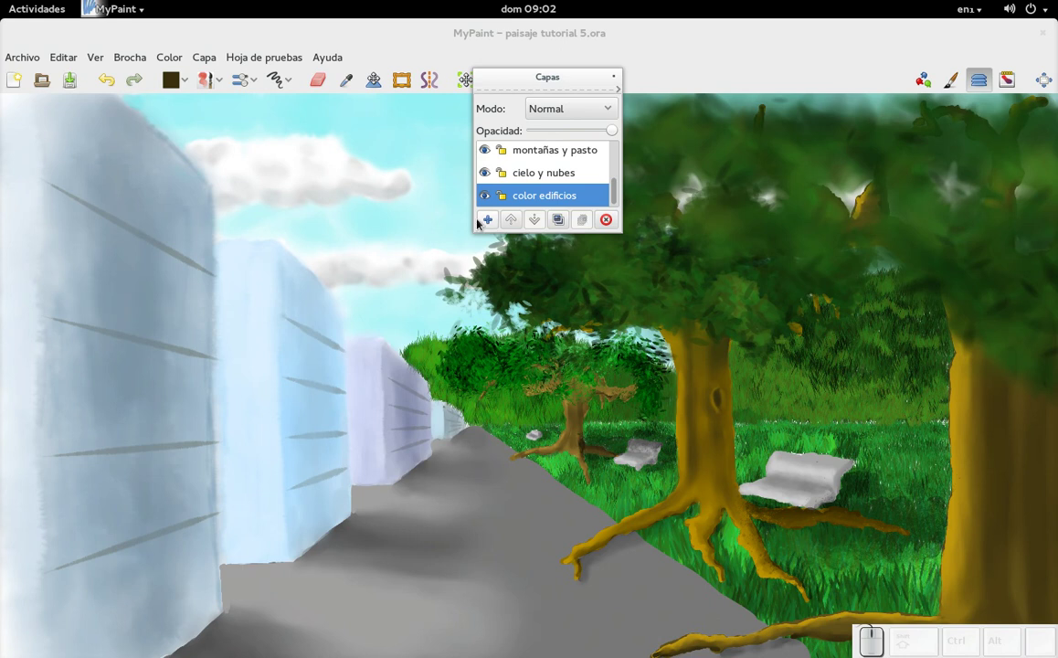
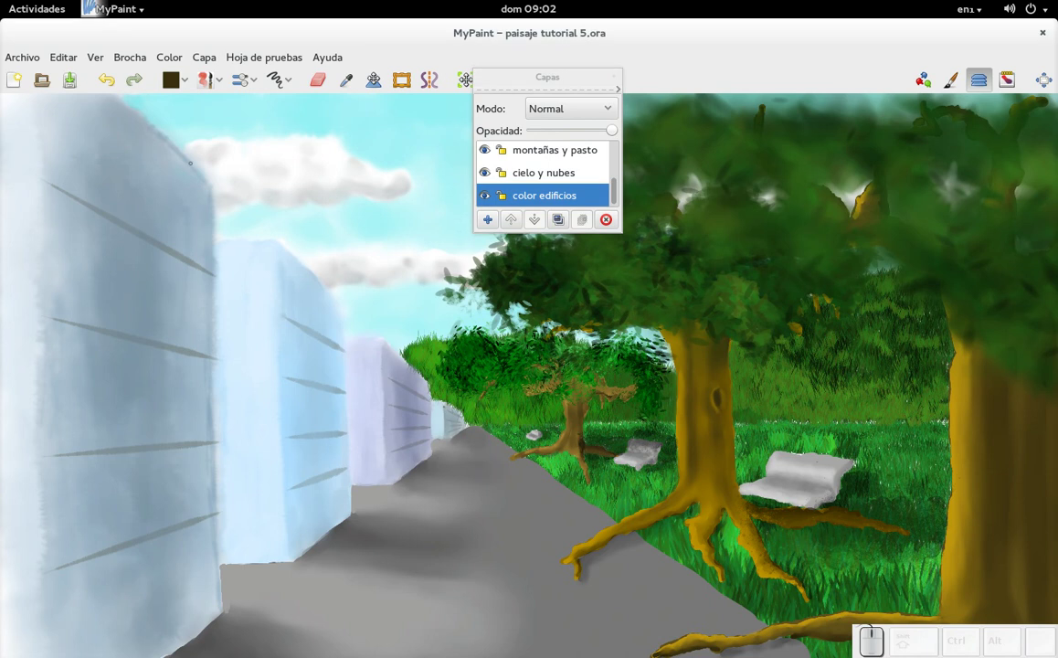
# Set the paint colour to grey from the colour chooser
pyautogui.click(219, 90)
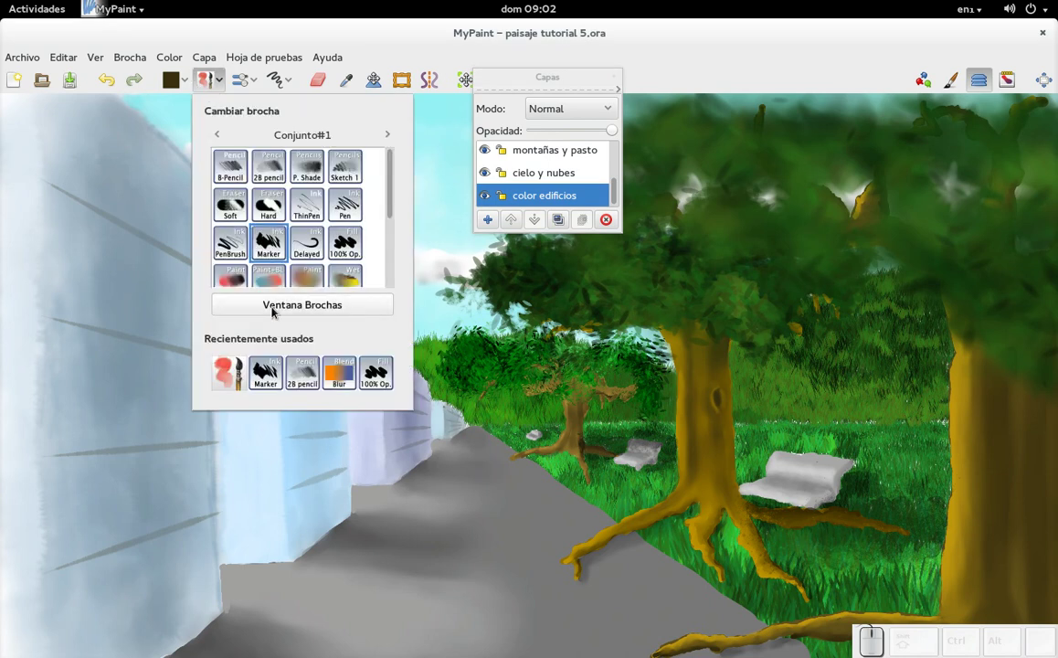
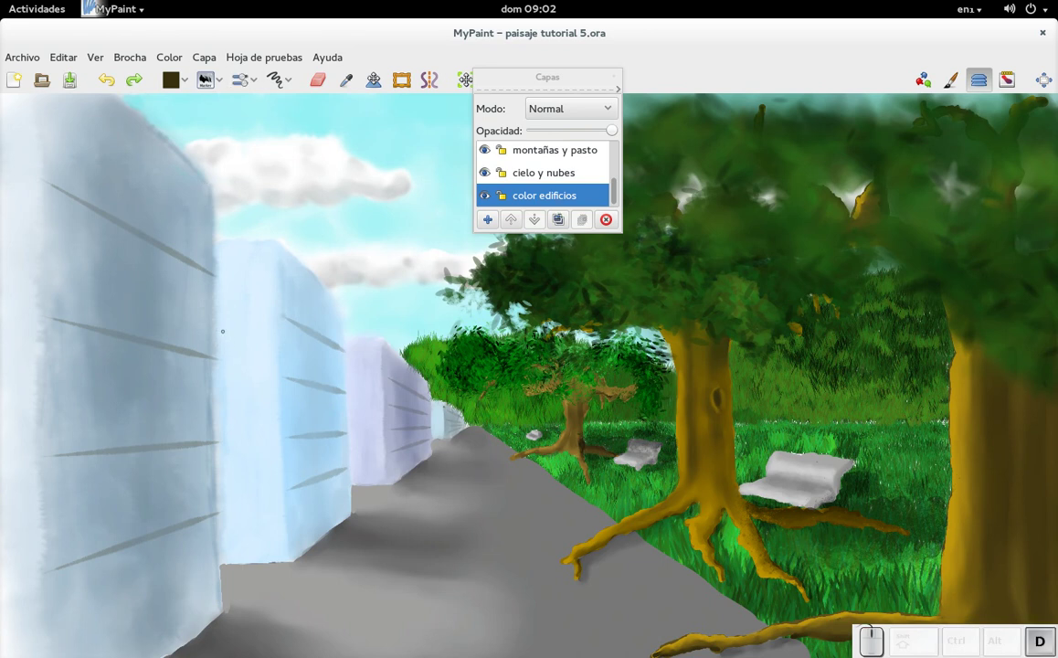
pyautogui.click(195, 83)
pyautogui.click(290, 318)
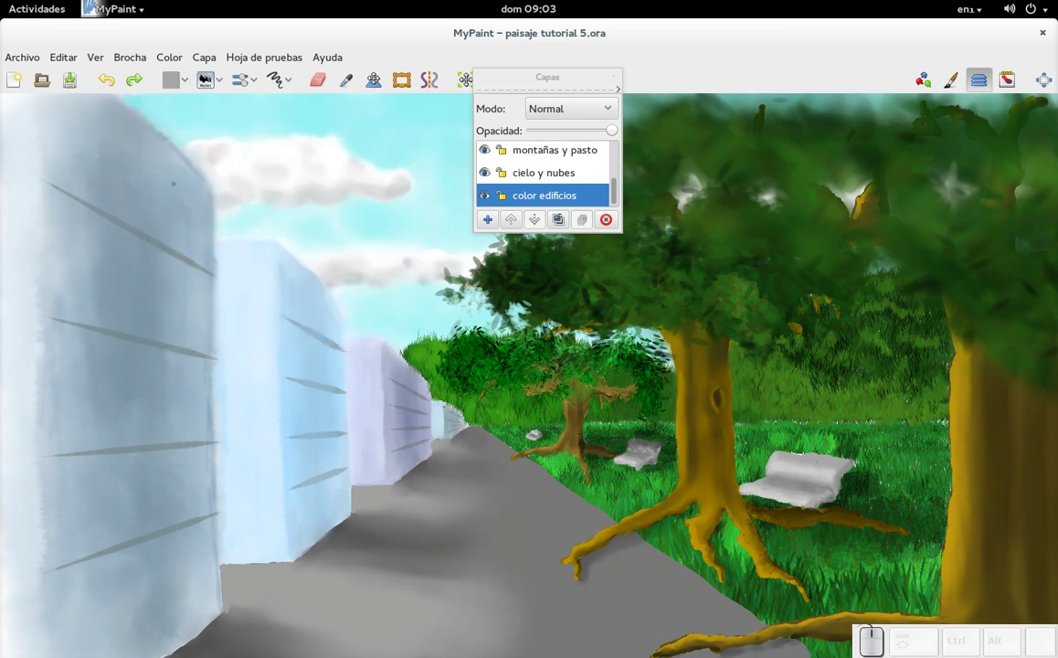
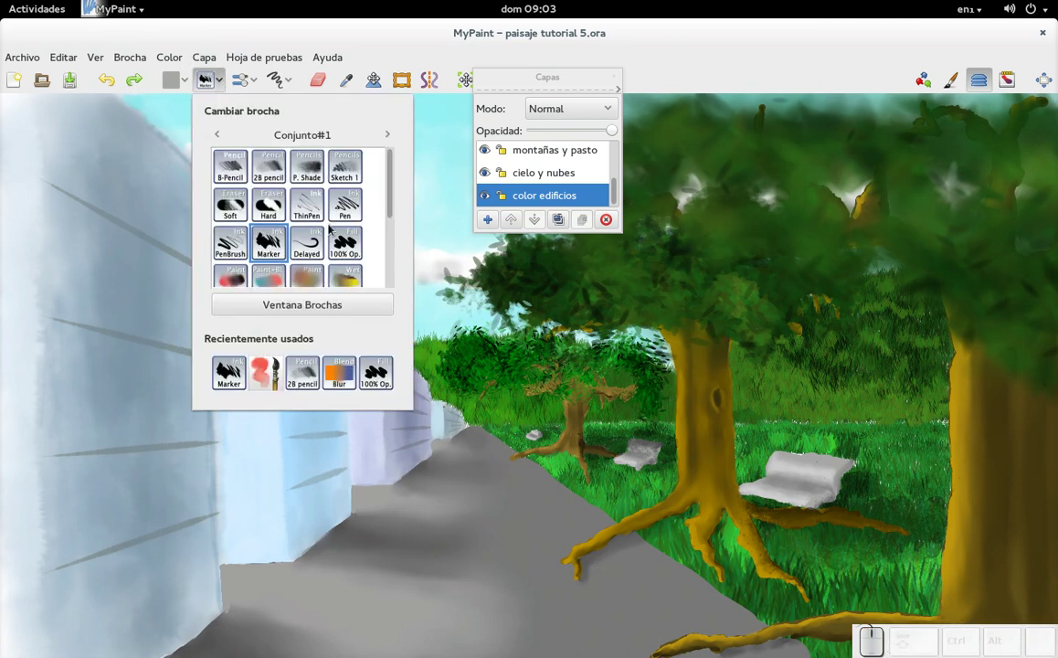
# Switch to the Conjunto#2 brush set and choose a brush from it
pyautogui.click(229, 142)
pyautogui.click(224, 139)
pyautogui.click(397, 141)
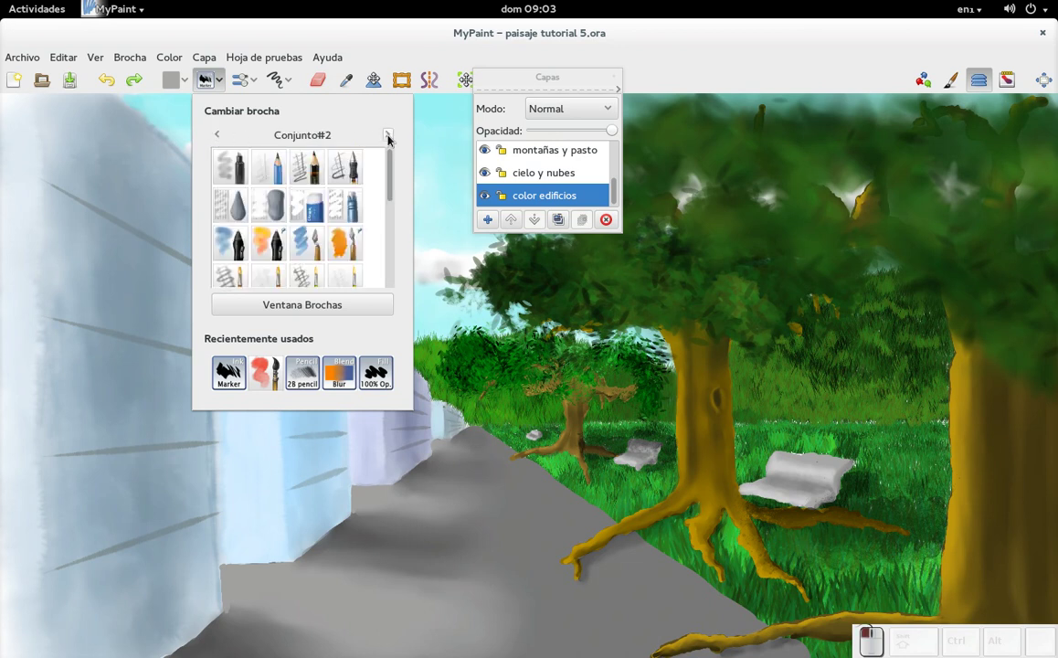
pyautogui.moveTo(393, 183); pyautogui.dragTo(360, 228)
pyautogui.click(359, 234)
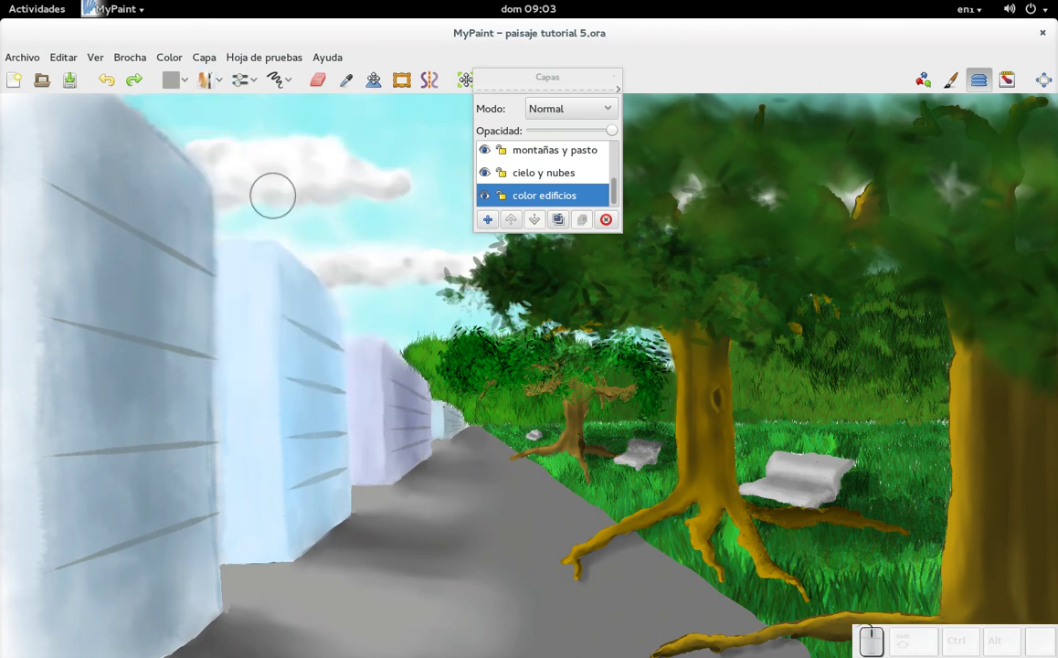
pyautogui.press('d')
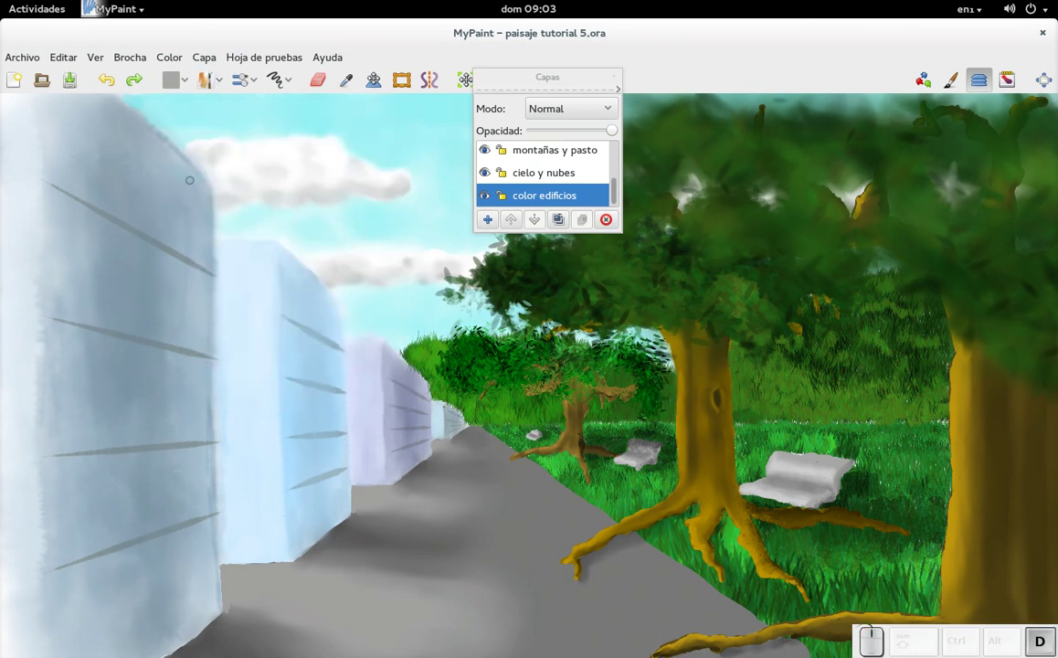
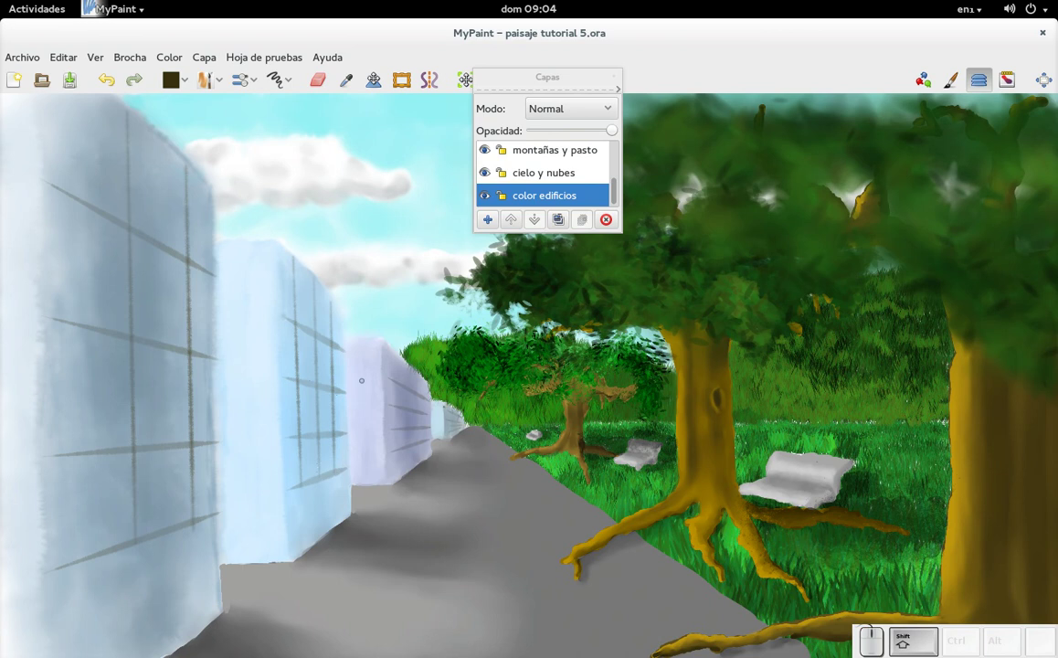
pyautogui.press('d')
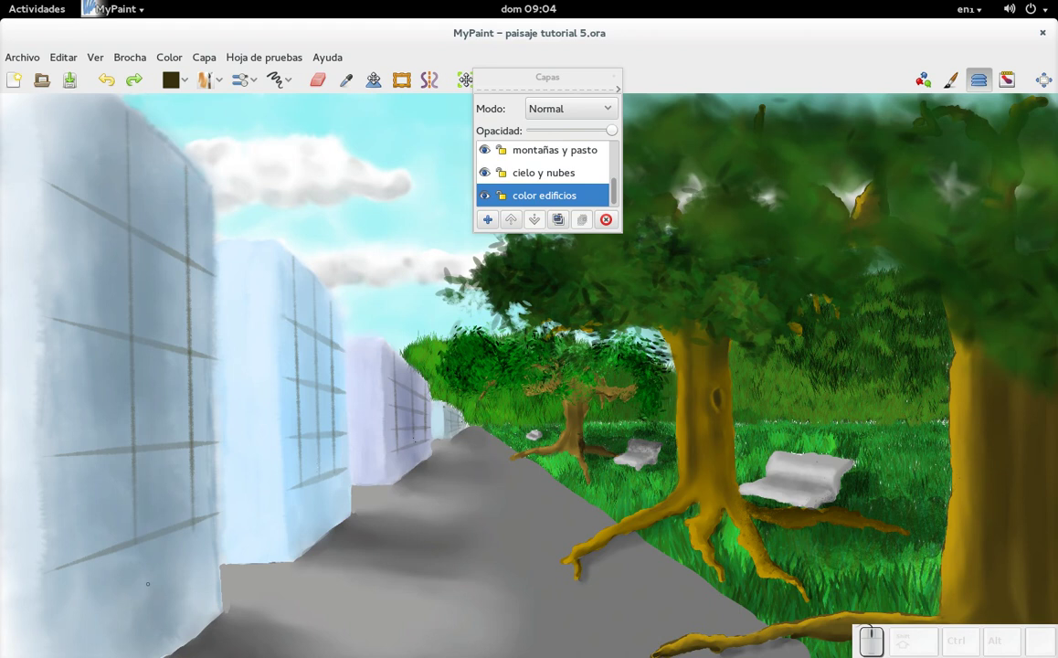
pyautogui.press('f')
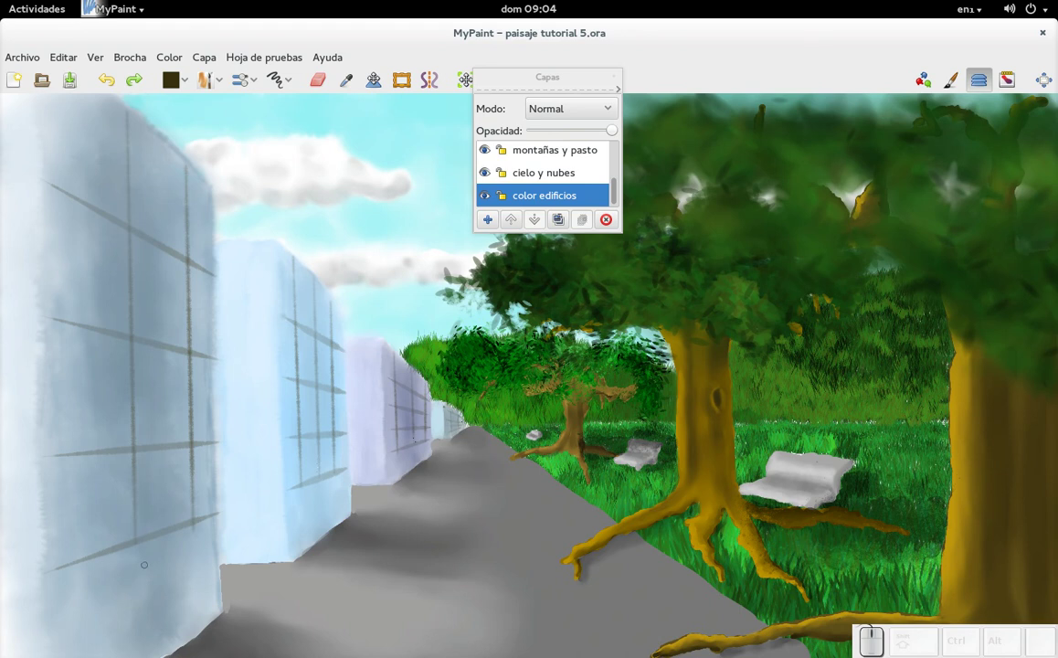
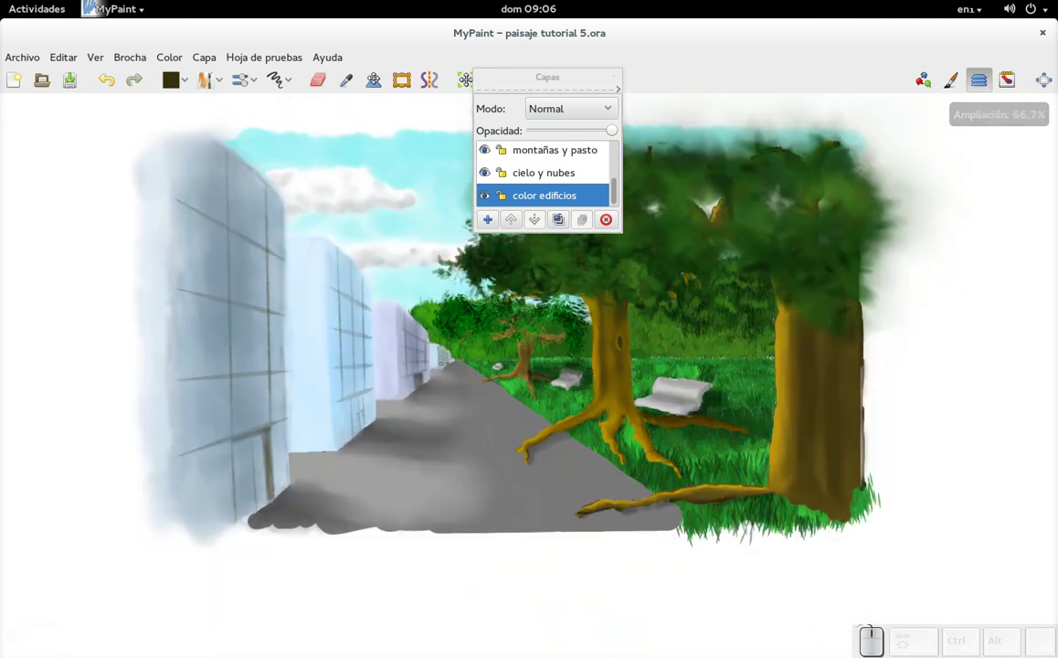
# Zoom back to 100%, show the layer list and make 'luz y sombra' the active layer
pyautogui.press('KP_Add')
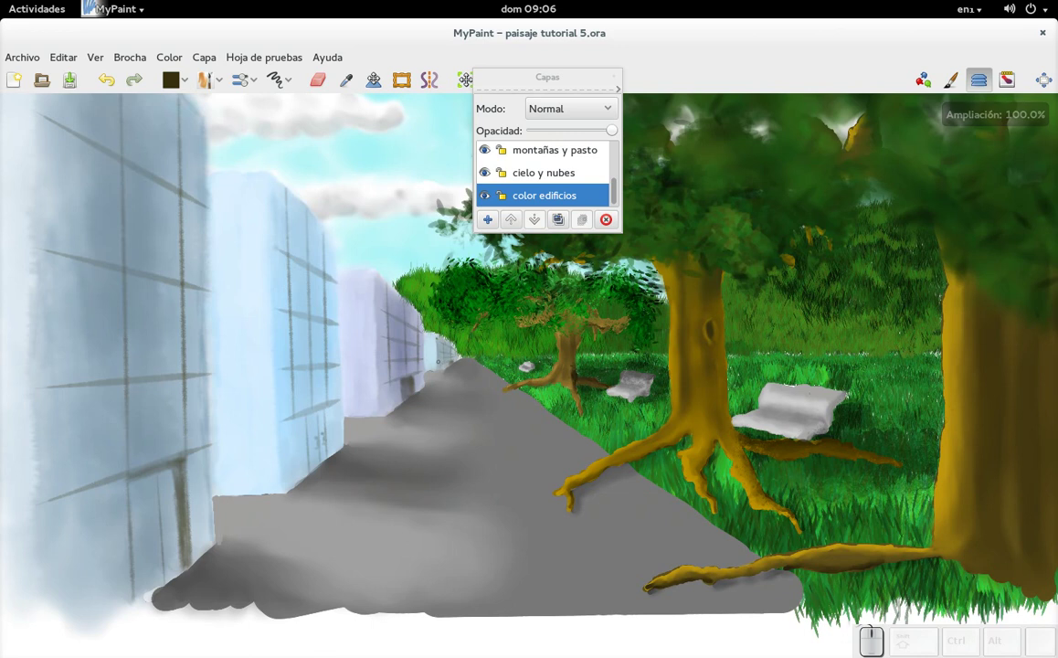
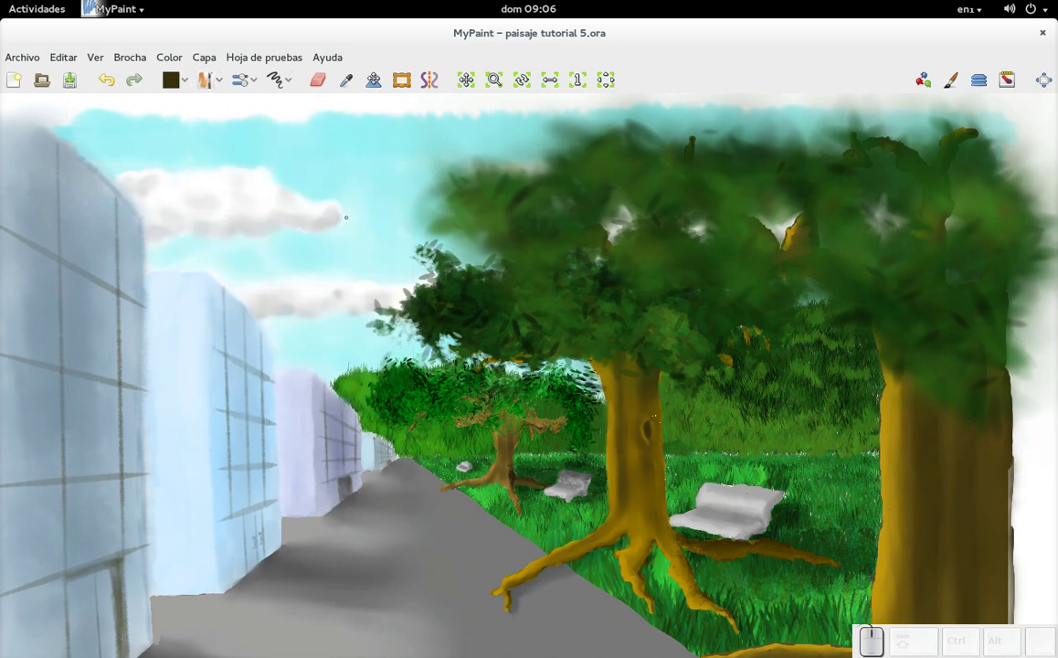
pyautogui.press('l')
pyautogui.moveTo(619, 198); pyautogui.dragTo(584, 169)
pyautogui.click(576, 174)
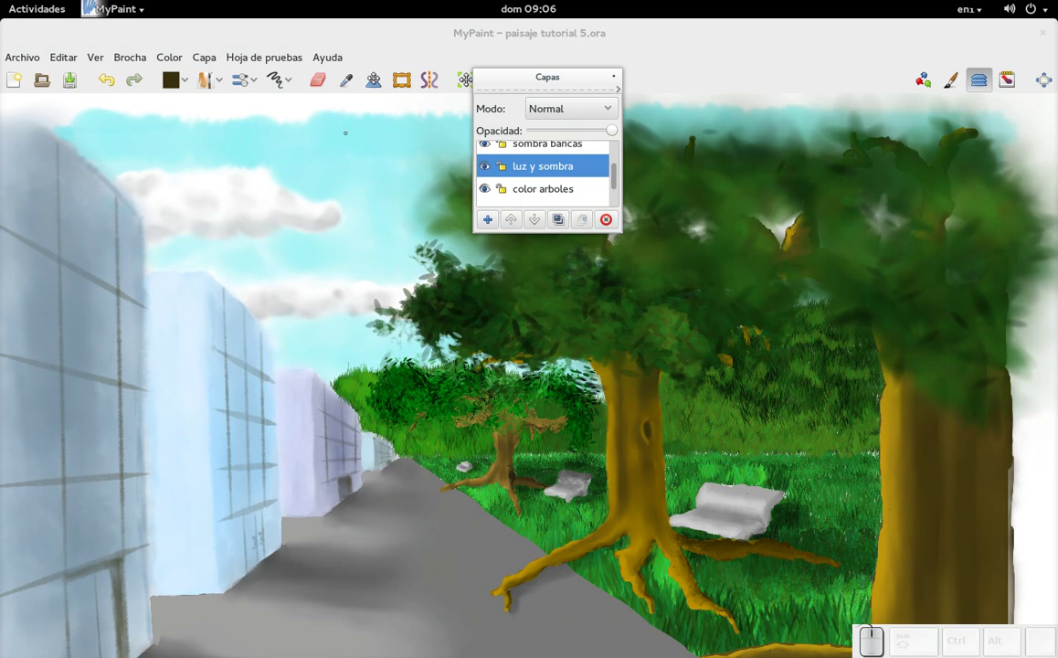
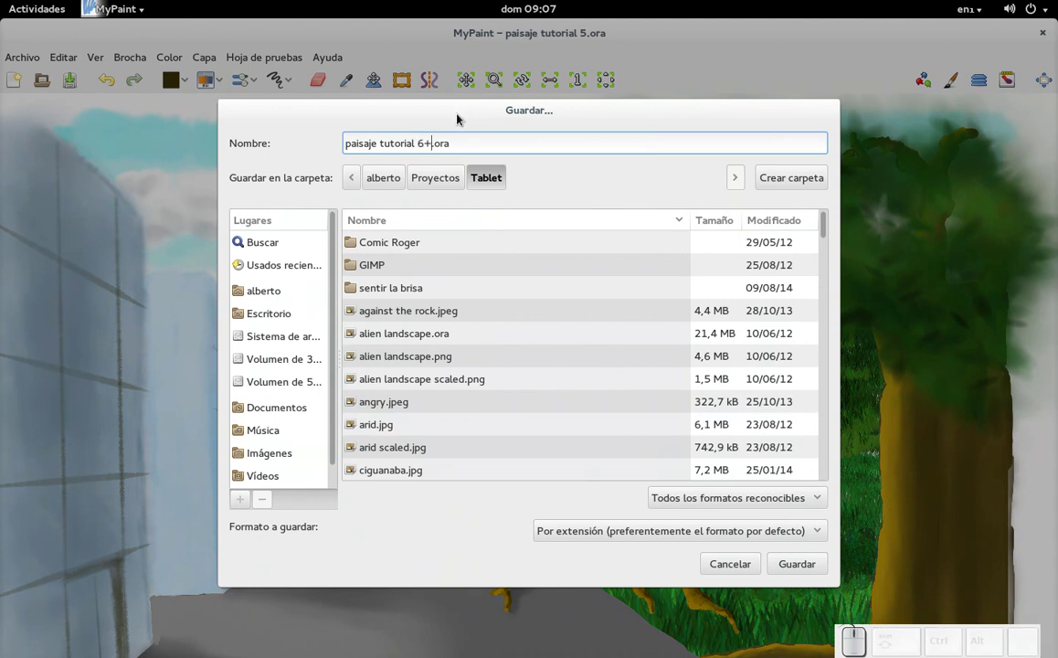
# Save the painting as 'paisaje tutorial 6.ora' and quit MyPaint
pyautogui.press('BackSpace')
pyautogui.press('Return')
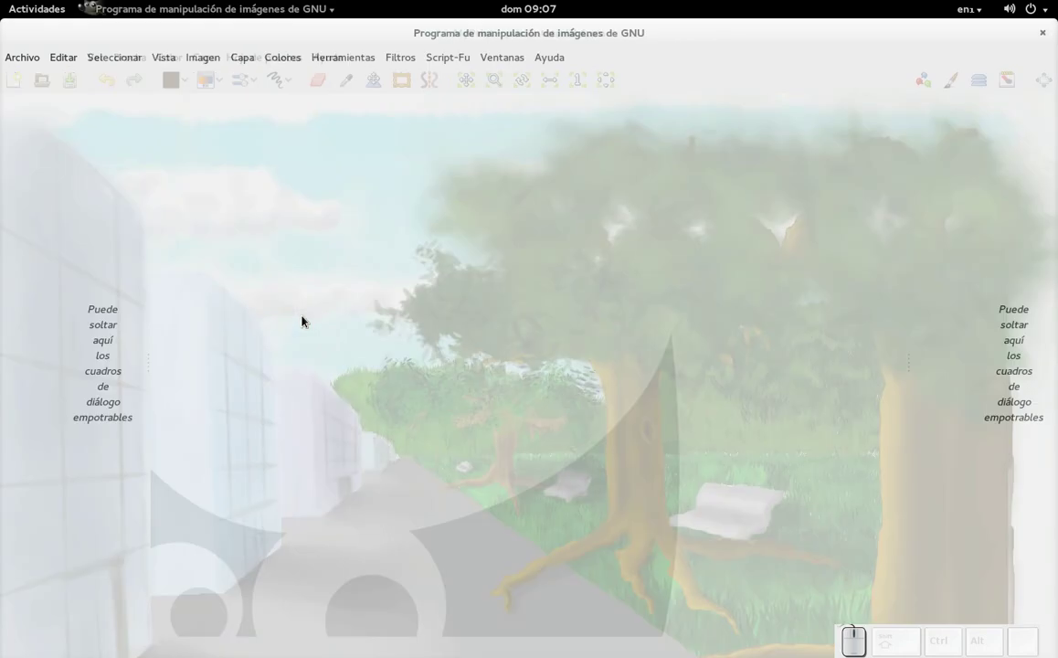
# Open 'paisaje tutorial 6.ora' from recent files via Archivo > Abrir, keeping its 13 layers
pyautogui.click(20, 61)
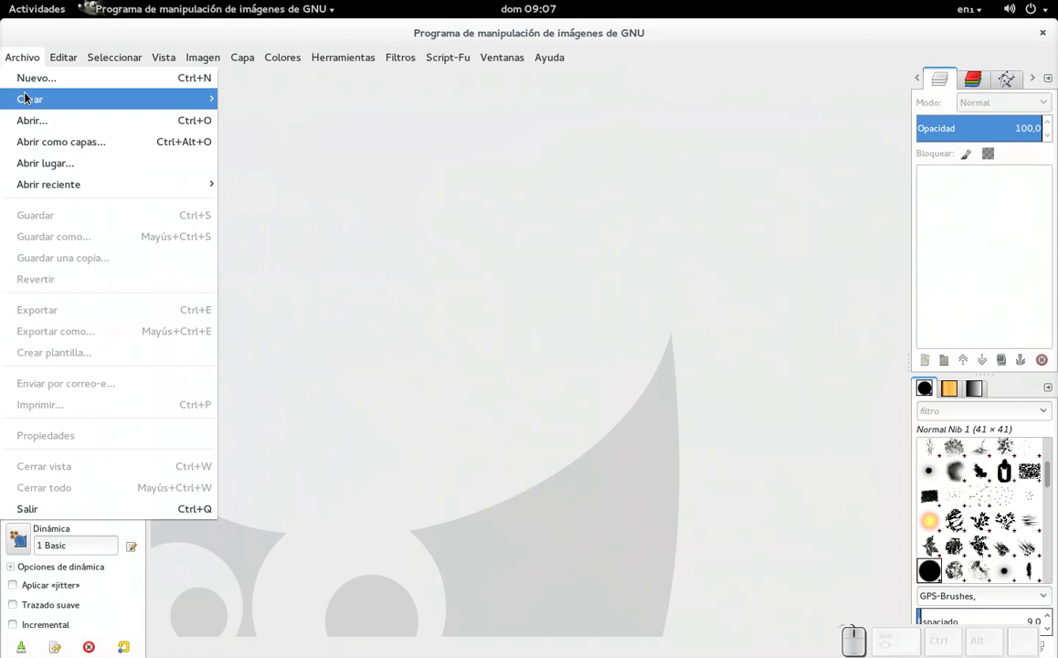
pyautogui.click(42, 125)
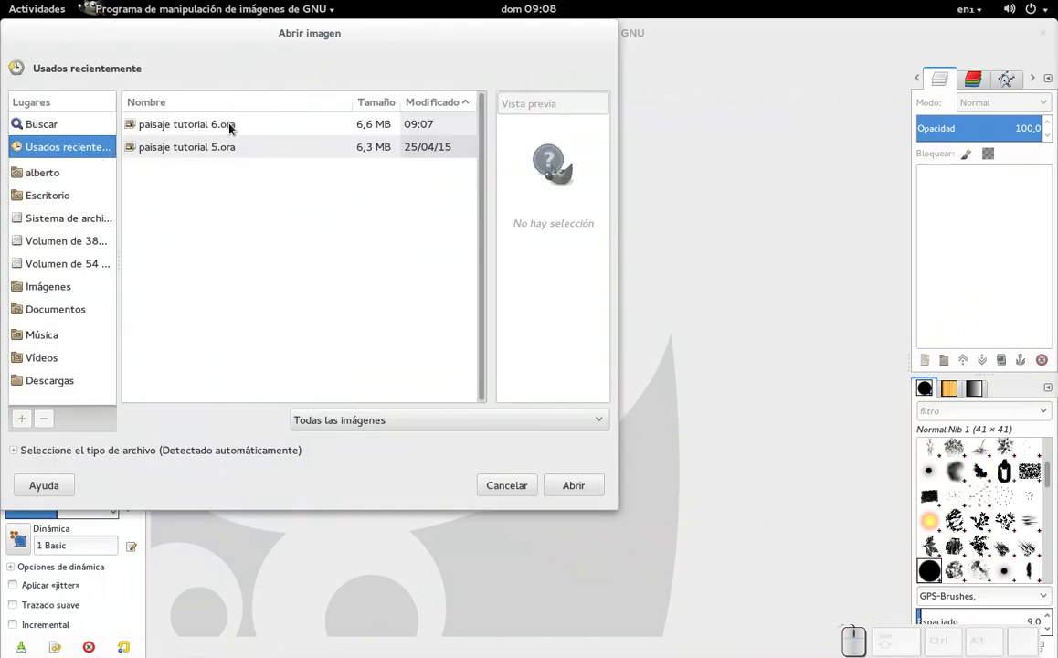
pyautogui.click(237, 132)
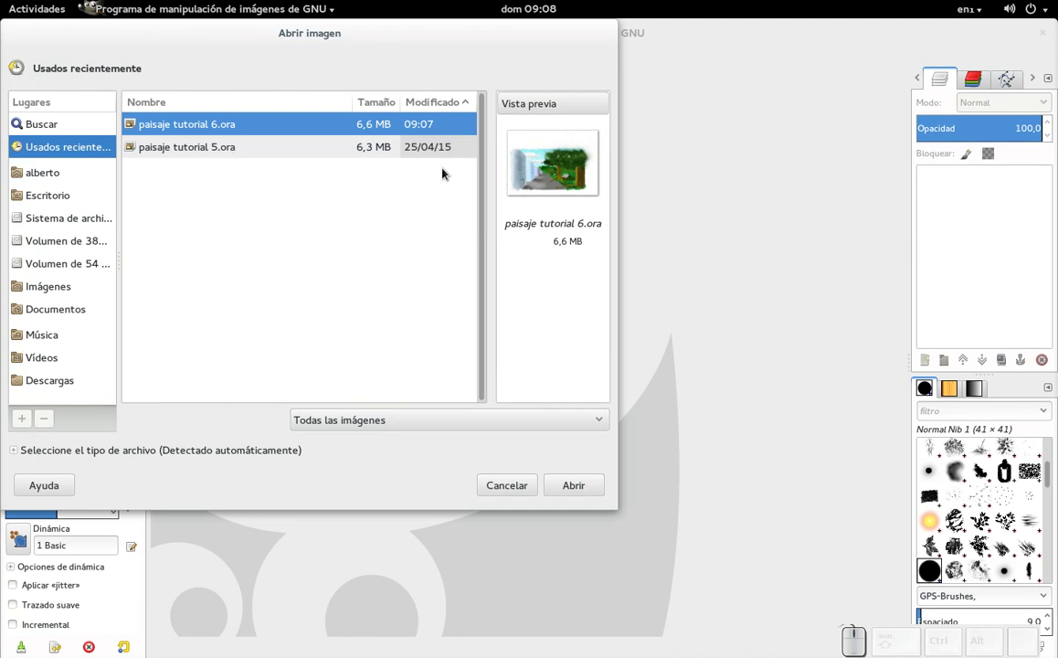
pyautogui.click(586, 487)
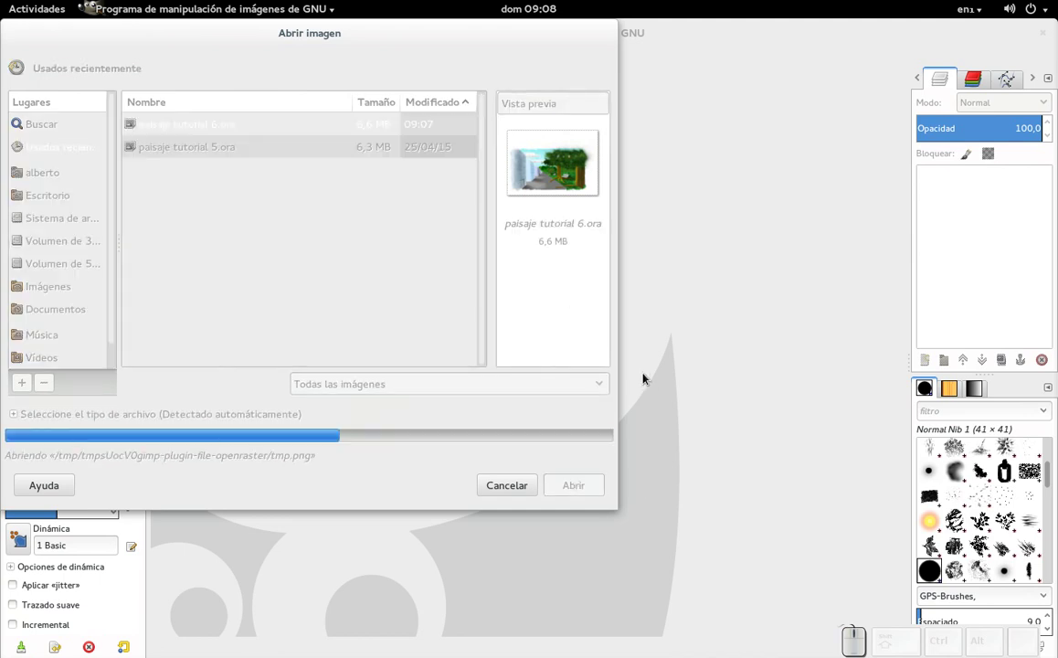
pyautogui.scroll(3)
pyautogui.scroll(-3)
pyautogui.scroll(-3)
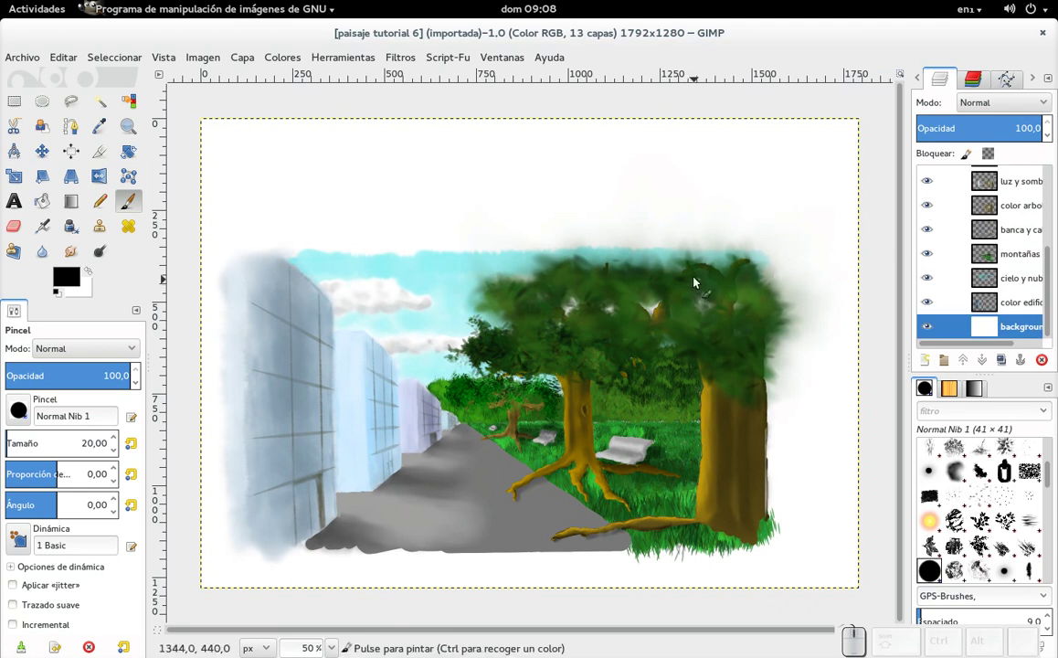
# Resize the canvas to 1453 × 919 via Imagen > Tamaño del lienzo and apply it
pyautogui.click(254, 63)
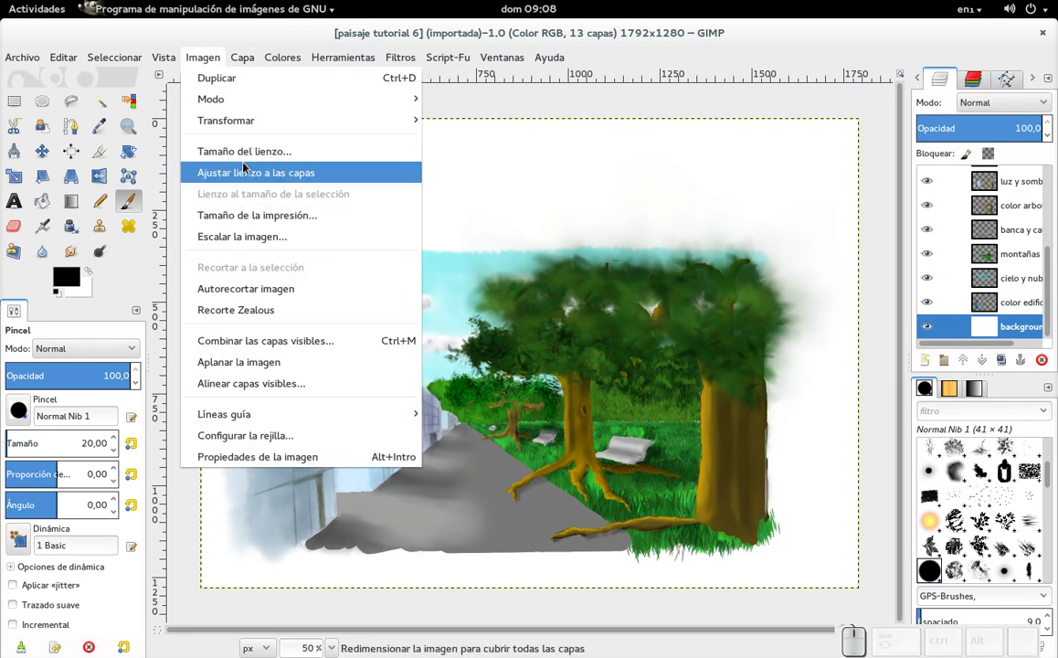
pyautogui.click(340, 155)
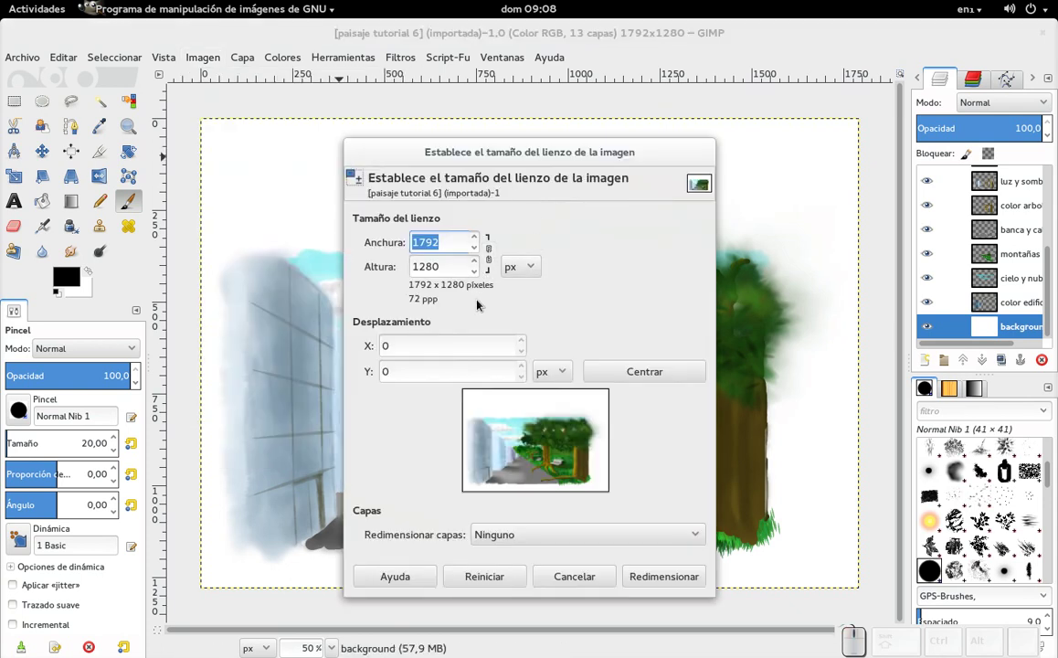
pyautogui.moveTo(479, 257); pyautogui.dragTo(479, 257)
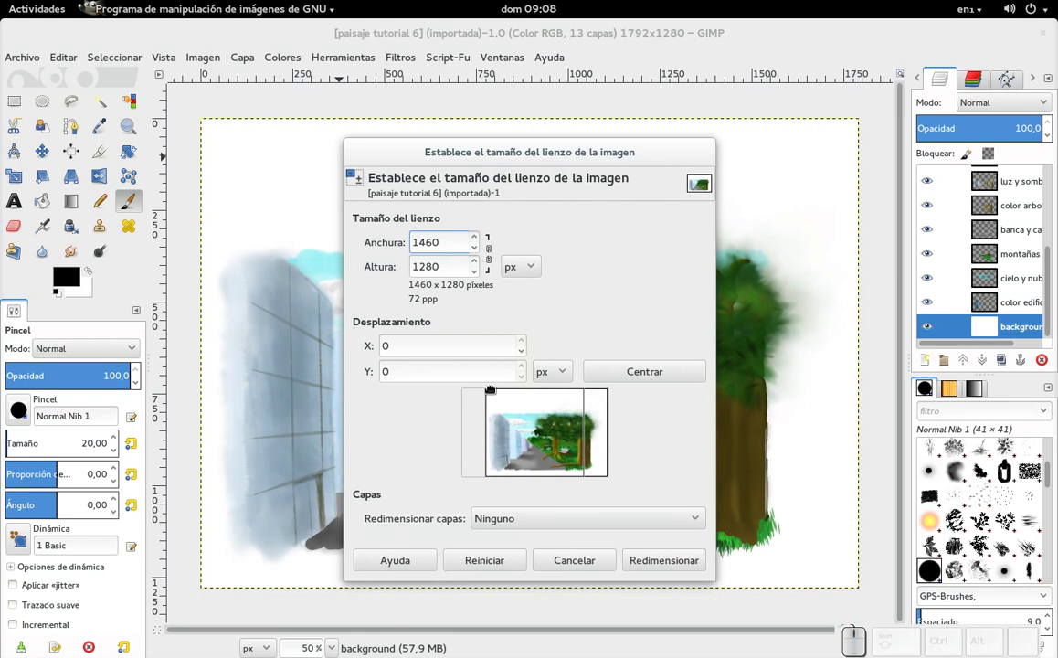
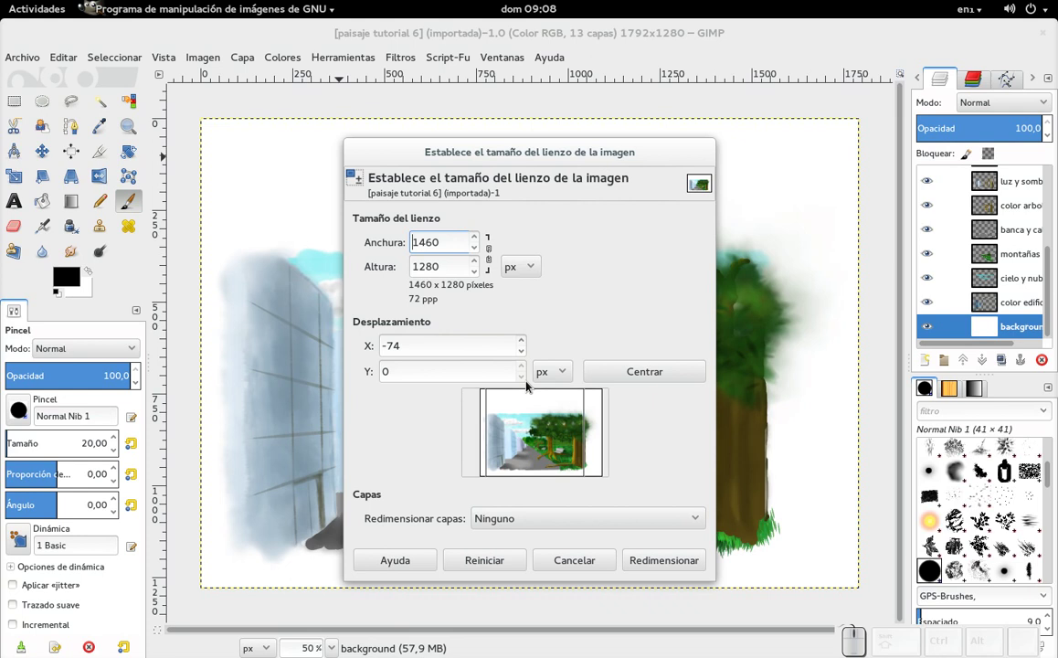
pyautogui.click(481, 250)
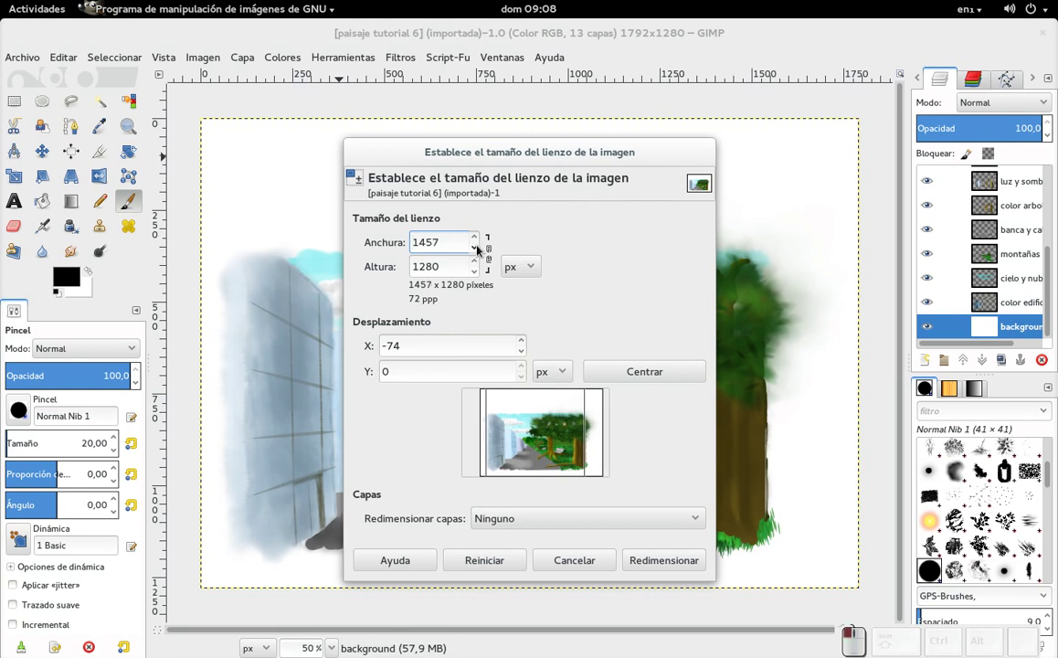
pyautogui.click(483, 252)
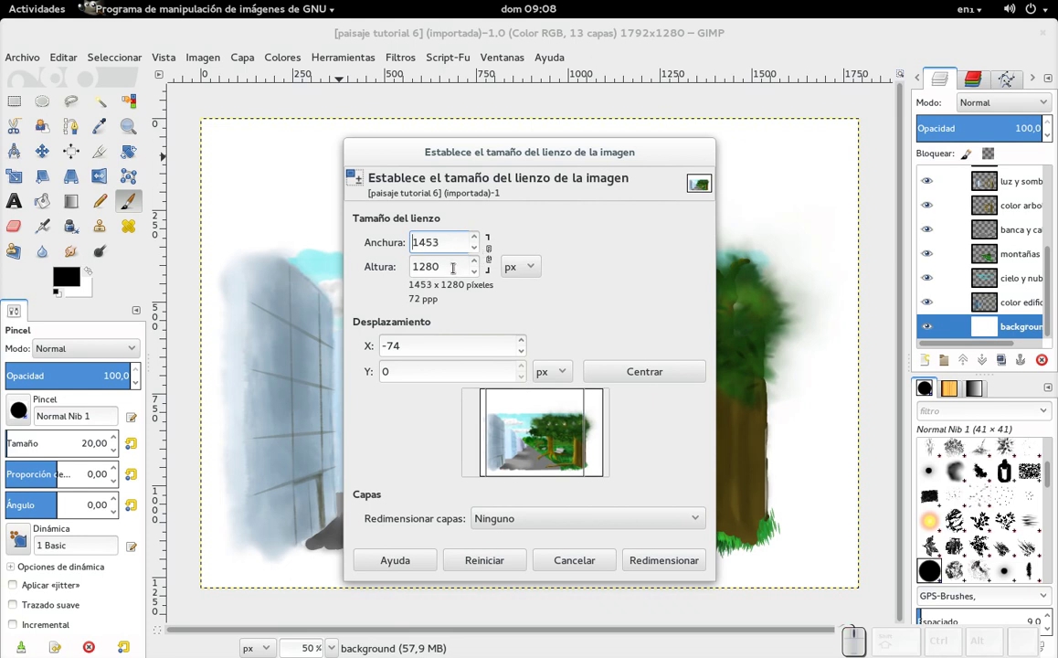
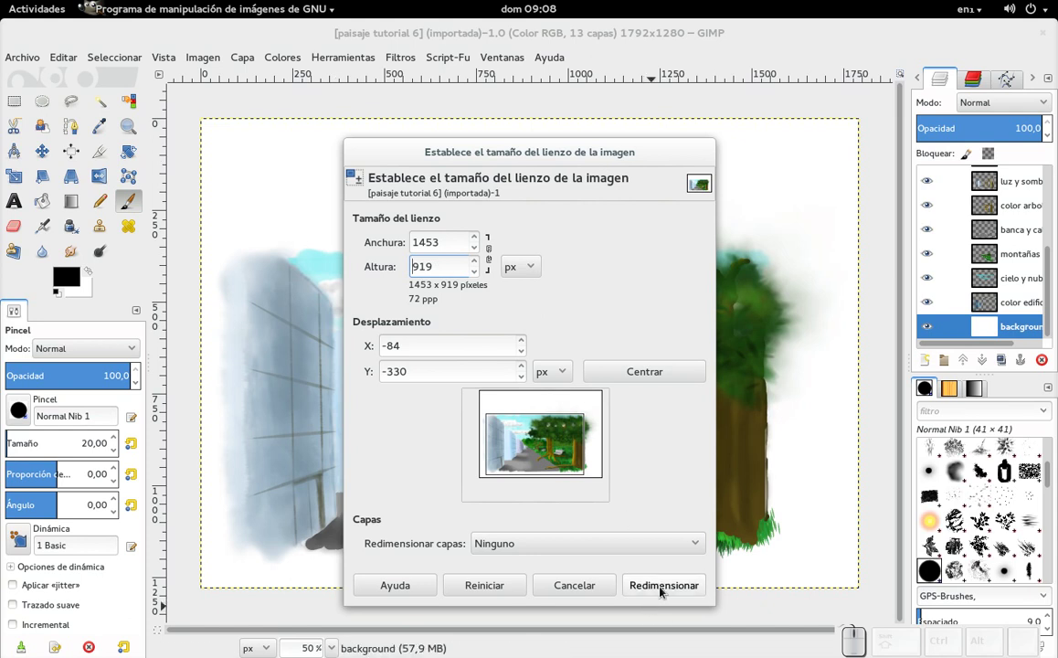
pyautogui.click(666, 592)
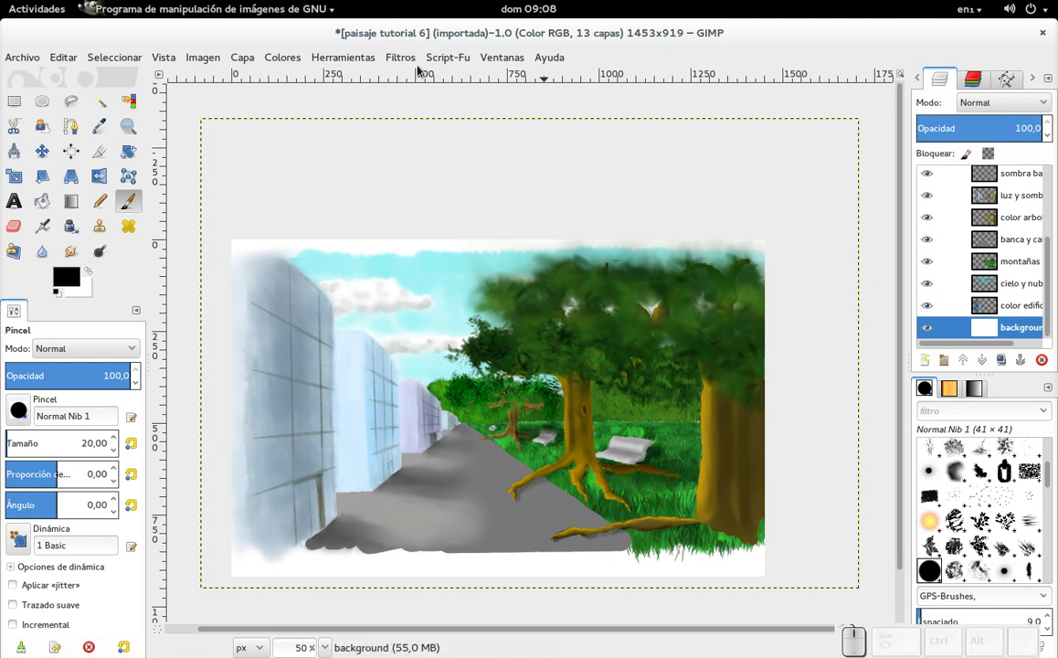
# Reopen the canvas size settings from the Imagen menu
pyautogui.moveTo(259, 67); pyautogui.dragTo(268, 199)
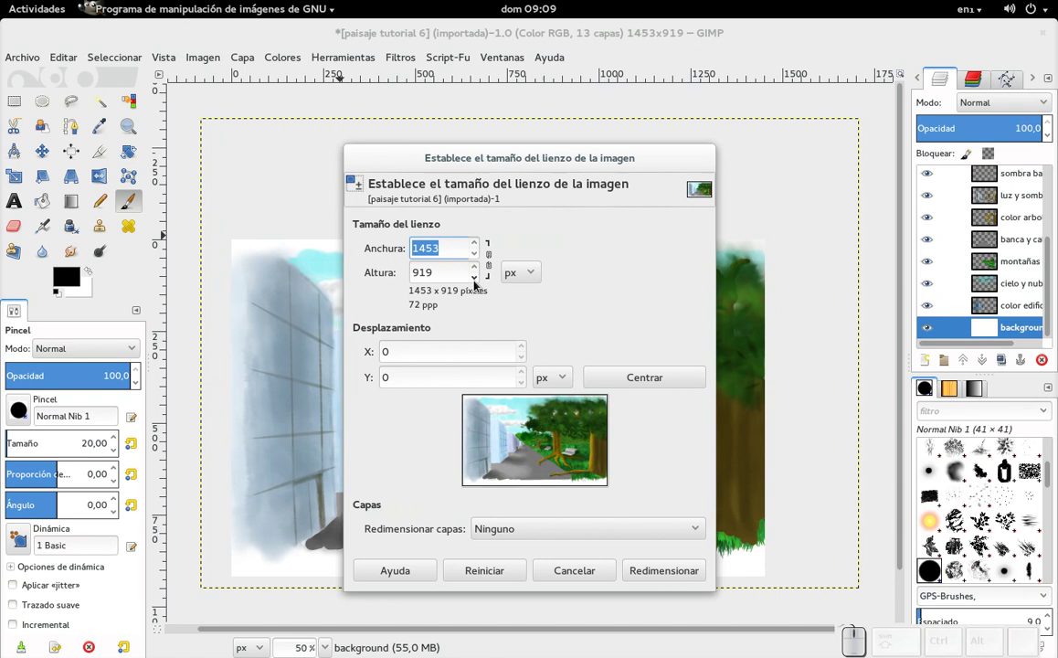
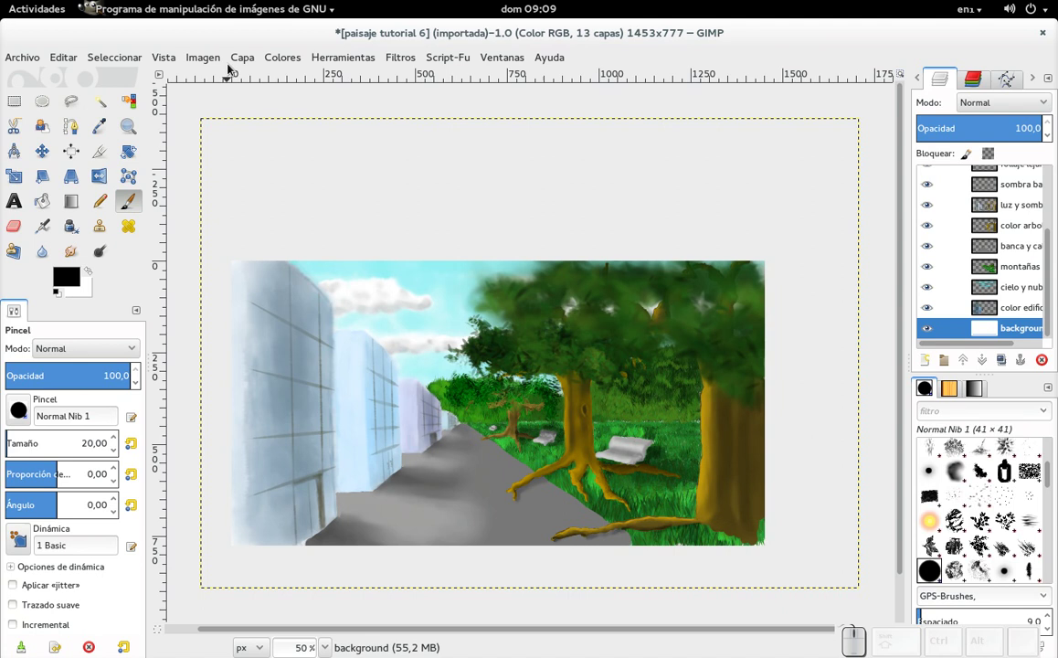
# In Tamaño del lienzo, lower the canvas width (Anchura) to 1422
pyautogui.click(217, 61)
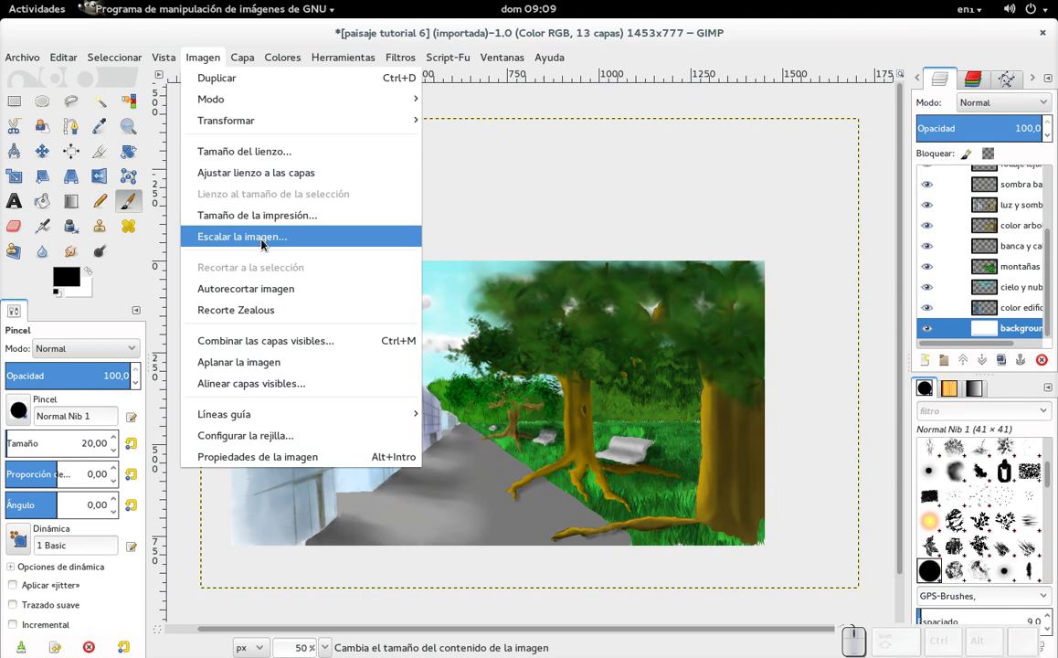
pyautogui.click(266, 158)
pyautogui.click(499, 270)
pyautogui.click(497, 271)
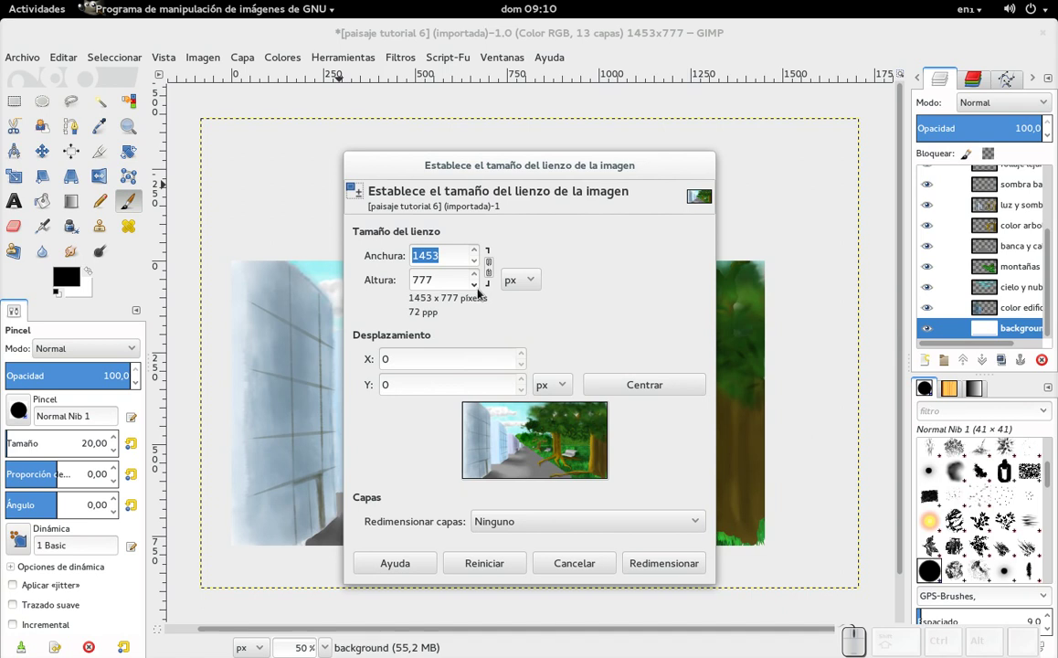
pyautogui.click(481, 265)
pyautogui.moveTo(481, 265); pyautogui.dragTo(481, 267)
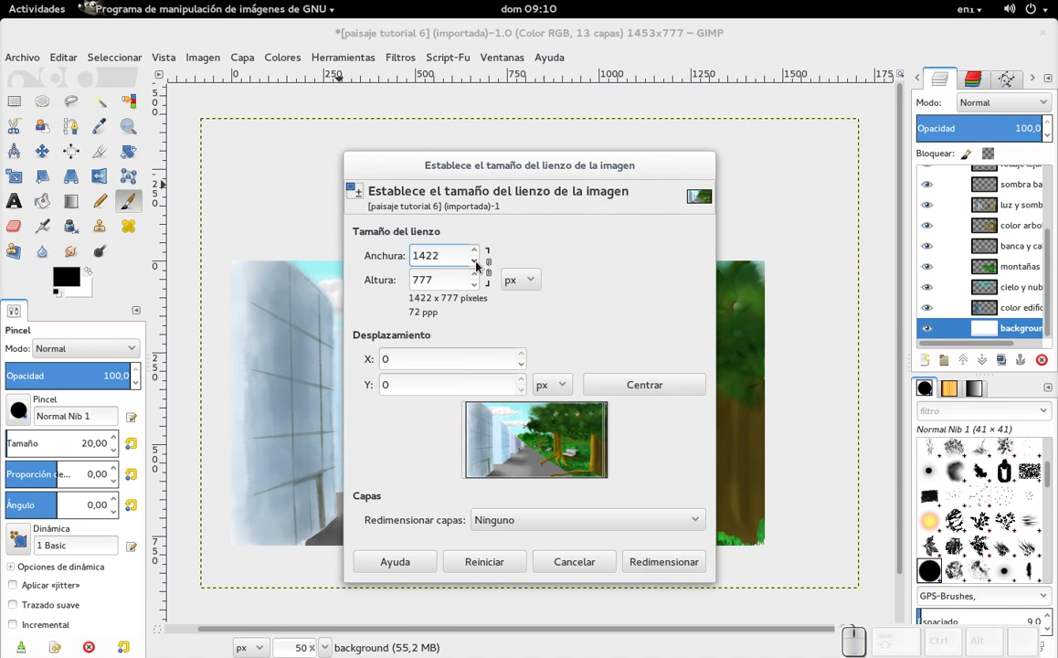
# Apply the 1422 × 777 canvas size and reduce the brush size to about 9 px
pyautogui.click(650, 568)
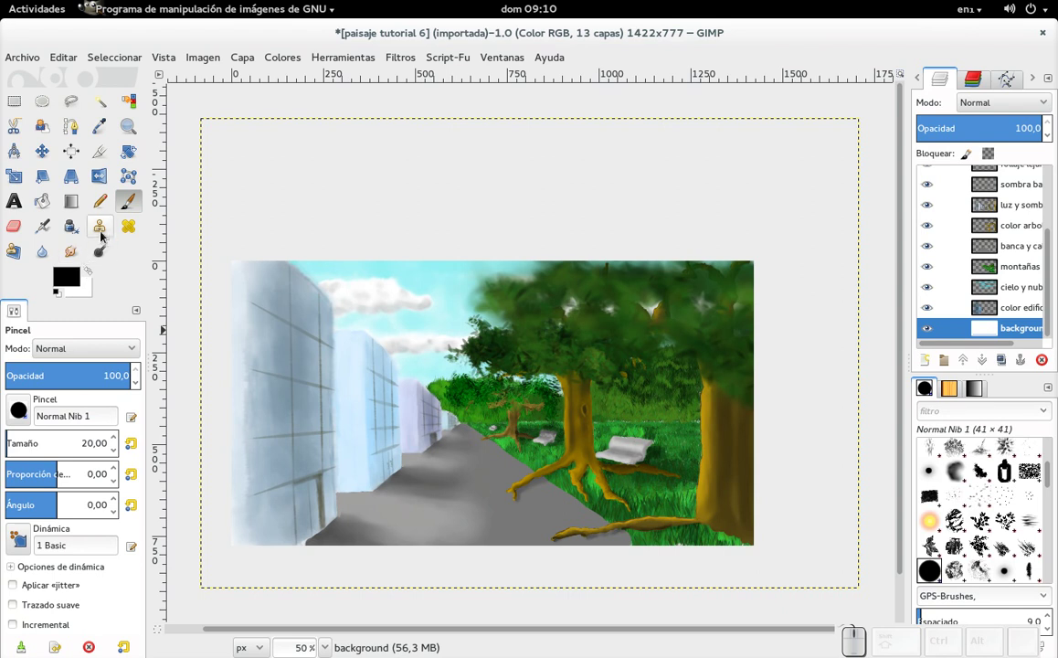
pyautogui.click(141, 208)
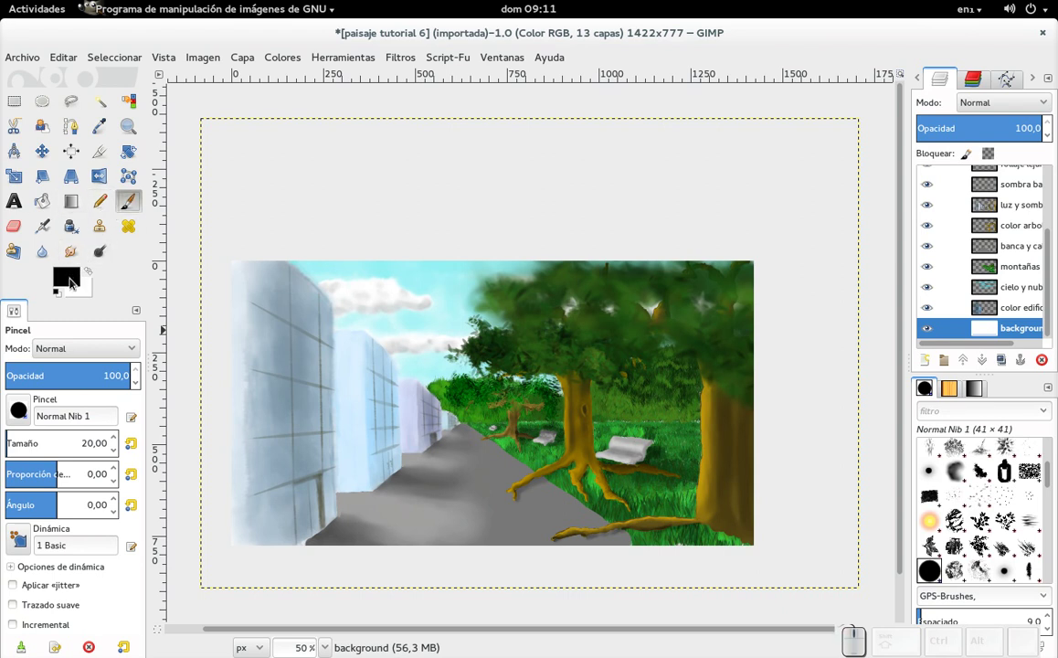
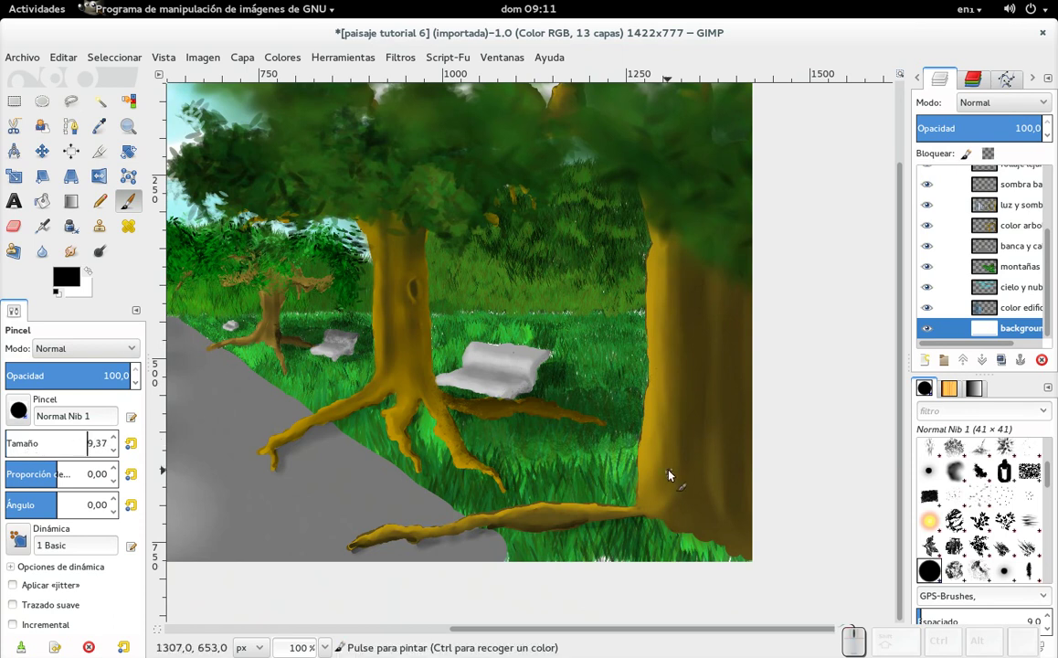
# Swap to white as foreground colour, activate the 'luz y sombra' layer and load the airbrush
pyautogui.click(100, 277)
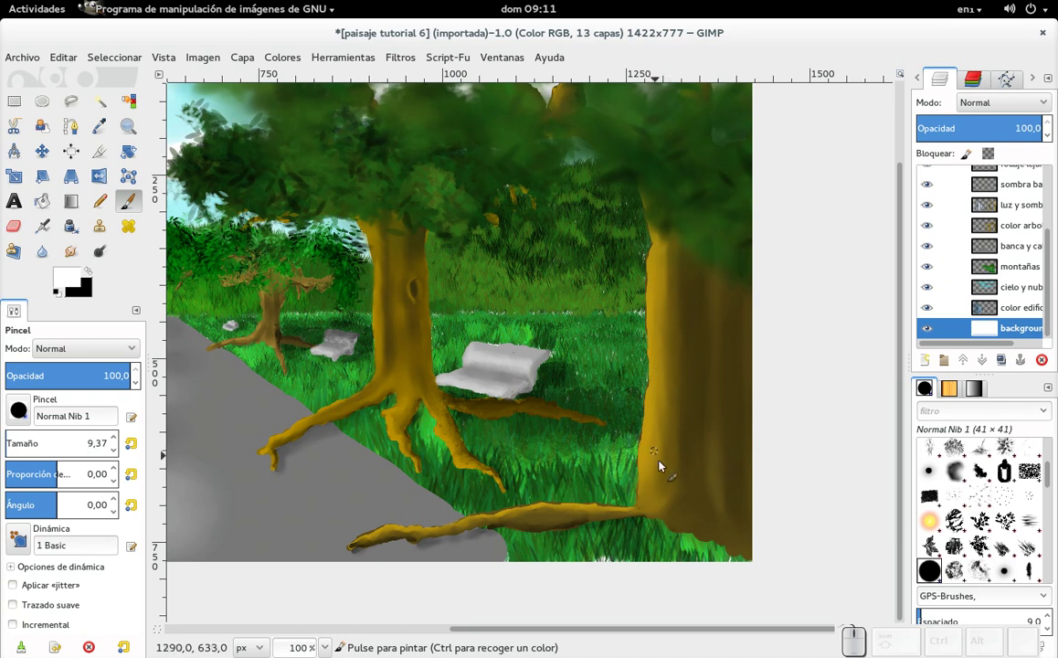
pyautogui.moveTo(662, 502); pyautogui.dragTo(673, 415)
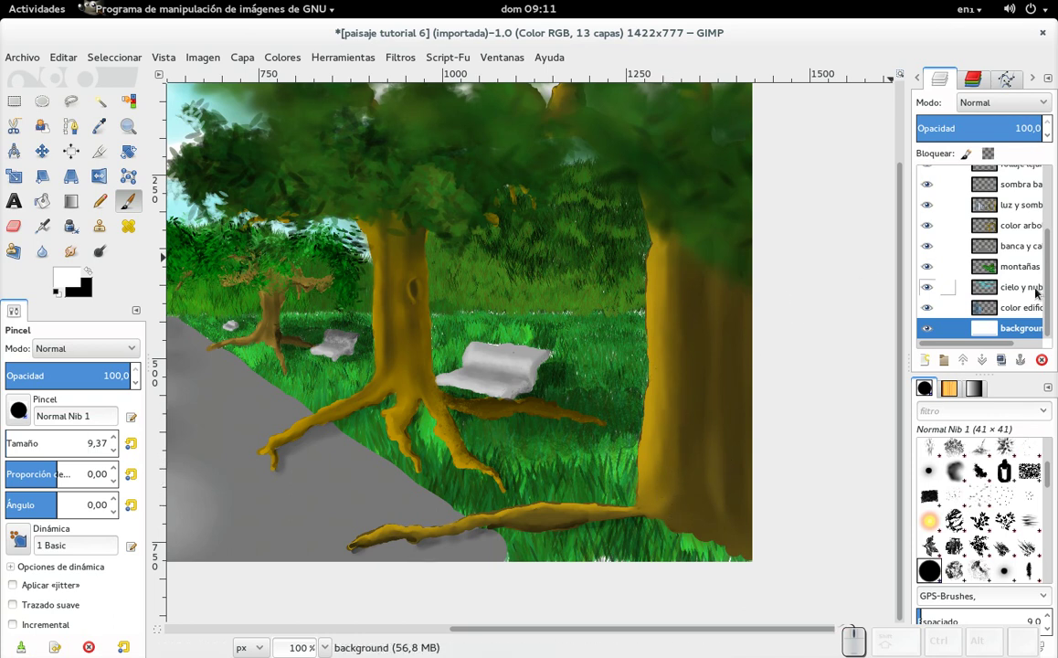
pyautogui.click(1052, 292)
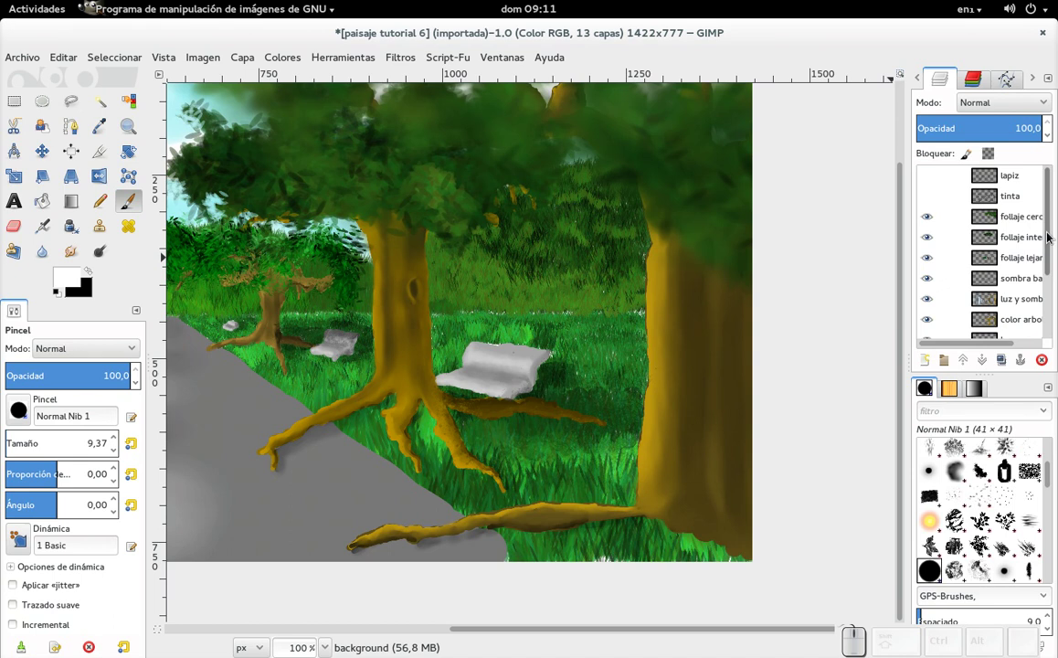
pyautogui.moveTo(1054, 243); pyautogui.dragTo(1044, 256)
pyautogui.click(1042, 248)
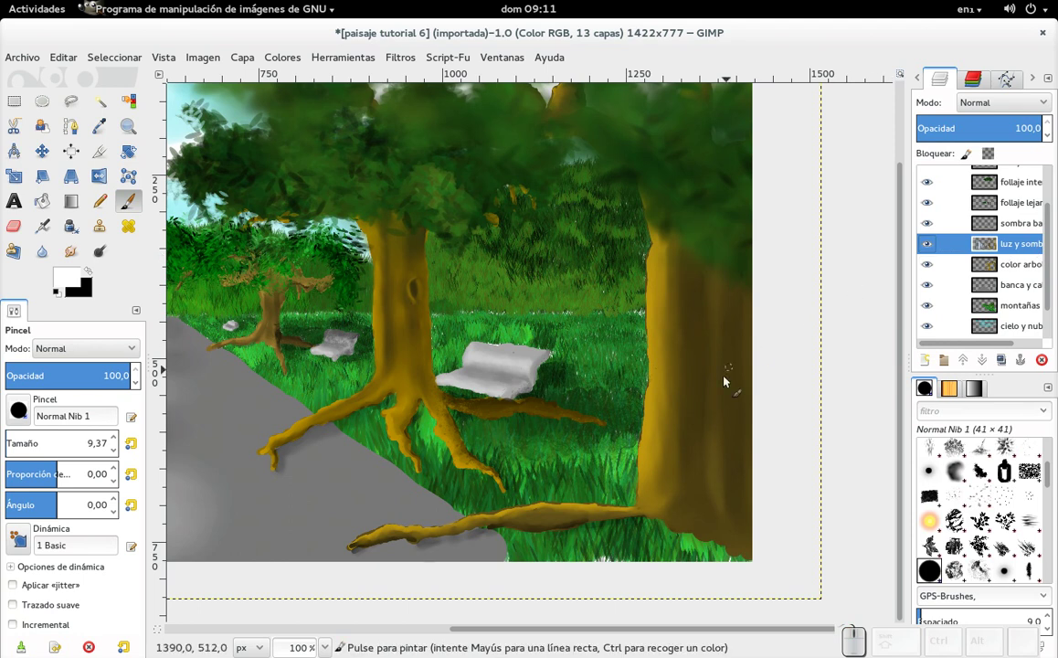
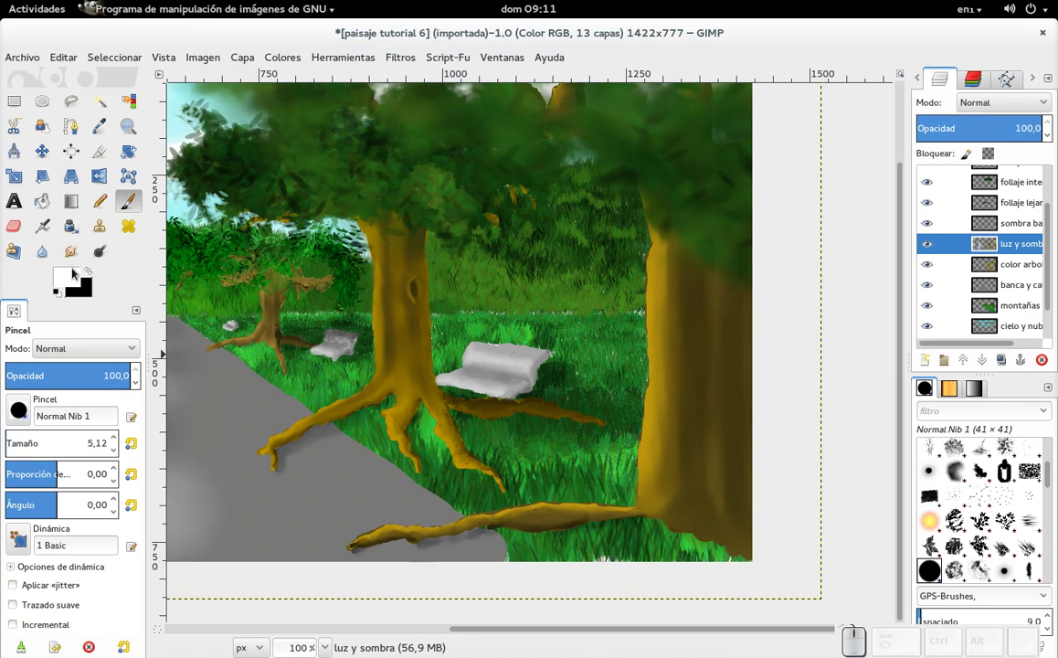
pyautogui.click(51, 228)
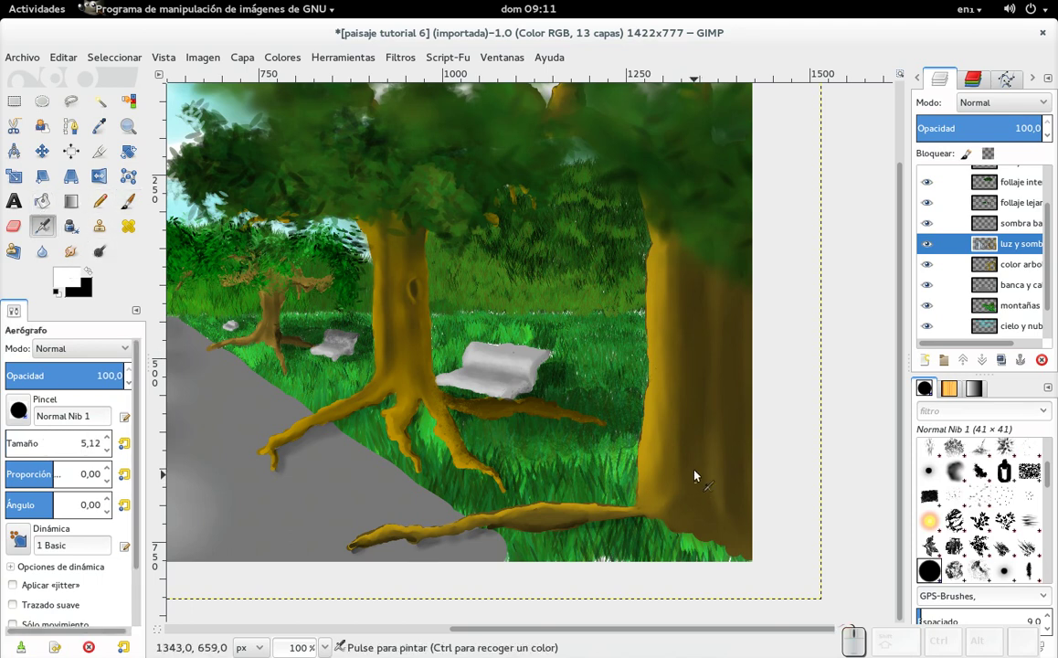
# With the Ink tool at size 3.1, write a white signature ending in 2015 on the right trunk, then zoom out
pyautogui.click(83, 233)
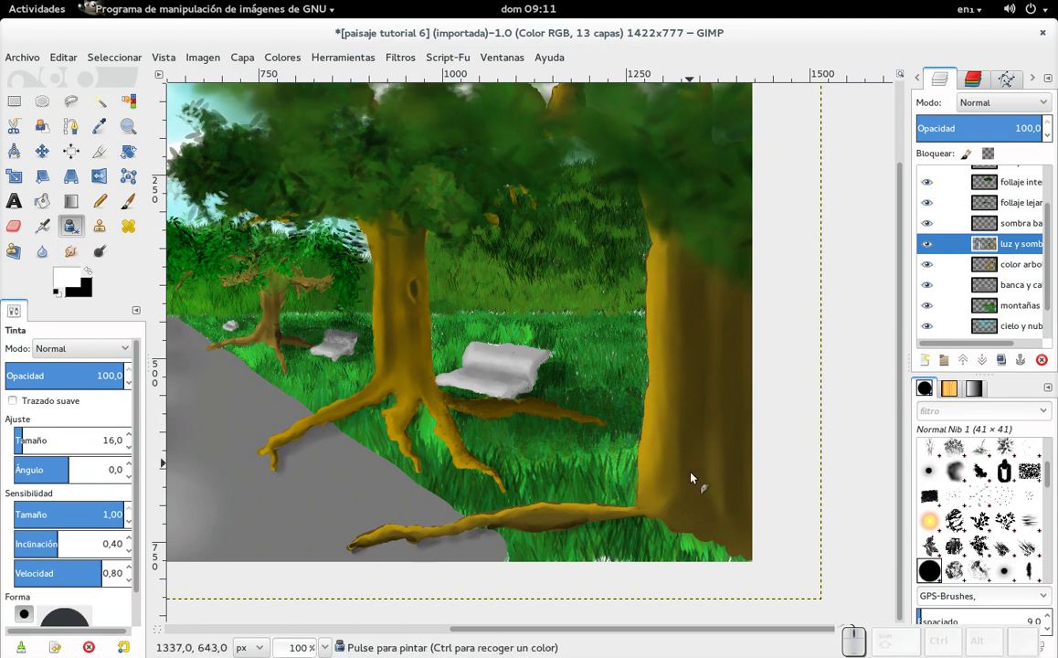
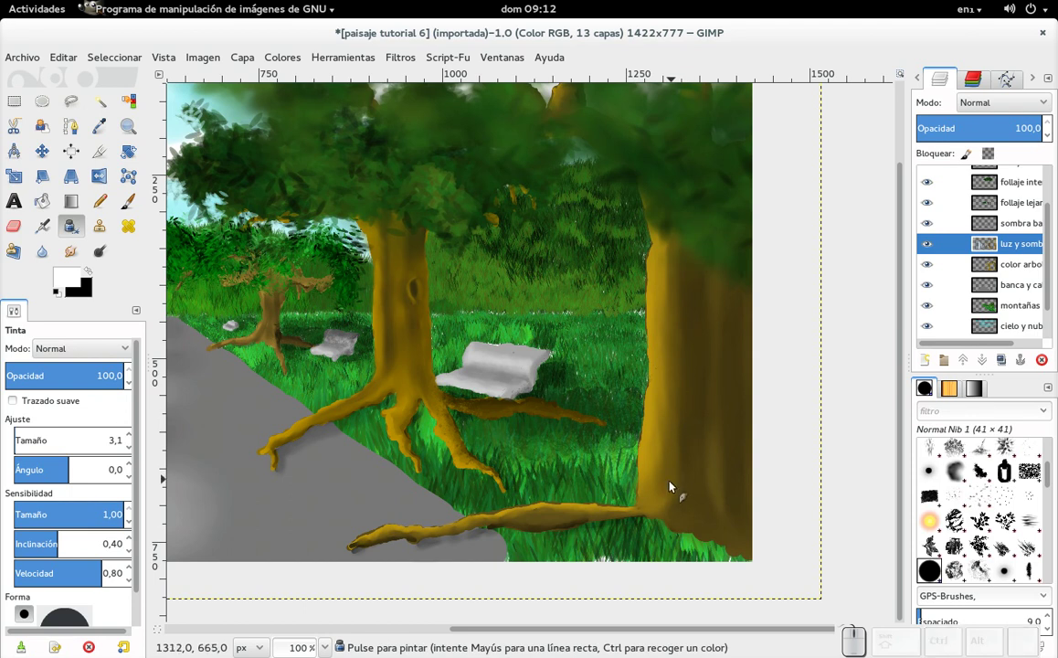
pyautogui.click(657, 498)
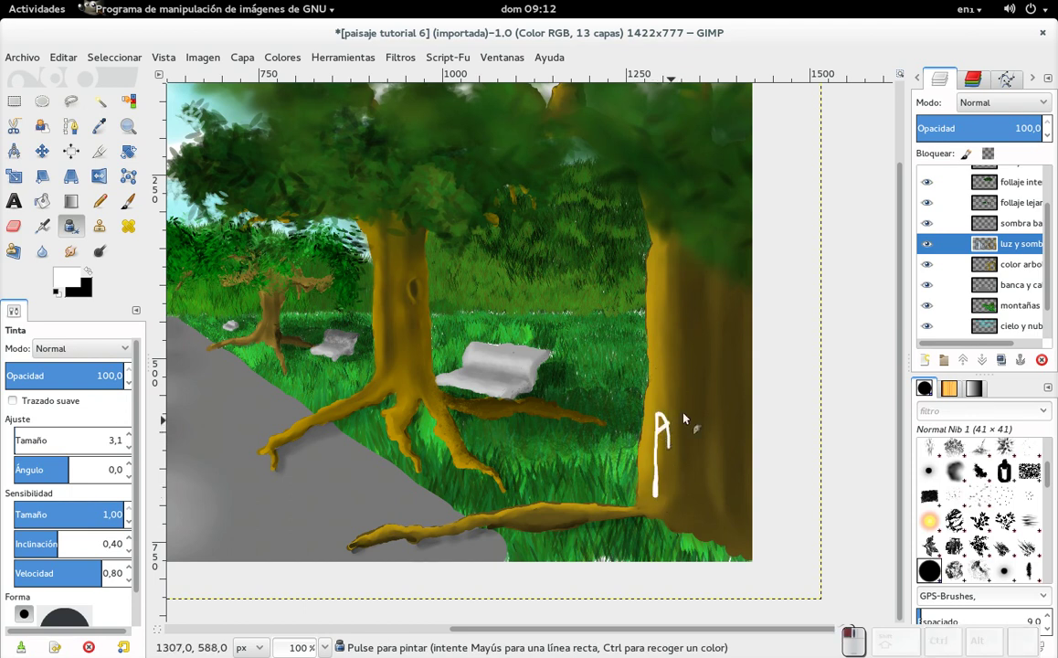
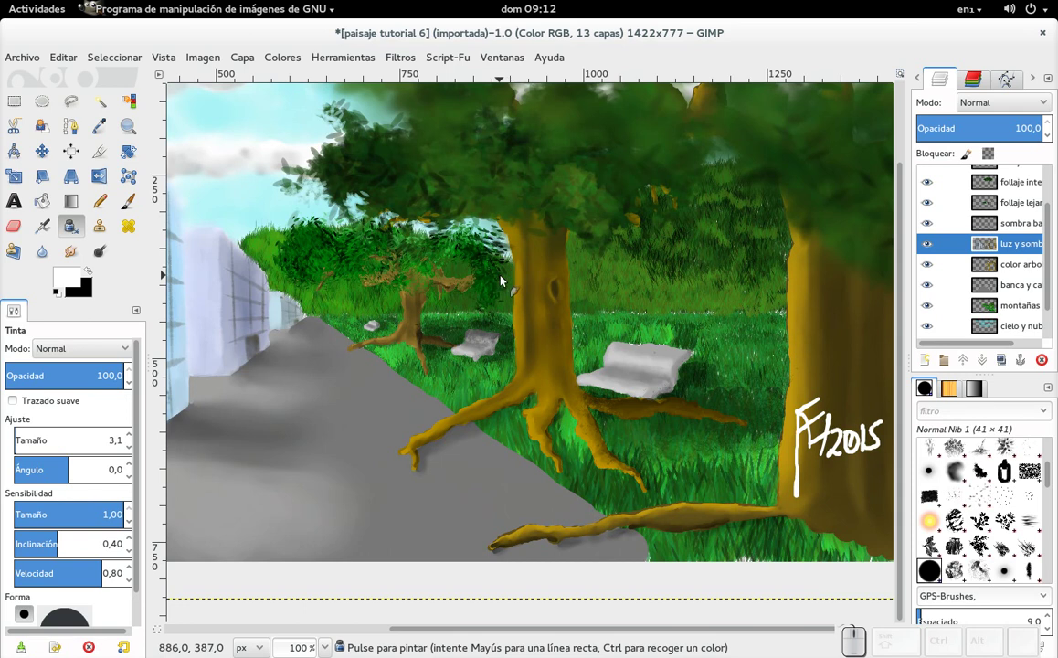
pyautogui.press('KP_Subtract')
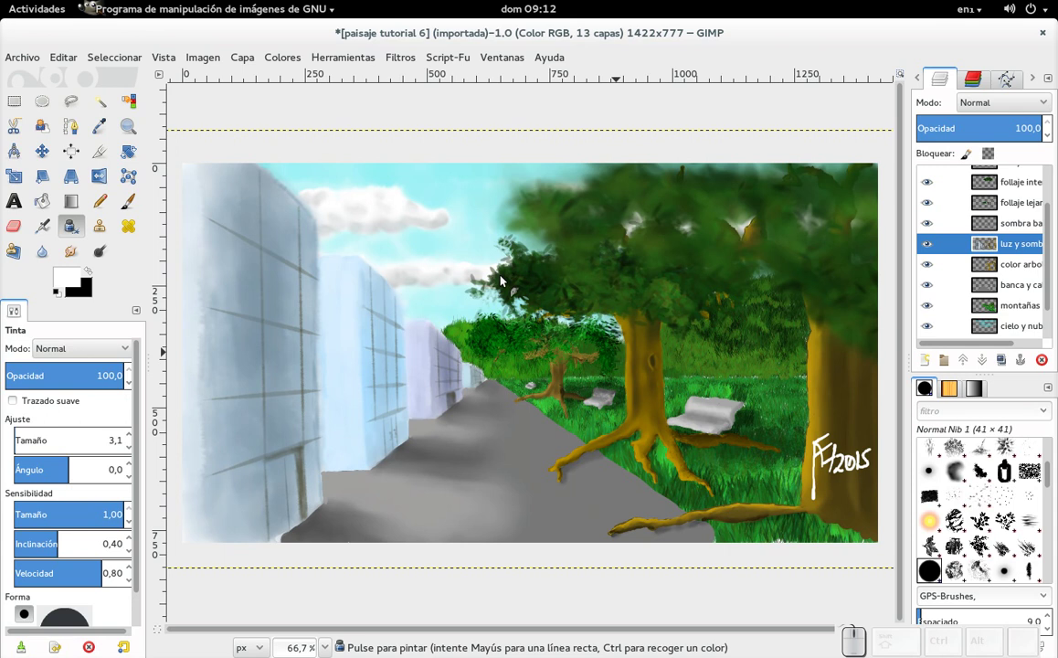
# Try a canvas size change in Image > Canvas Size and cancel the first attempt
pyautogui.click(562, 410)
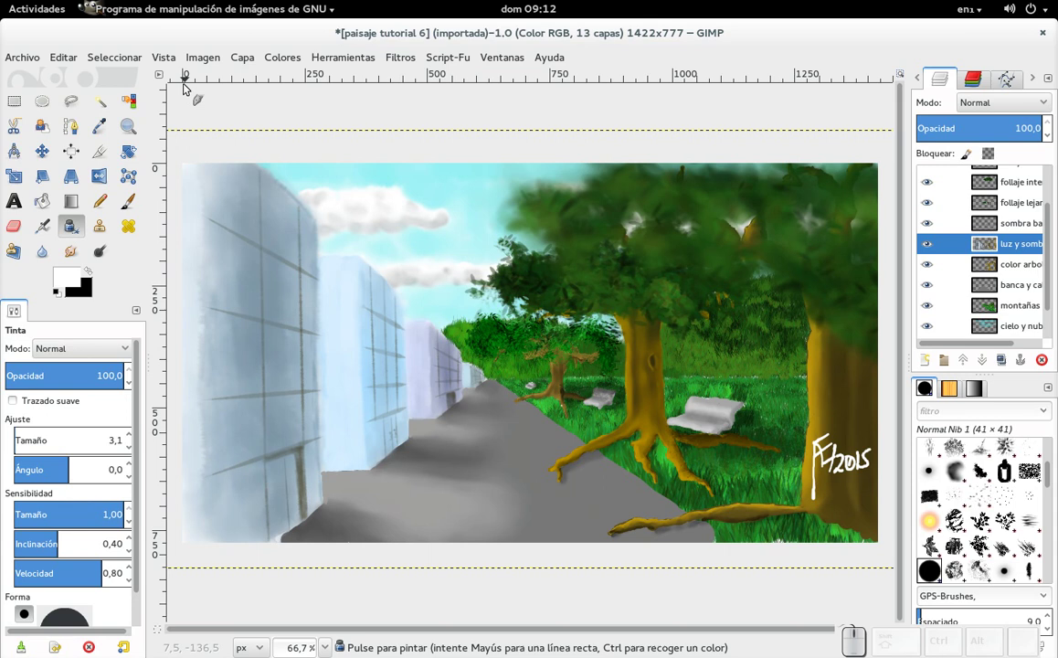
pyautogui.moveTo(206, 61); pyautogui.dragTo(233, 137)
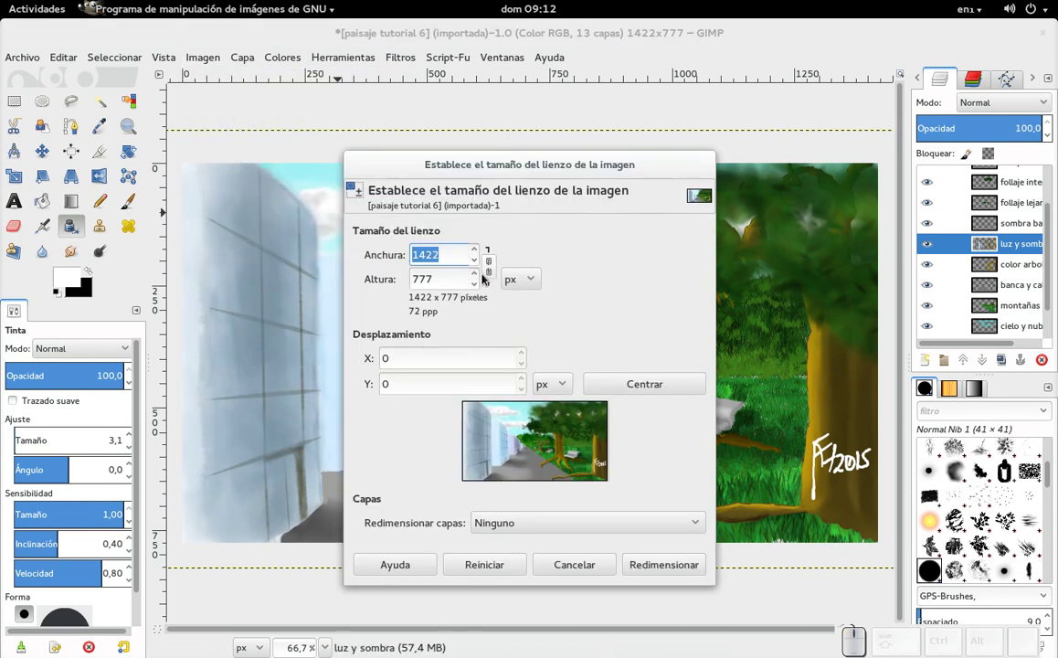
pyautogui.moveTo(481, 266); pyautogui.dragTo(482, 266)
pyautogui.click(481, 268)
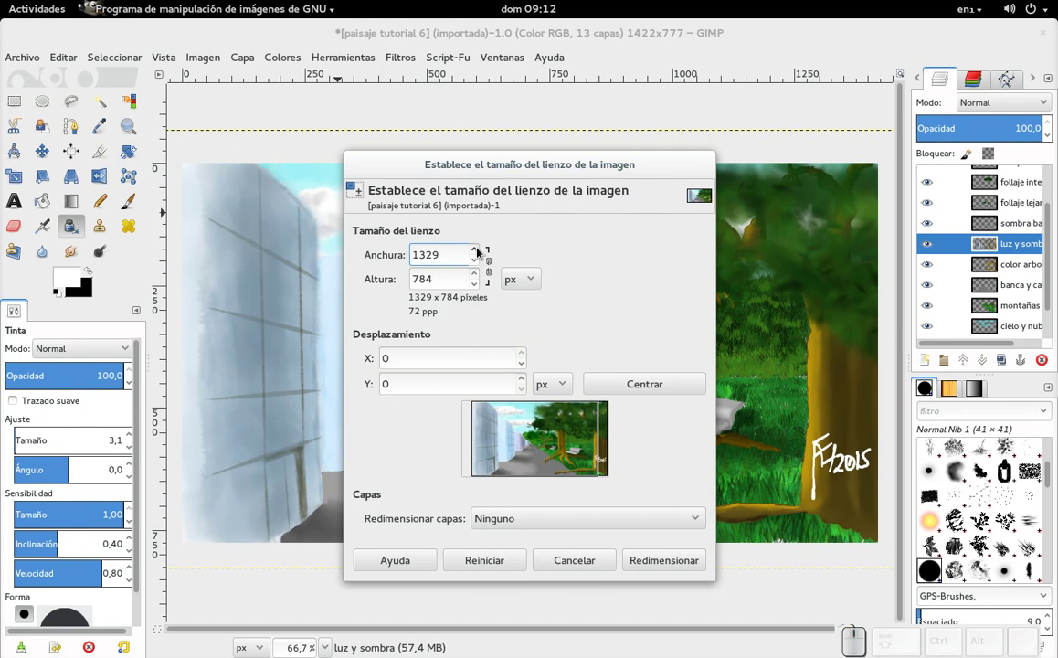
pyautogui.click(580, 566)
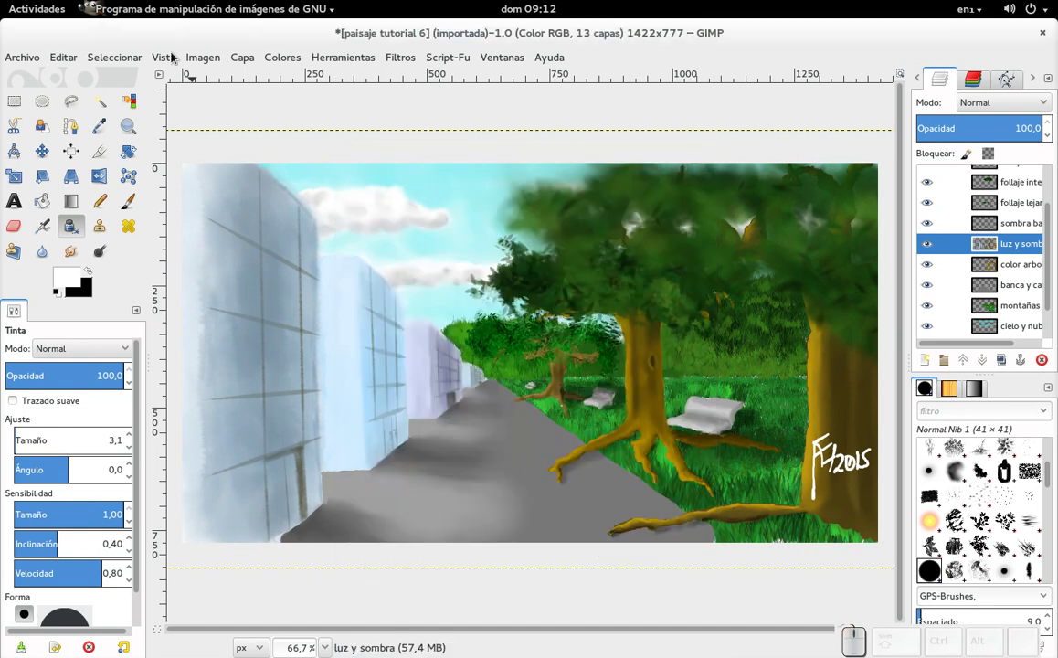
# Unlink width and height and resize the canvas height to 772 px
pyautogui.moveTo(206, 64); pyautogui.dragTo(241, 141)
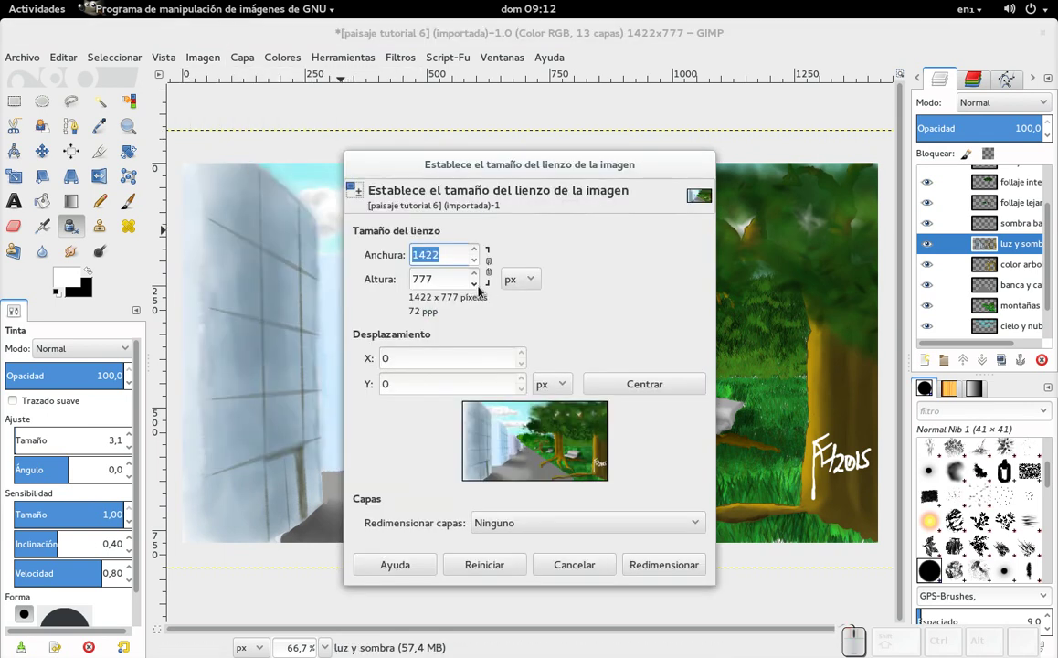
pyautogui.click(481, 292)
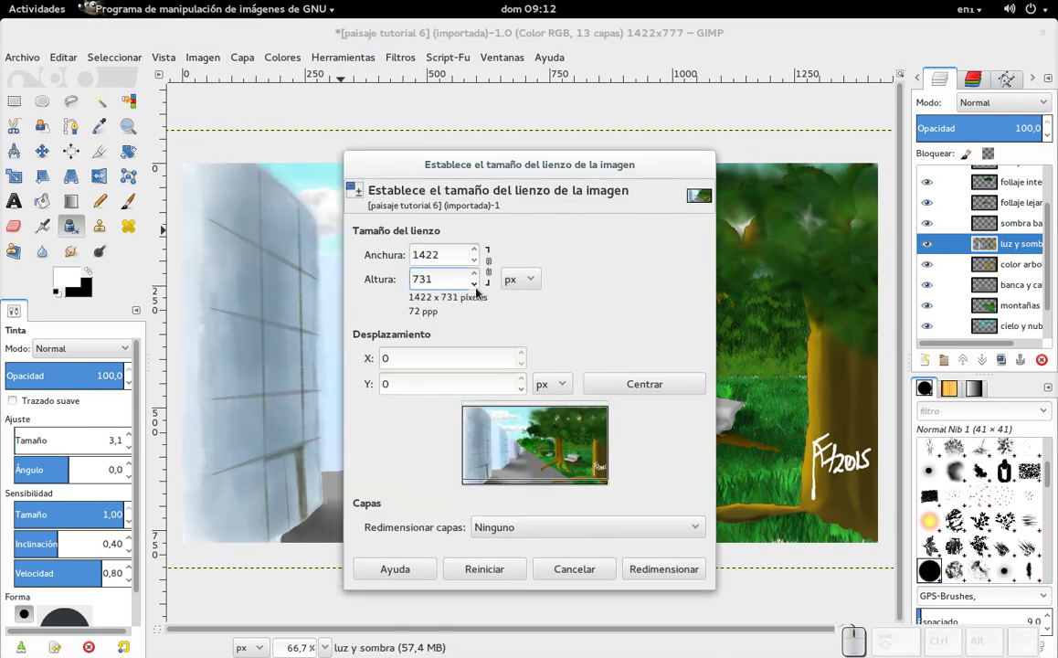
pyautogui.moveTo(485, 280); pyautogui.dragTo(480, 277)
pyautogui.click(481, 278)
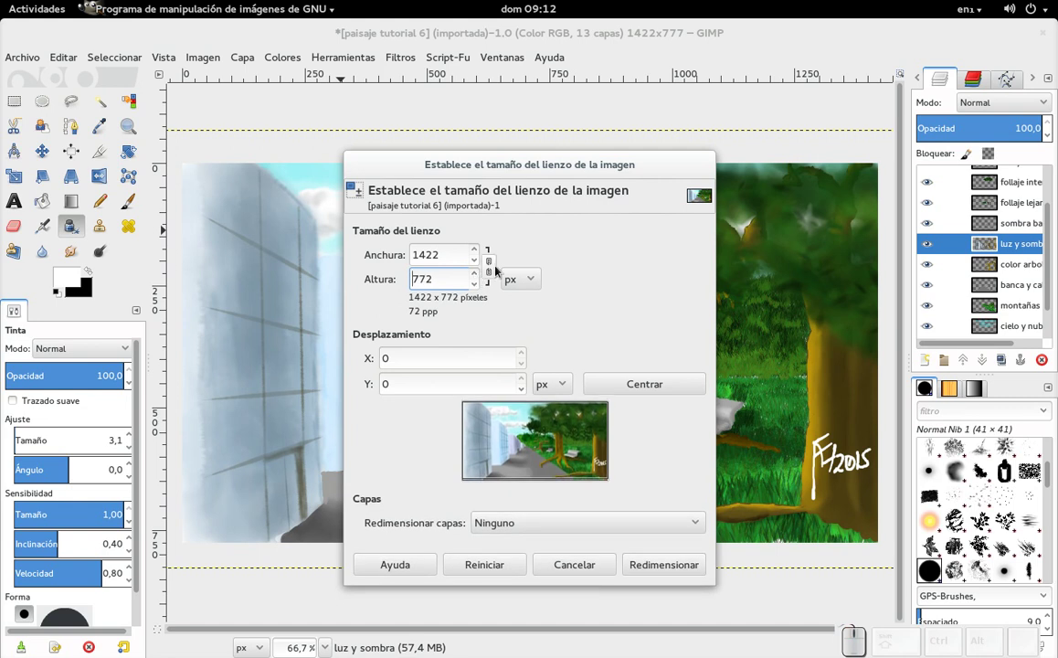
pyautogui.click(670, 570)
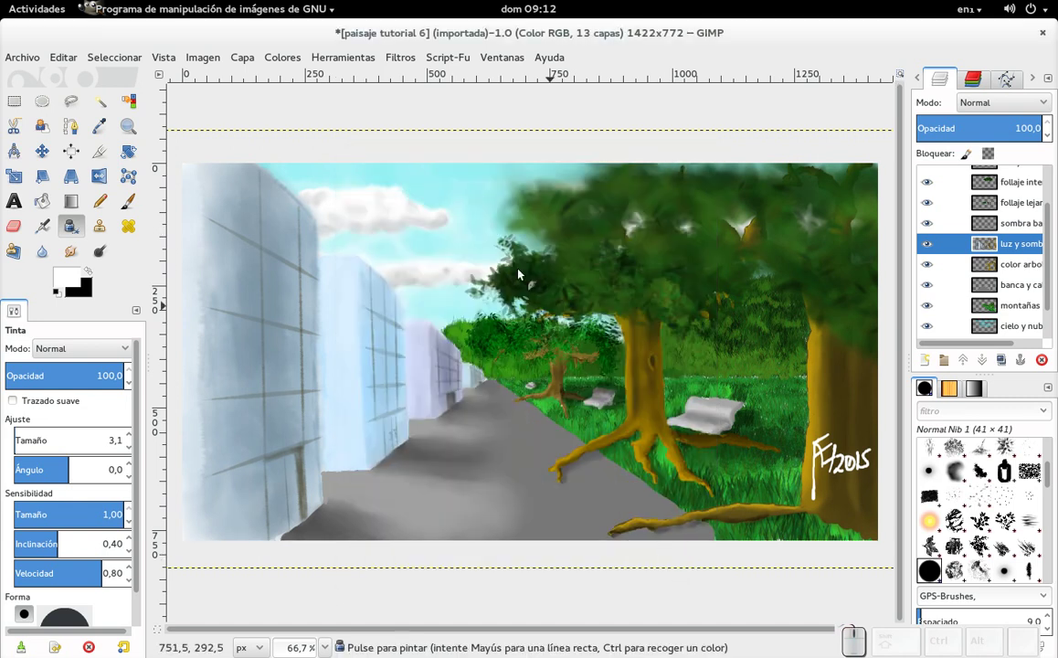
# Lower the canvas height again to 756 px, leaving the painting at 1422 × 756
pyautogui.moveTo(214, 61); pyautogui.dragTo(292, 144)
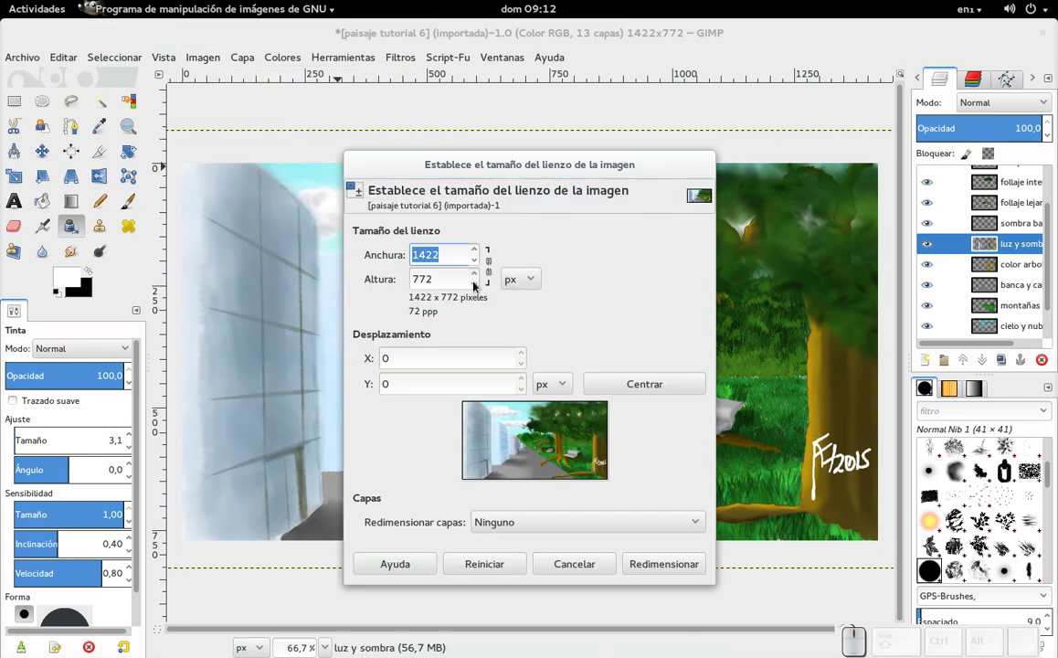
pyautogui.click(479, 292)
pyautogui.click(479, 292)
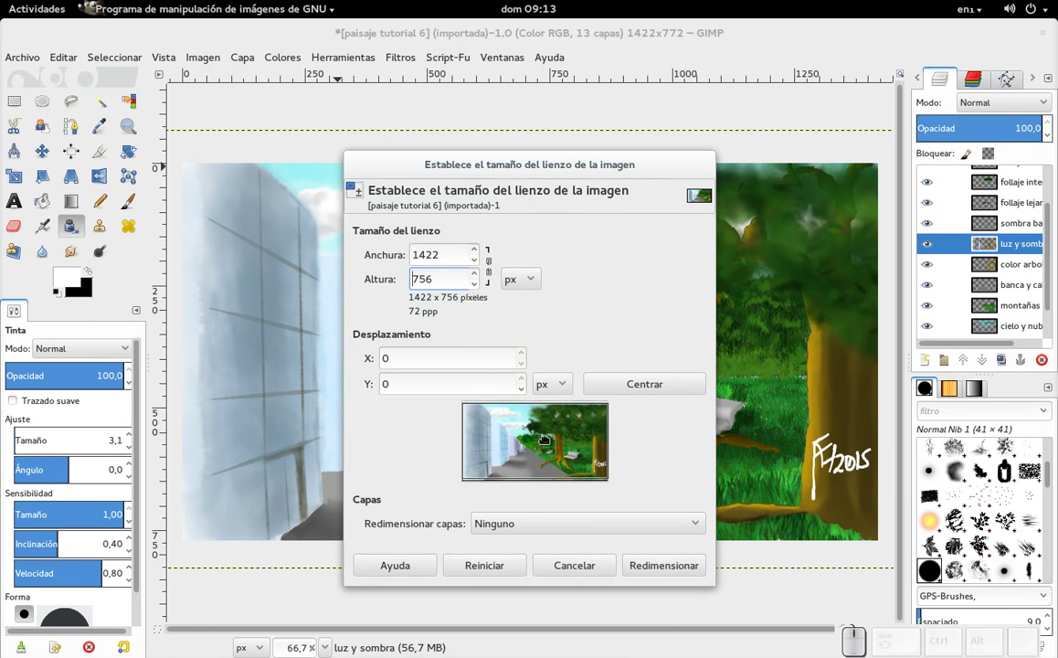
pyautogui.click(665, 570)
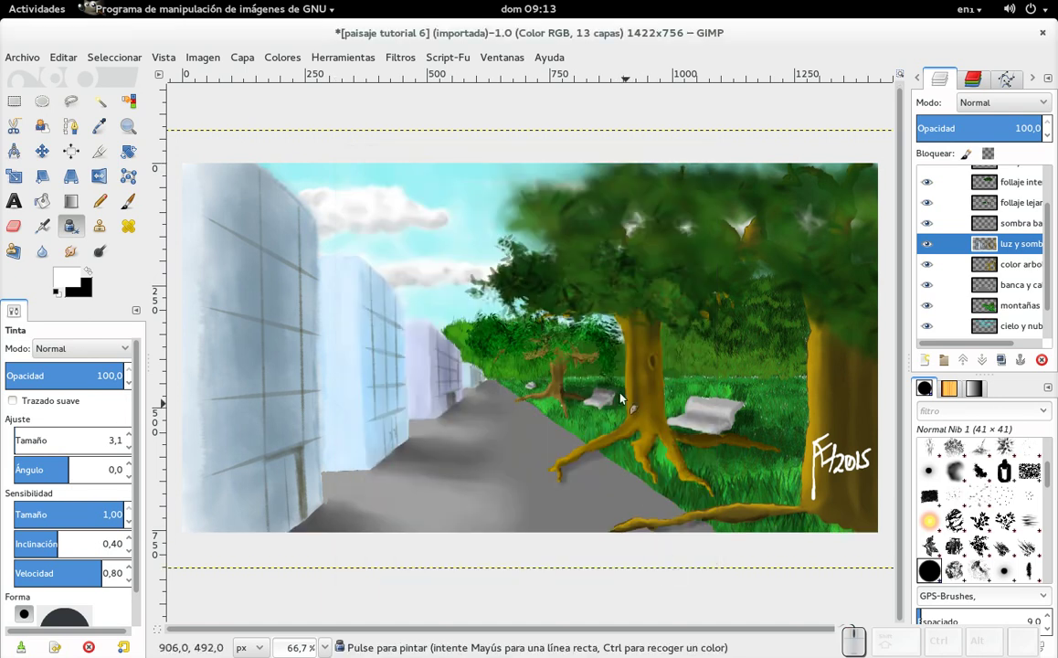
pyautogui.click(440, 274)
# Undo twice, then bring up the Activities overview showing the MyPaint and GIMP windows together
pyautogui.click(452, 365)
pyautogui.press('ctrl+z')
pyautogui.press('ctrl+z')
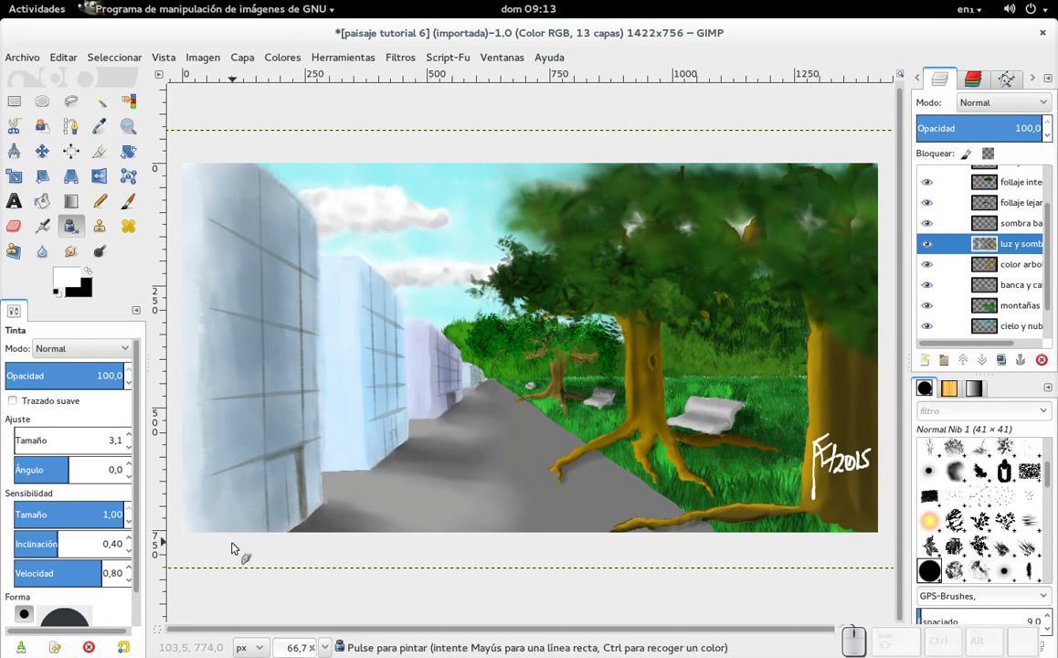
pyautogui.moveTo(228, 553); pyautogui.dragTo(5, 4)
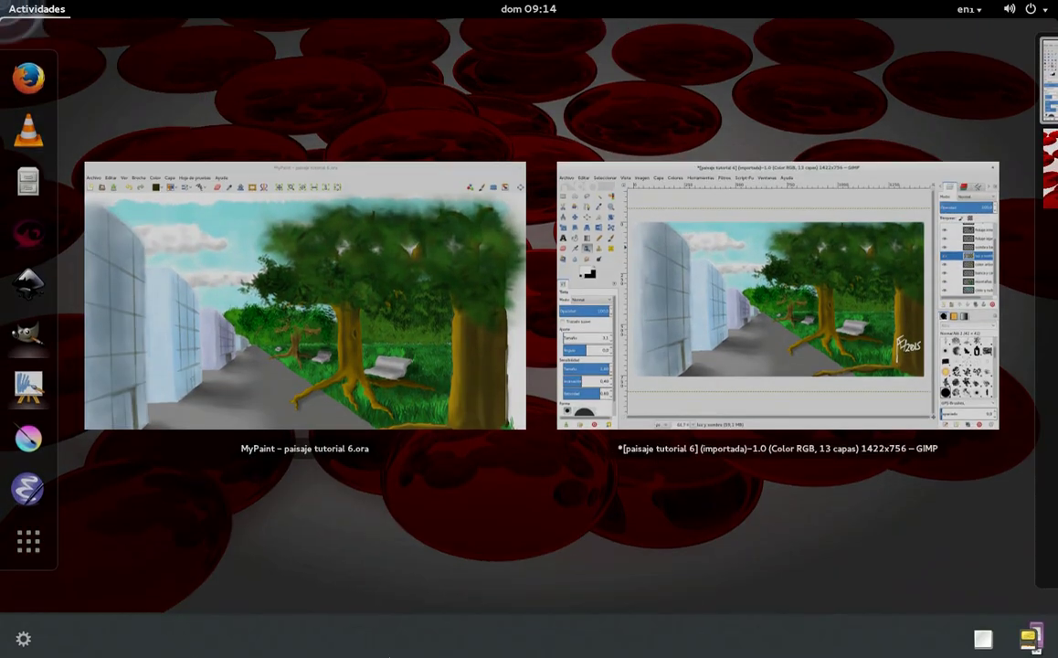